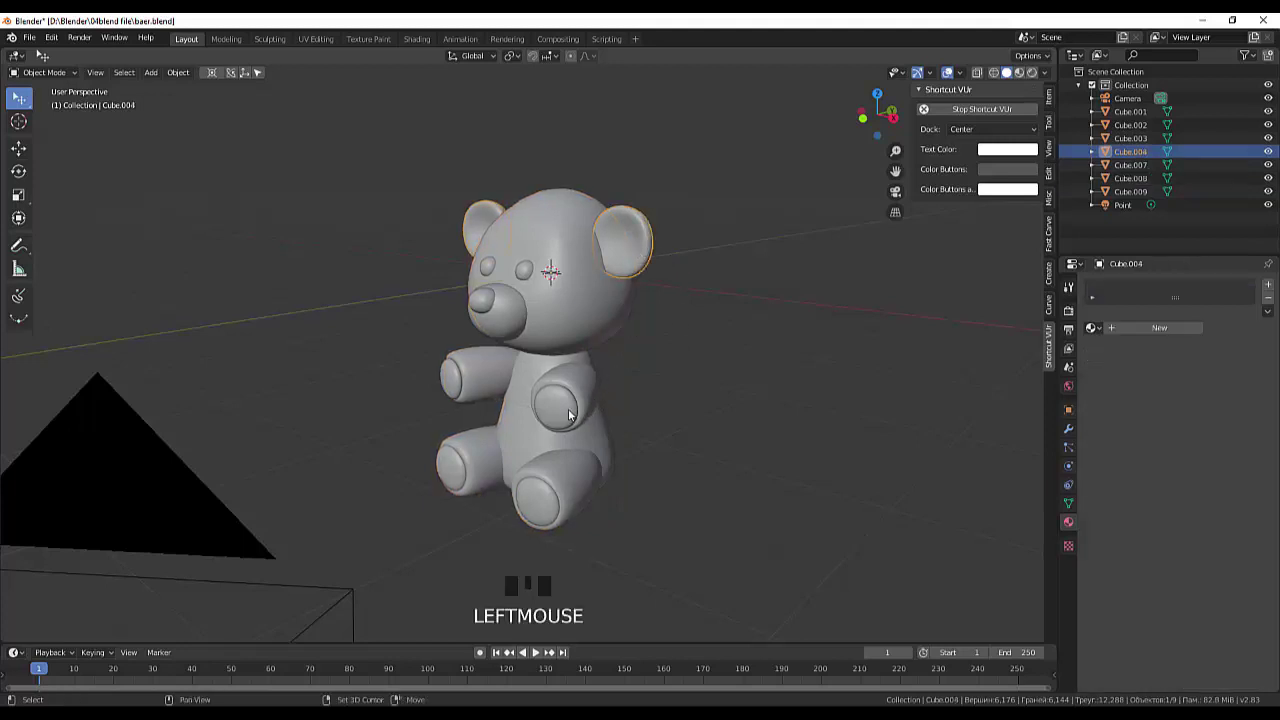
Join the ears and paws into a single object with Ctrl+J.
click(573, 412)
click(554, 503)
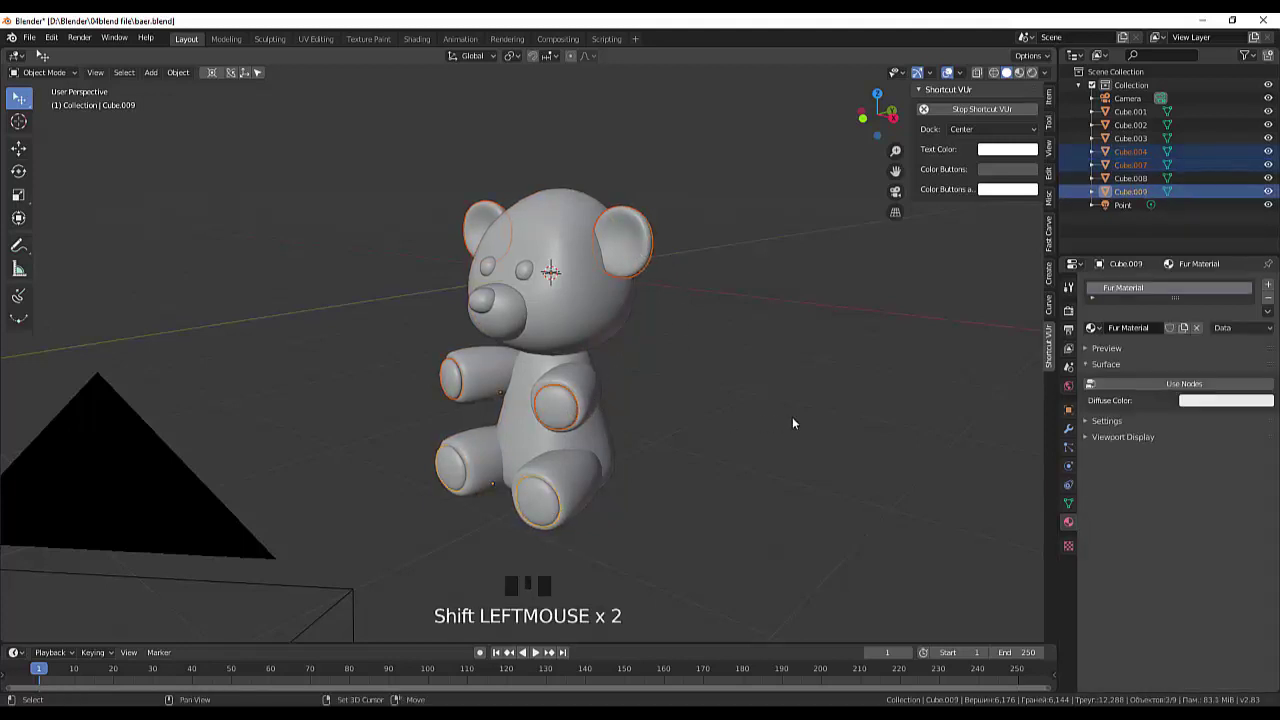
key(ctrl+j)
click(797, 422)
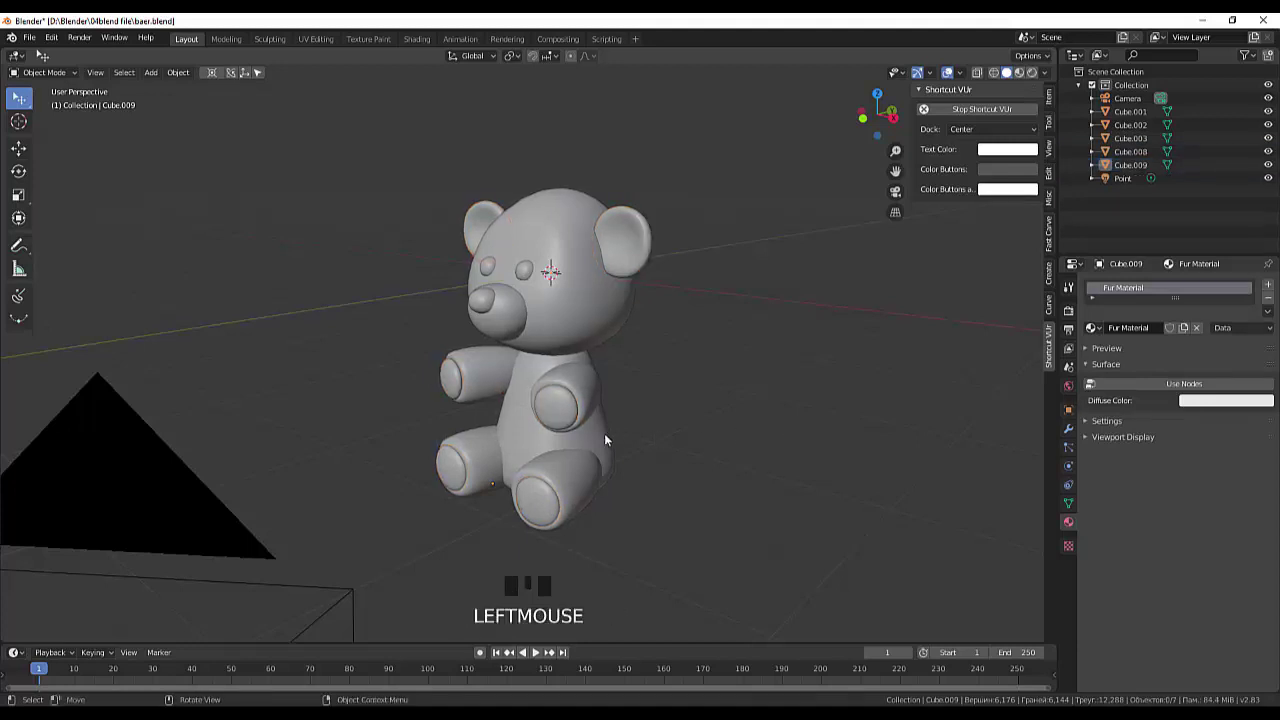
click(567, 405)
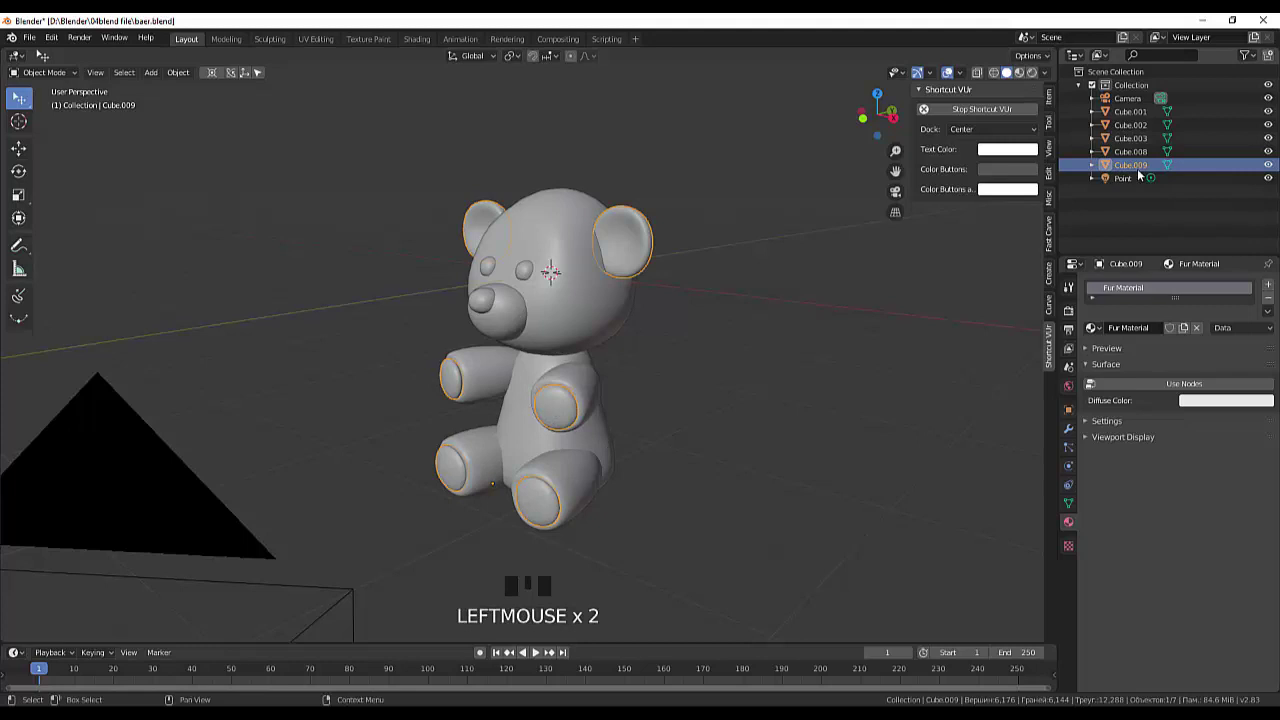
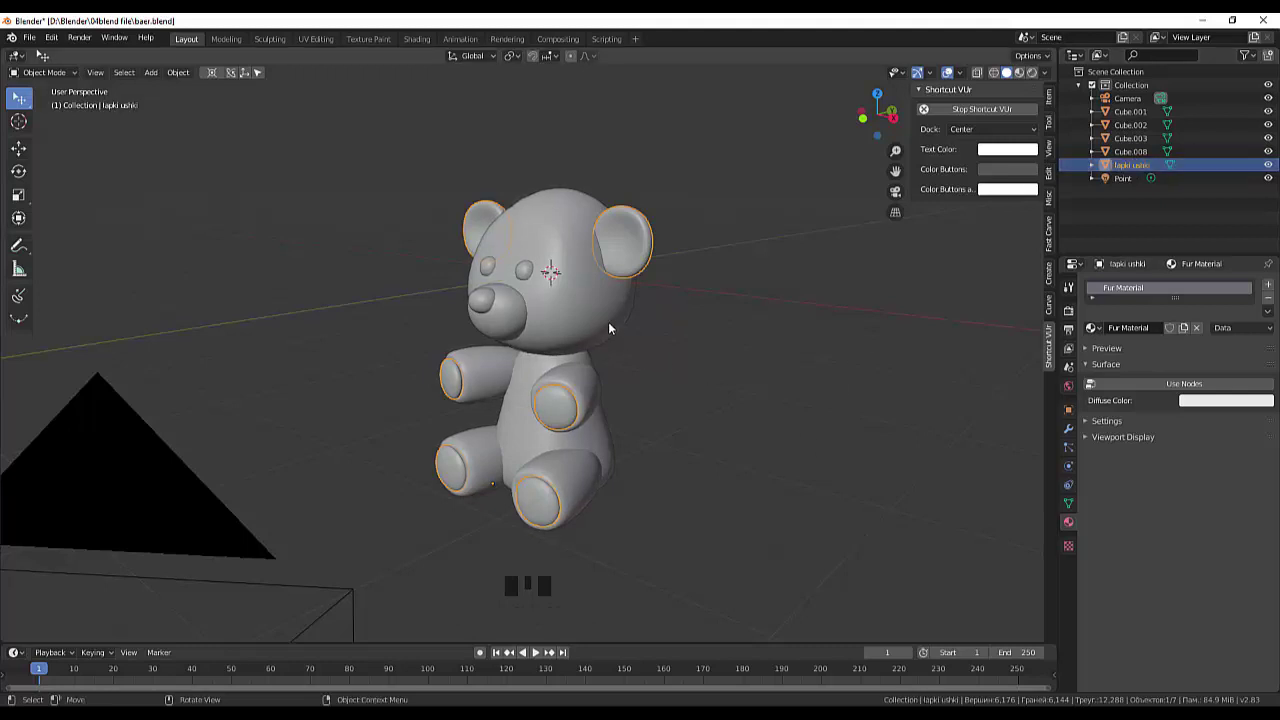
Rename the bear's body object to telo in the Outliner.
click(611, 324)
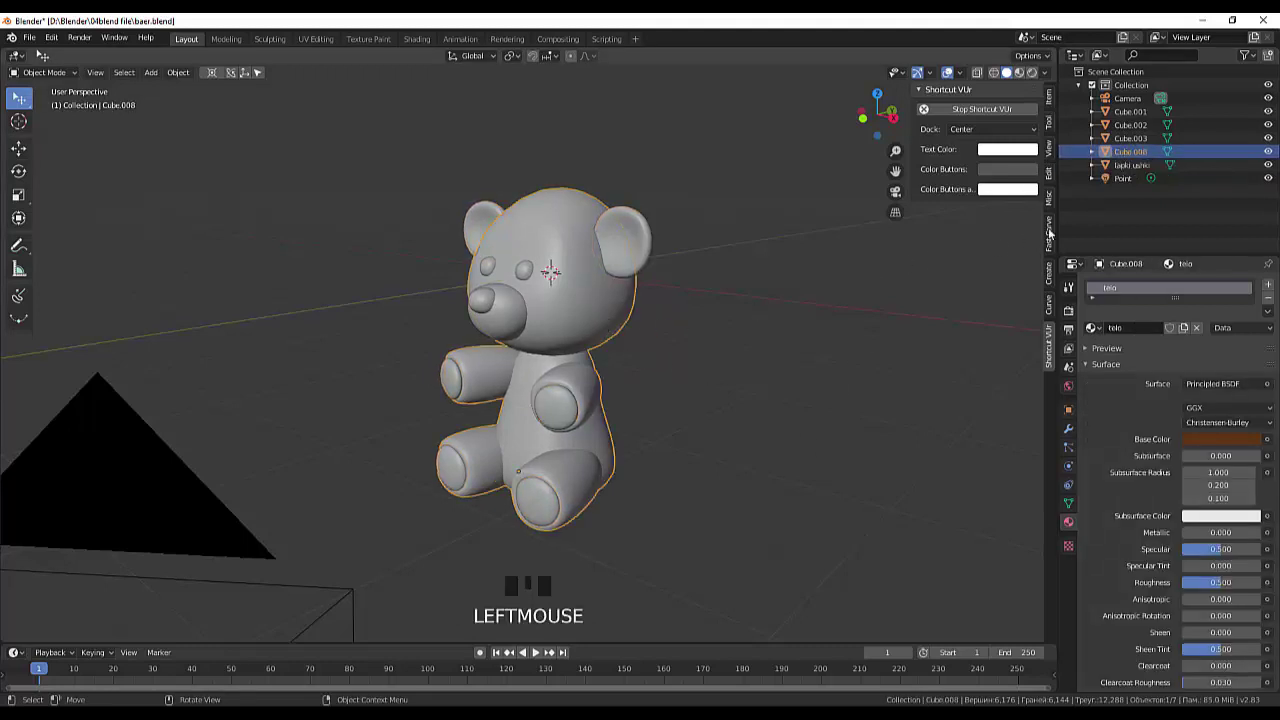
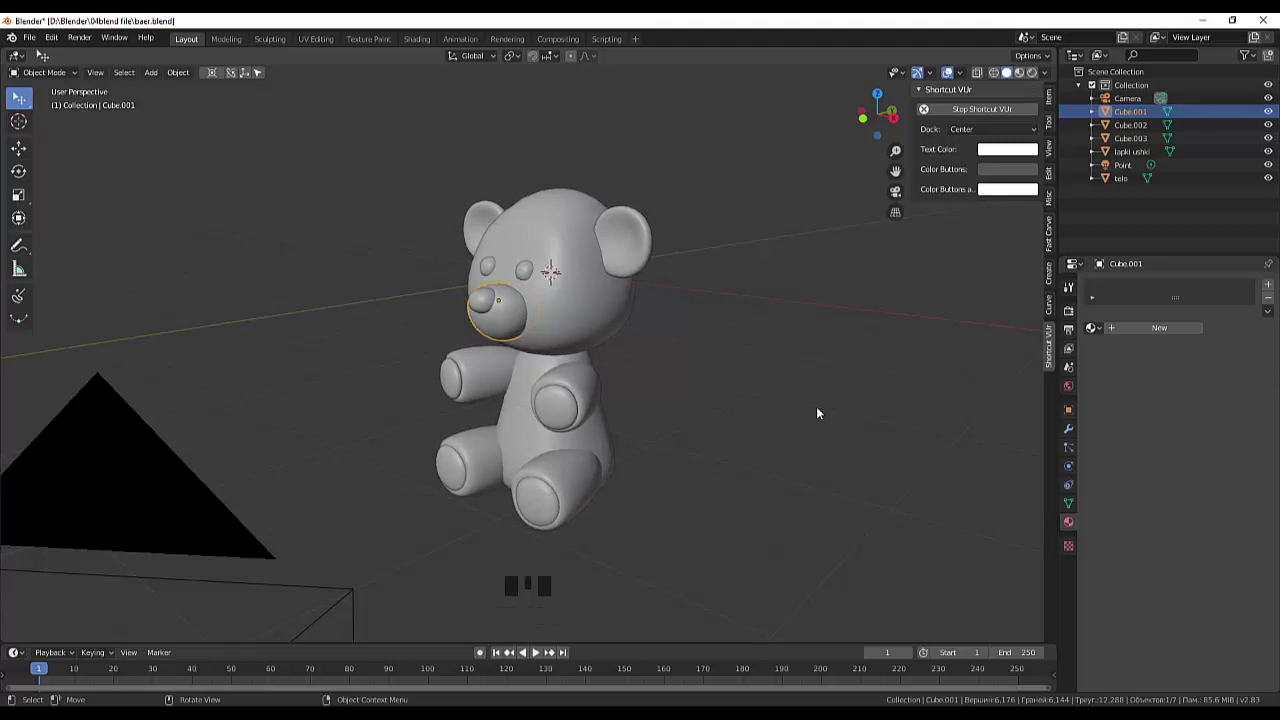
click(600, 389)
click(641, 250)
click(737, 374)
click(618, 253)
Join the ears-and-paws object into the nose so they share the Fur Material.
click(515, 316)
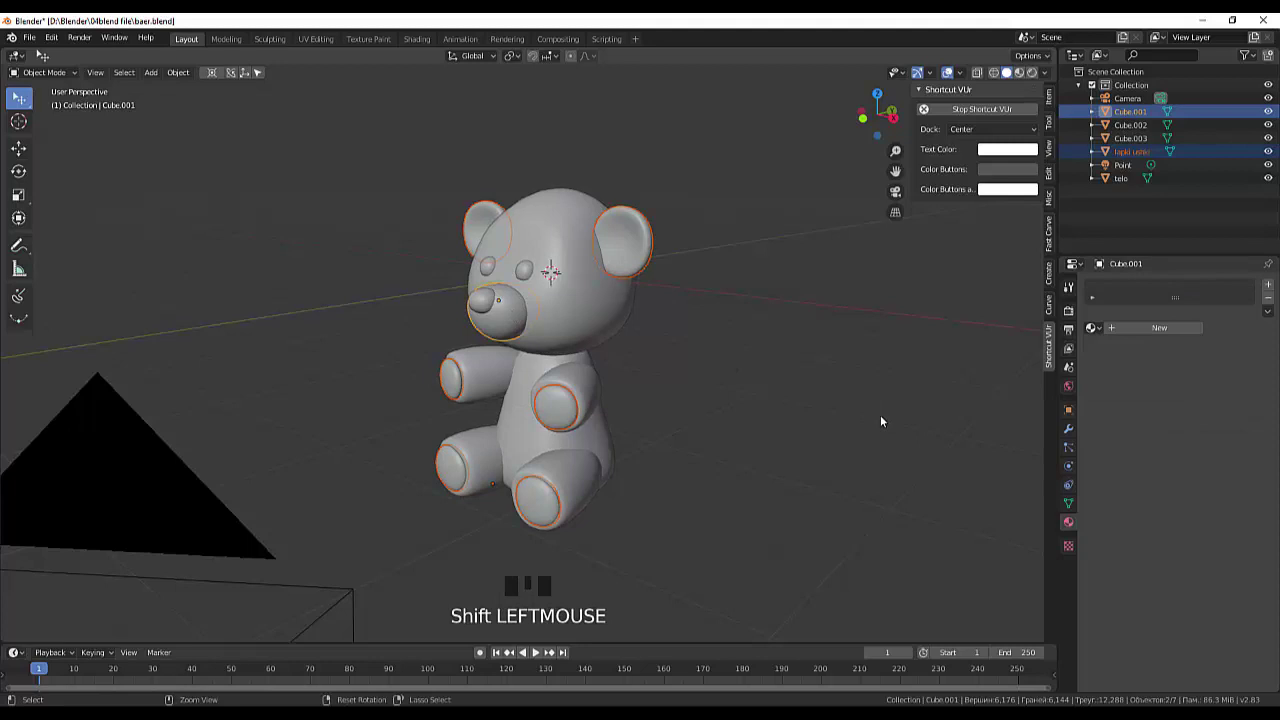
key(ctrl+j)
click(853, 433)
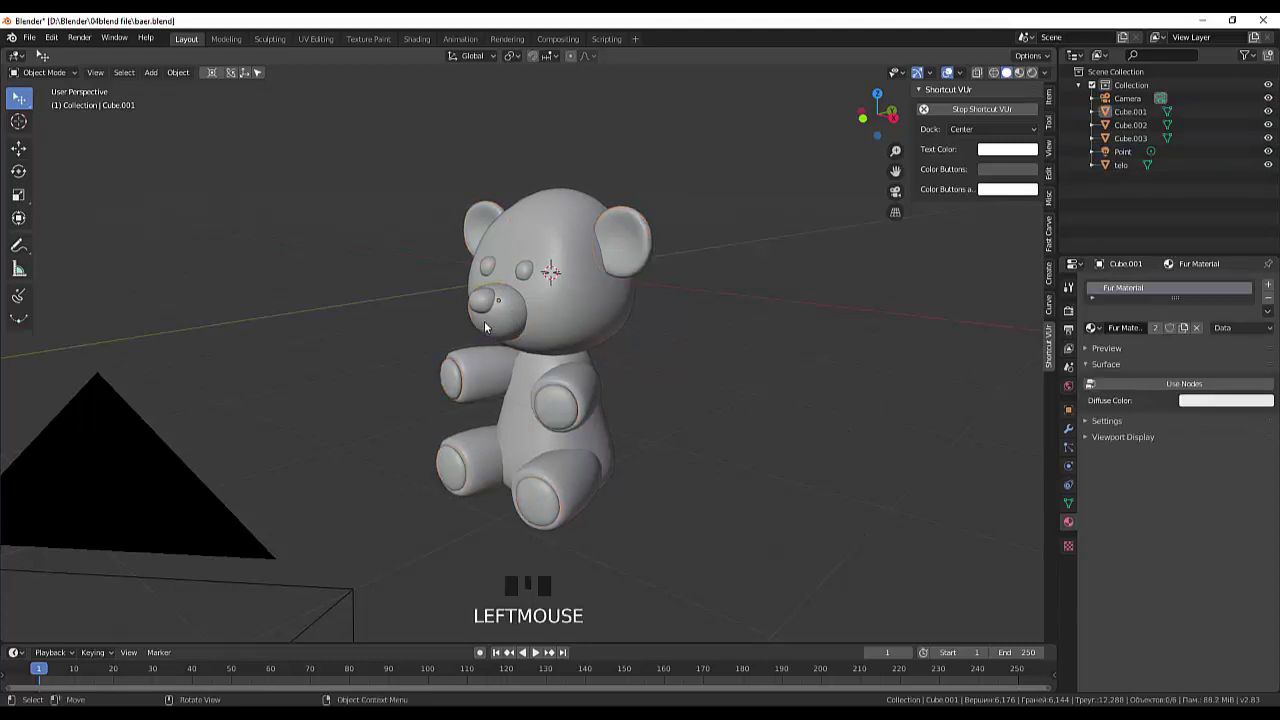
click(511, 315)
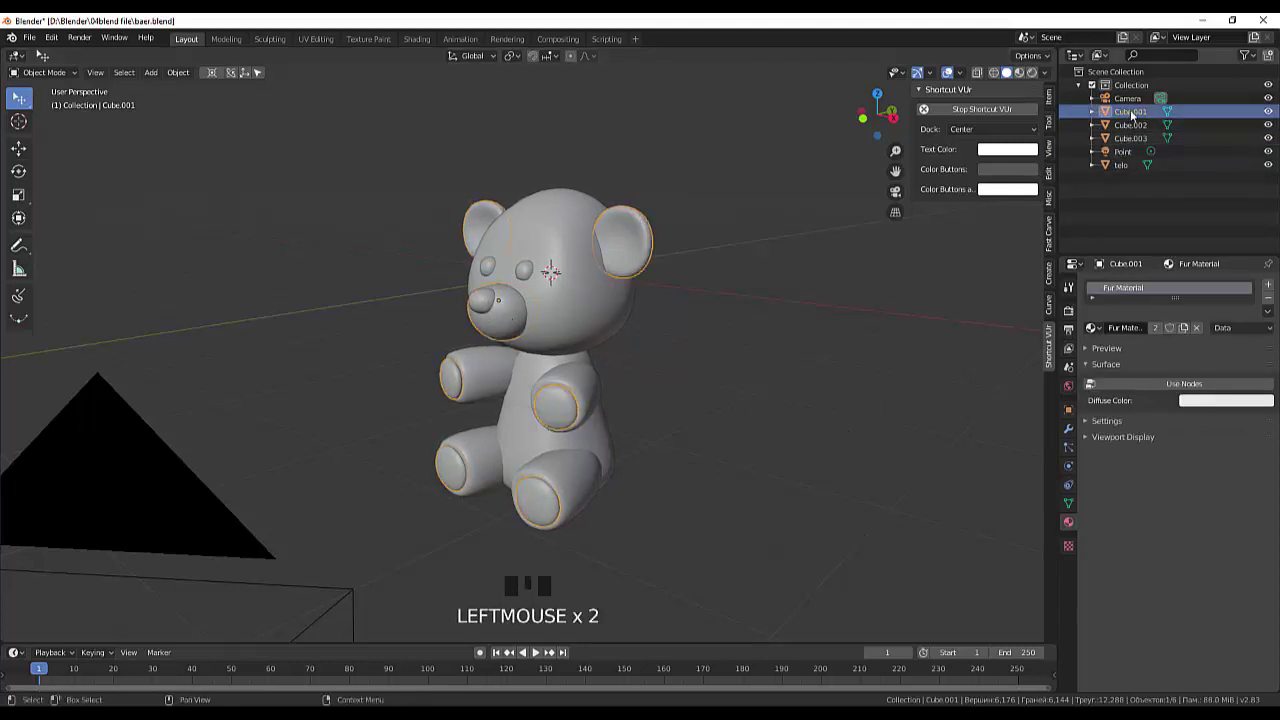
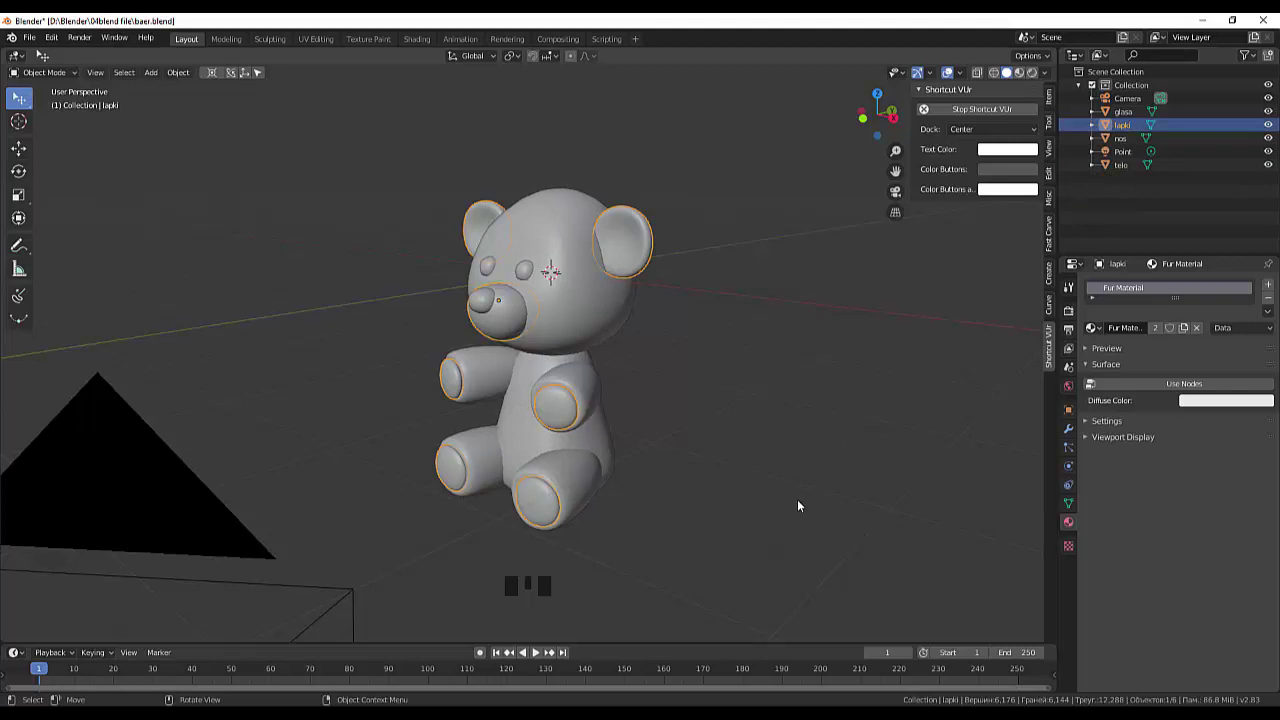
Select telo and assign it the haar hair material from the material browser.
click(809, 504)
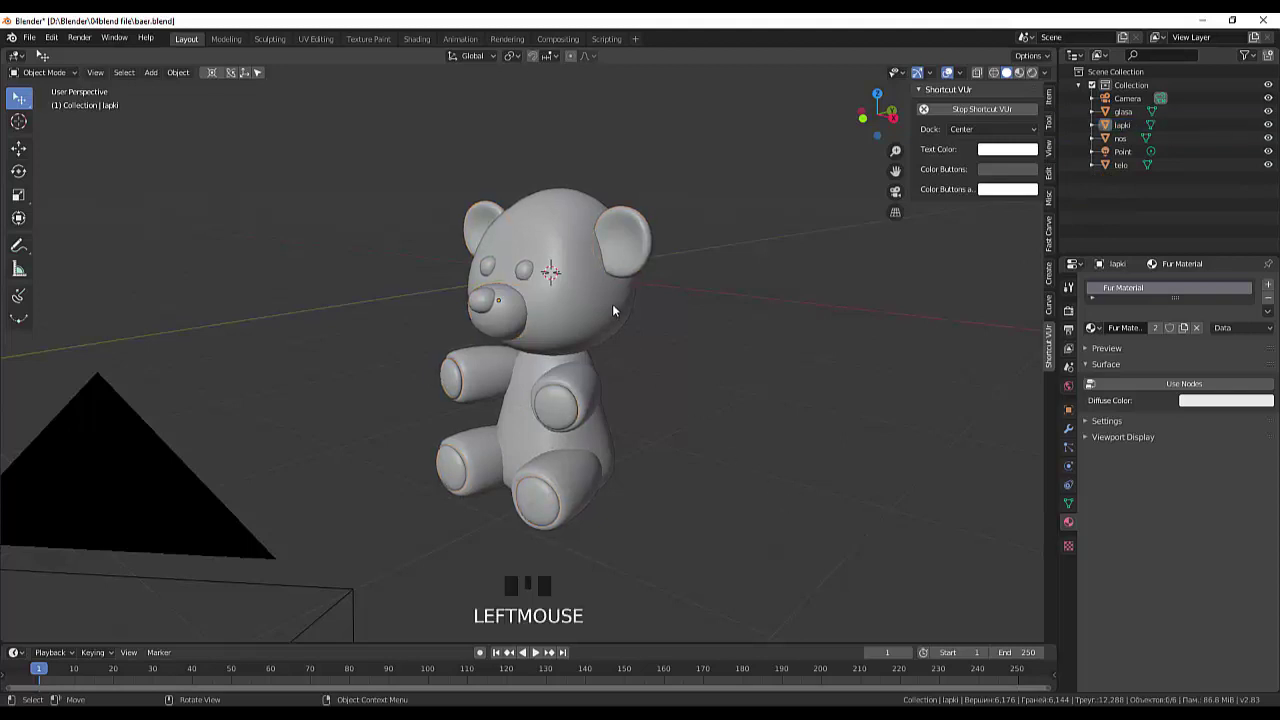
click(607, 310)
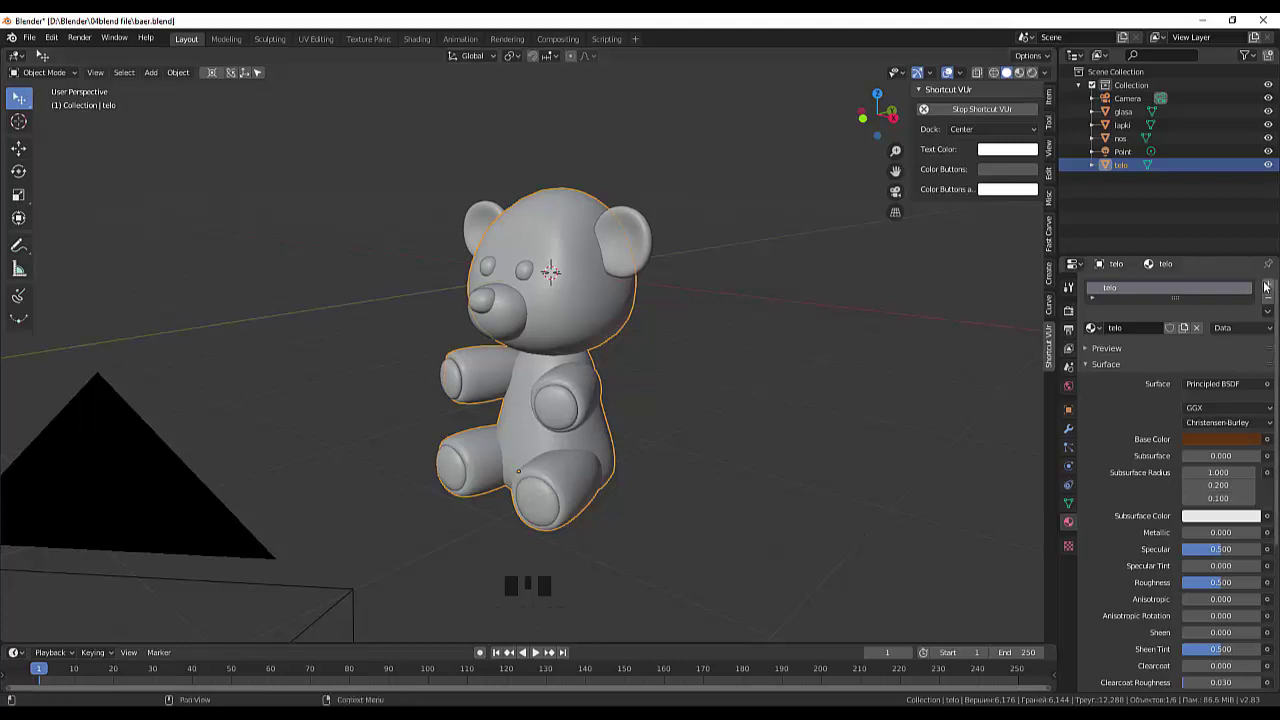
click(1275, 302)
click(1163, 332)
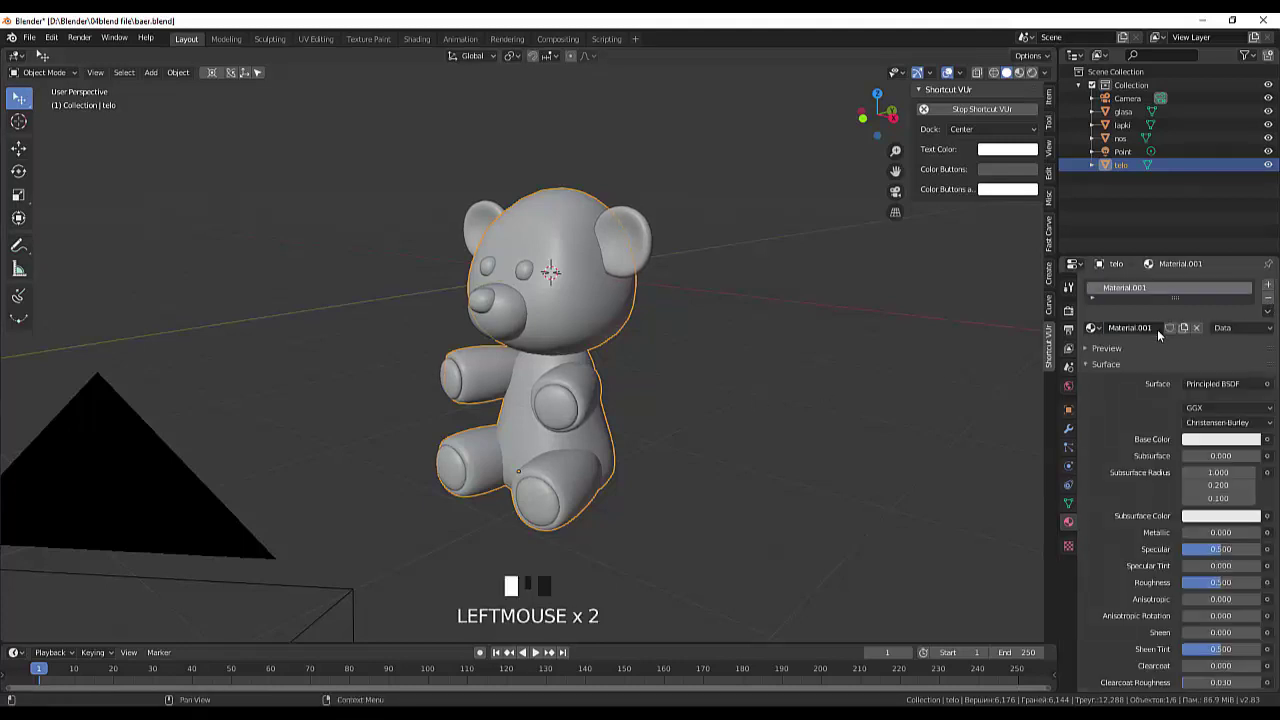
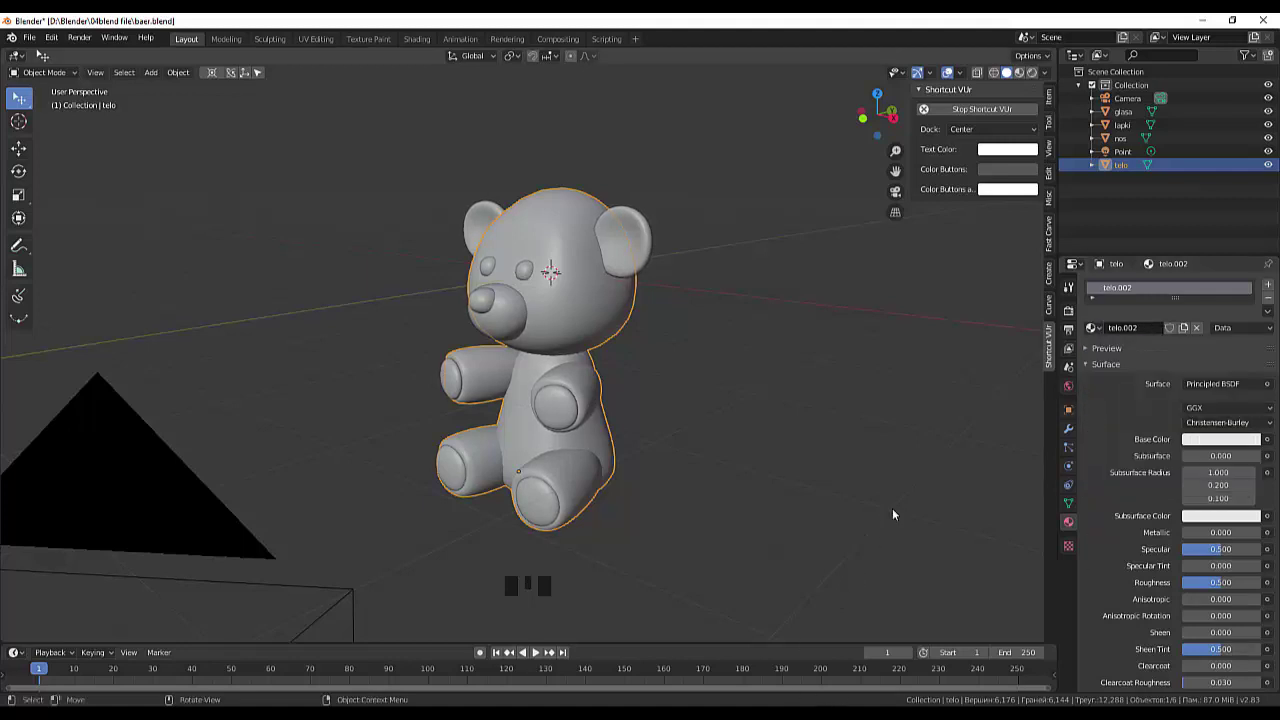
Adjust the colour ramp stops driving the haar material's colour.
drag(1109, 327, 99, 90)
drag(1199, 332, 1196, 333)
drag(1203, 331, 1183, 340)
drag(1103, 331, 1129, 351)
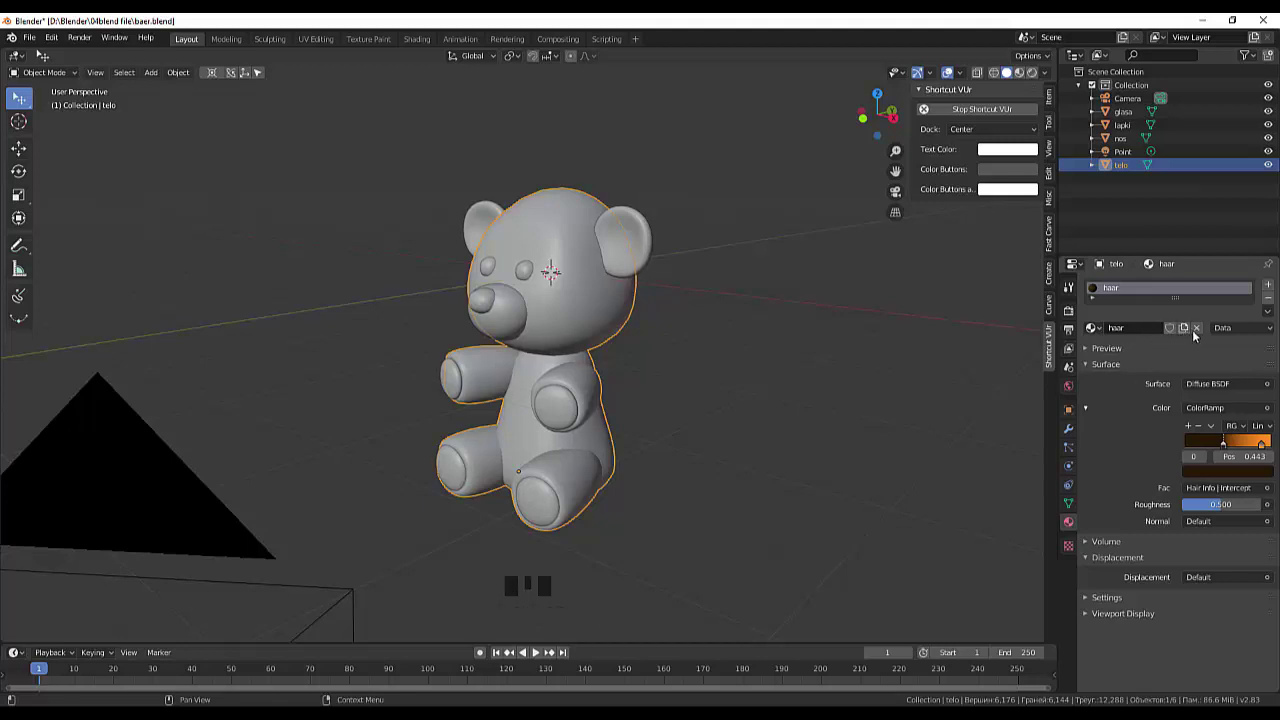
Replace the body's material with a new dark brown one named telo medvedja.
click(1198, 334)
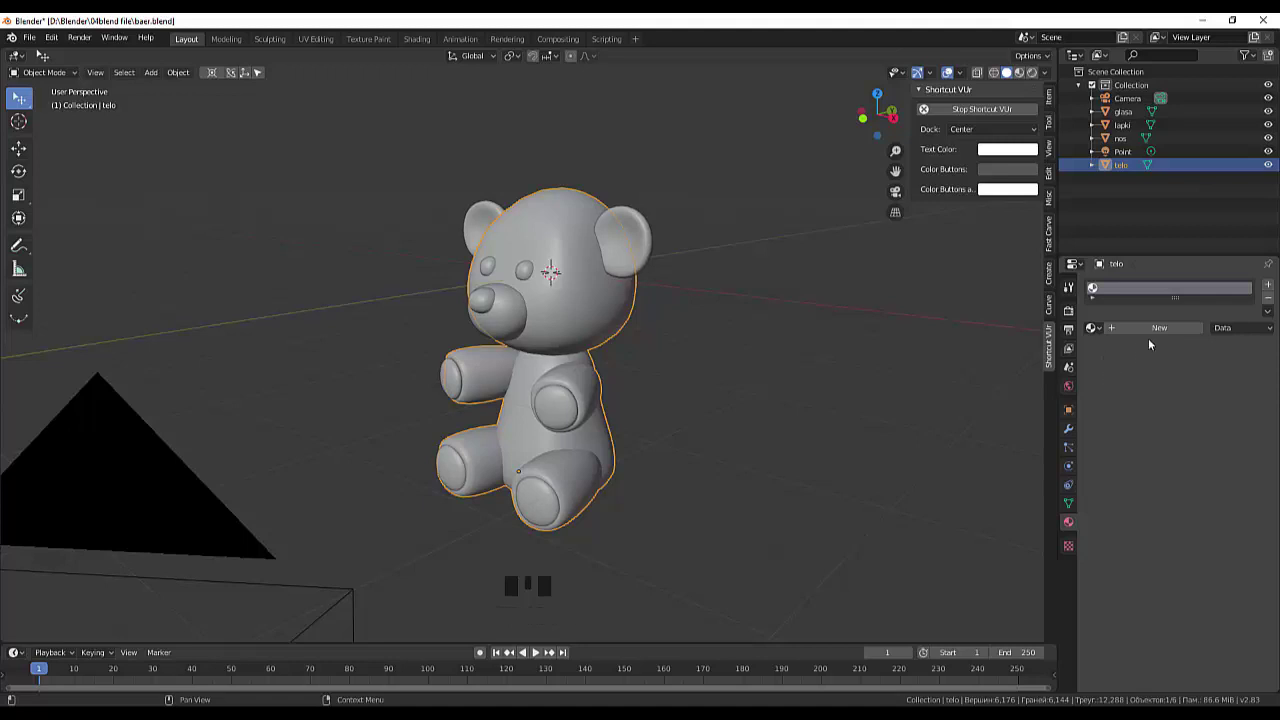
click(1109, 288)
click(1164, 334)
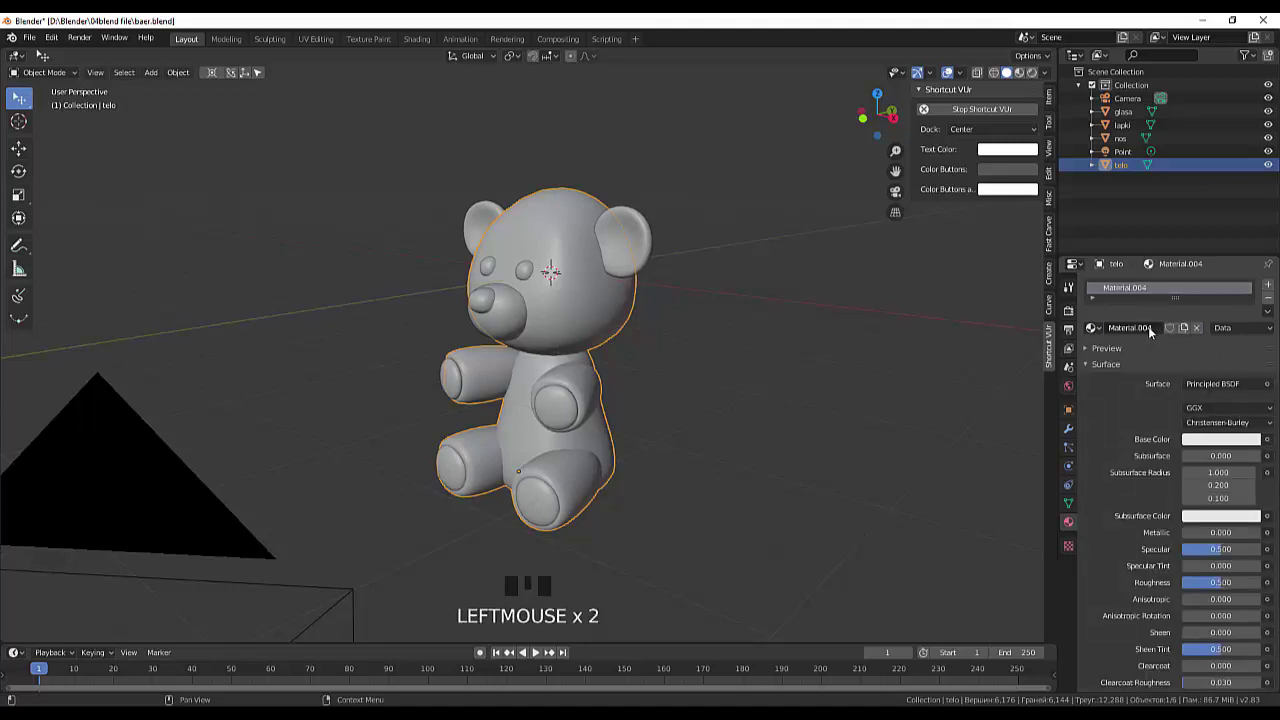
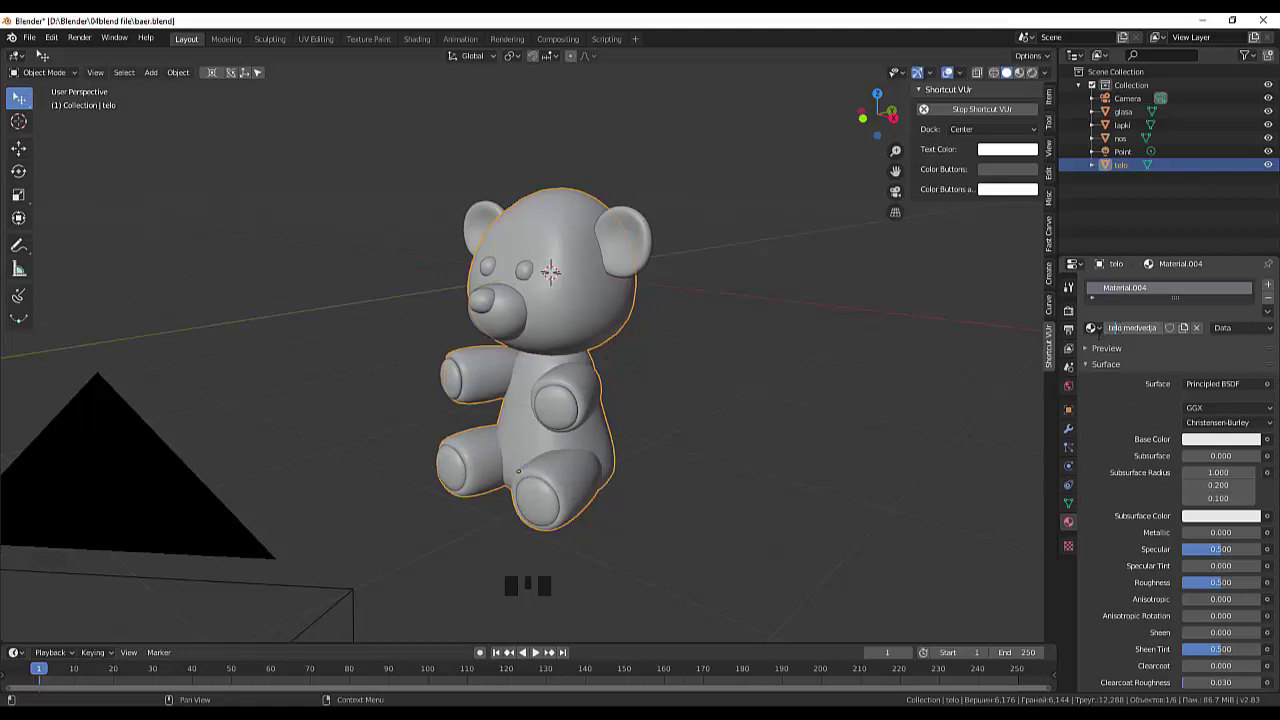
click(1226, 443)
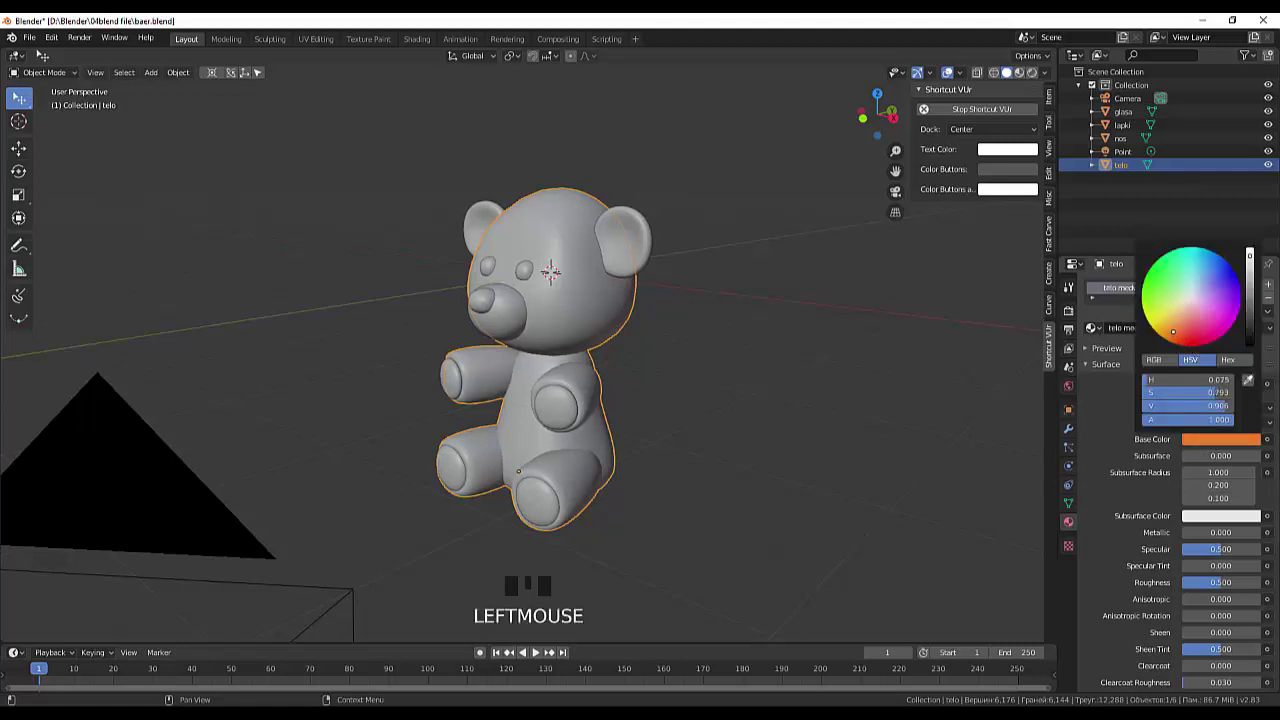
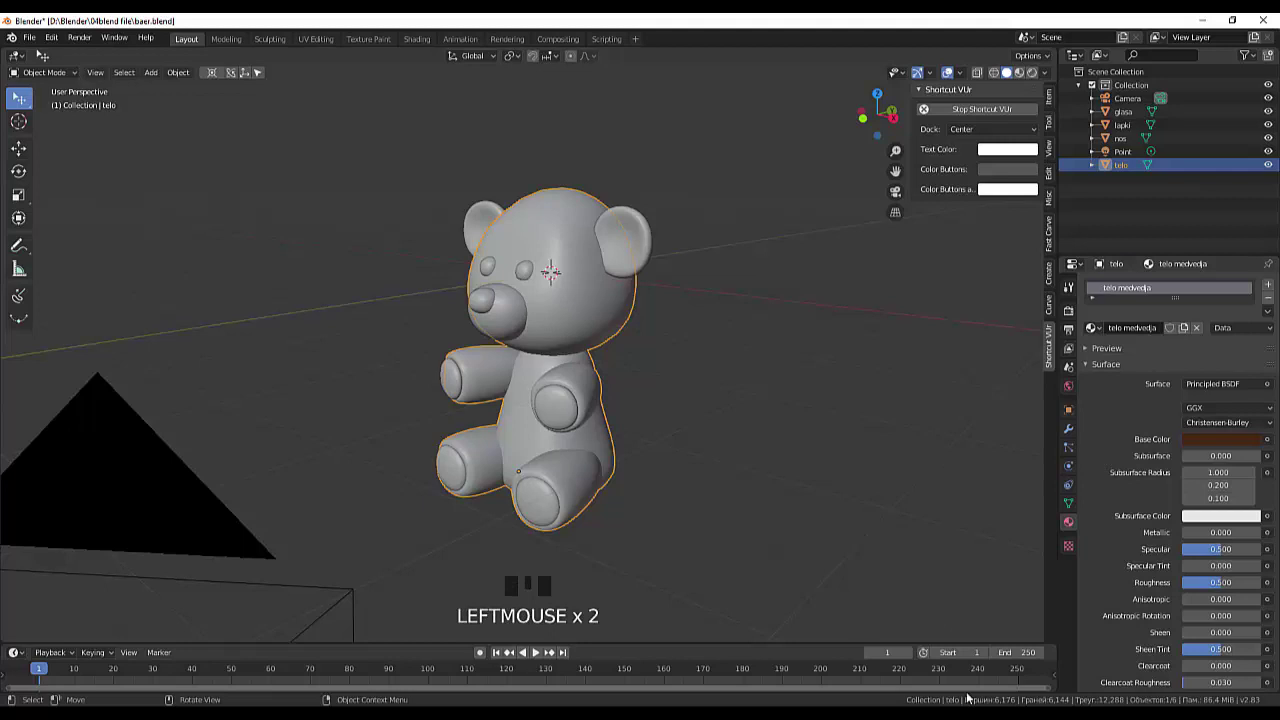
Check the brown body in Material Preview shading, then select the eyes object glasa.
click(1028, 76)
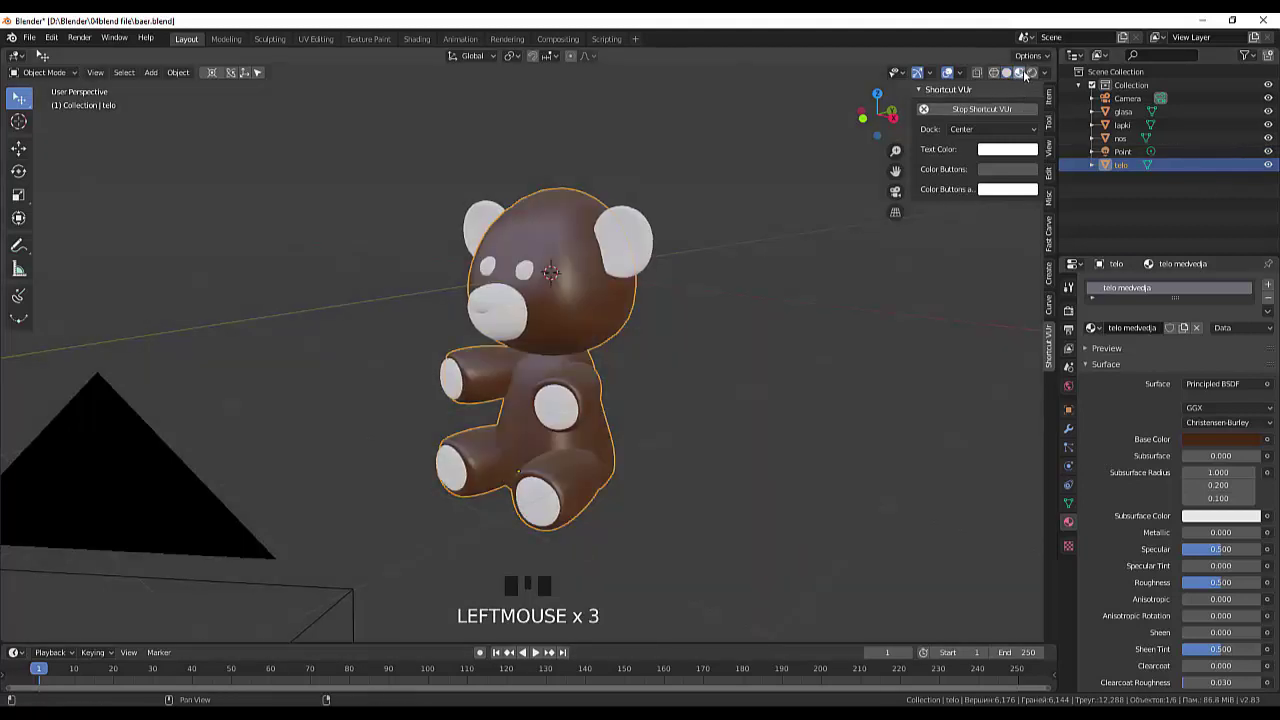
click(1011, 77)
click(527, 276)
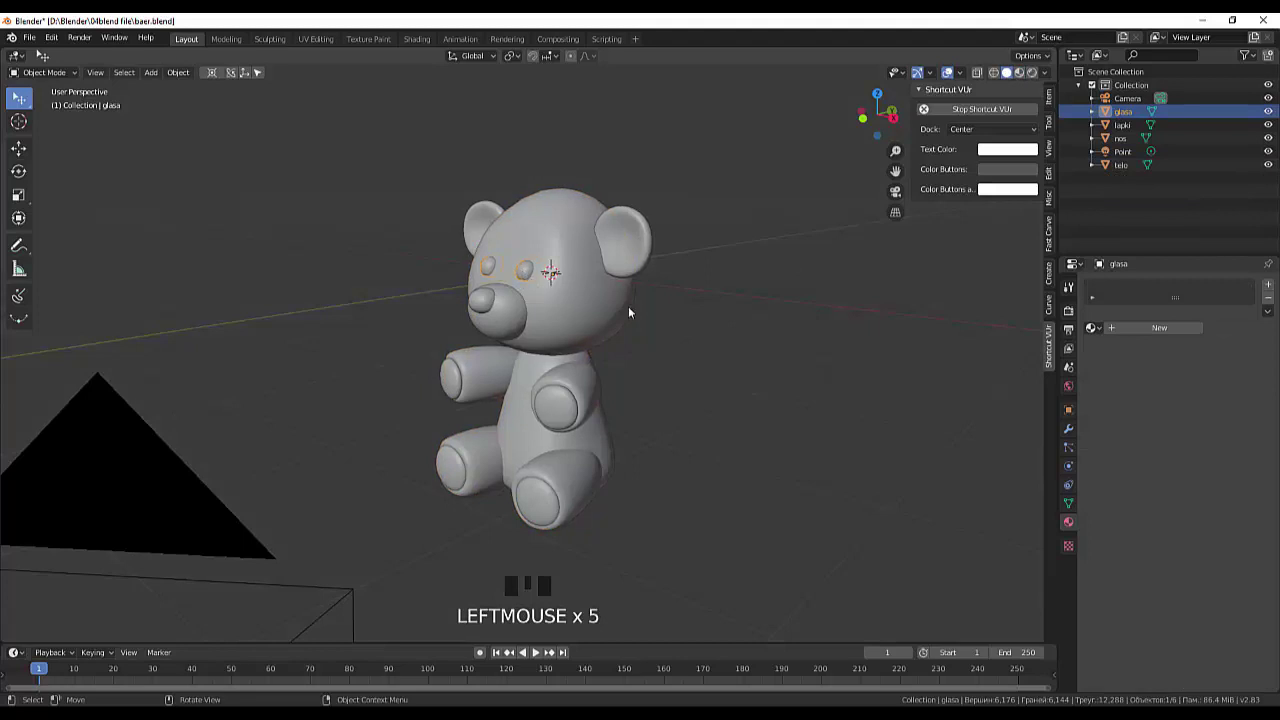
Create a near-black golas medvedja material for the eyes with Specular at 1.0.
click(1162, 334)
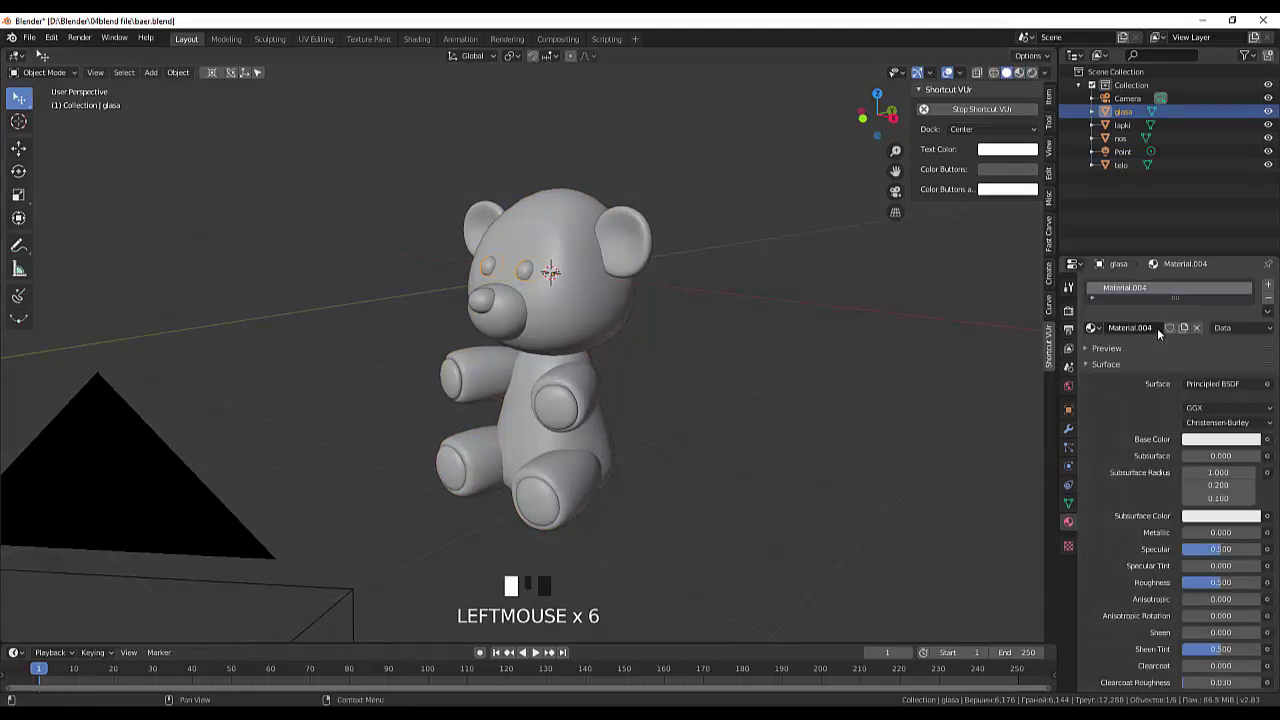
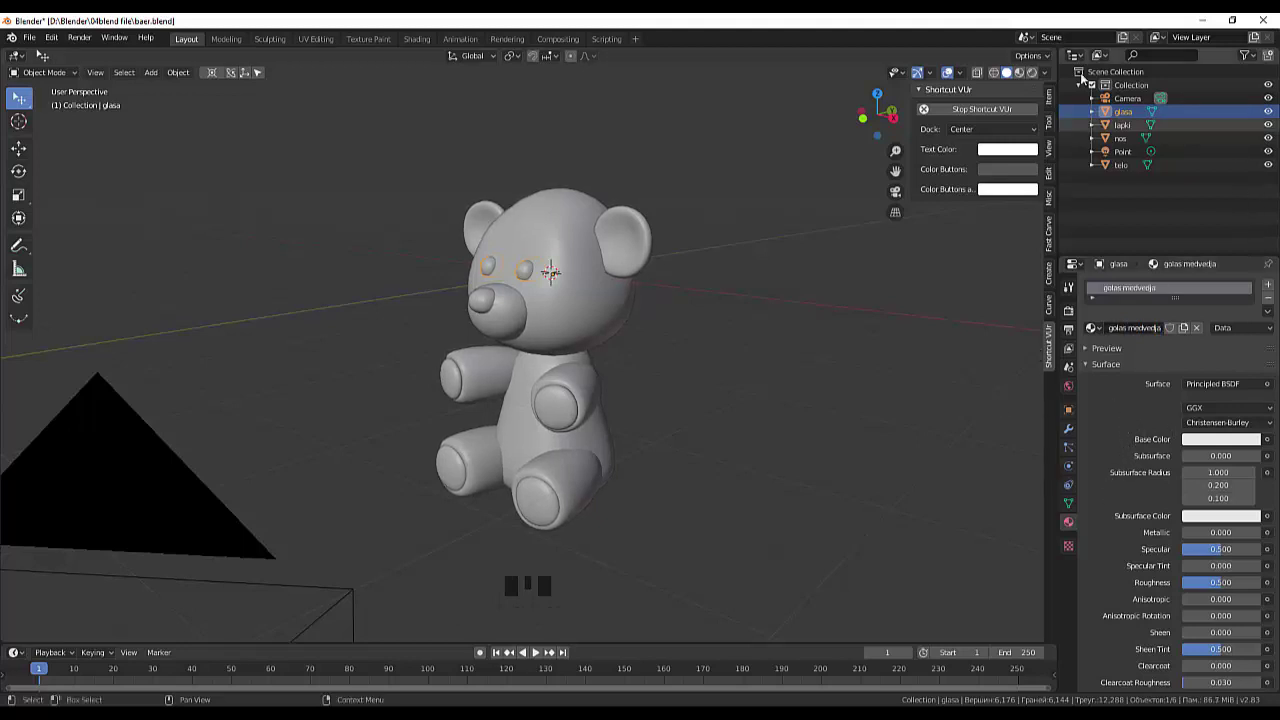
click(1021, 78)
click(1021, 78)
click(1234, 439)
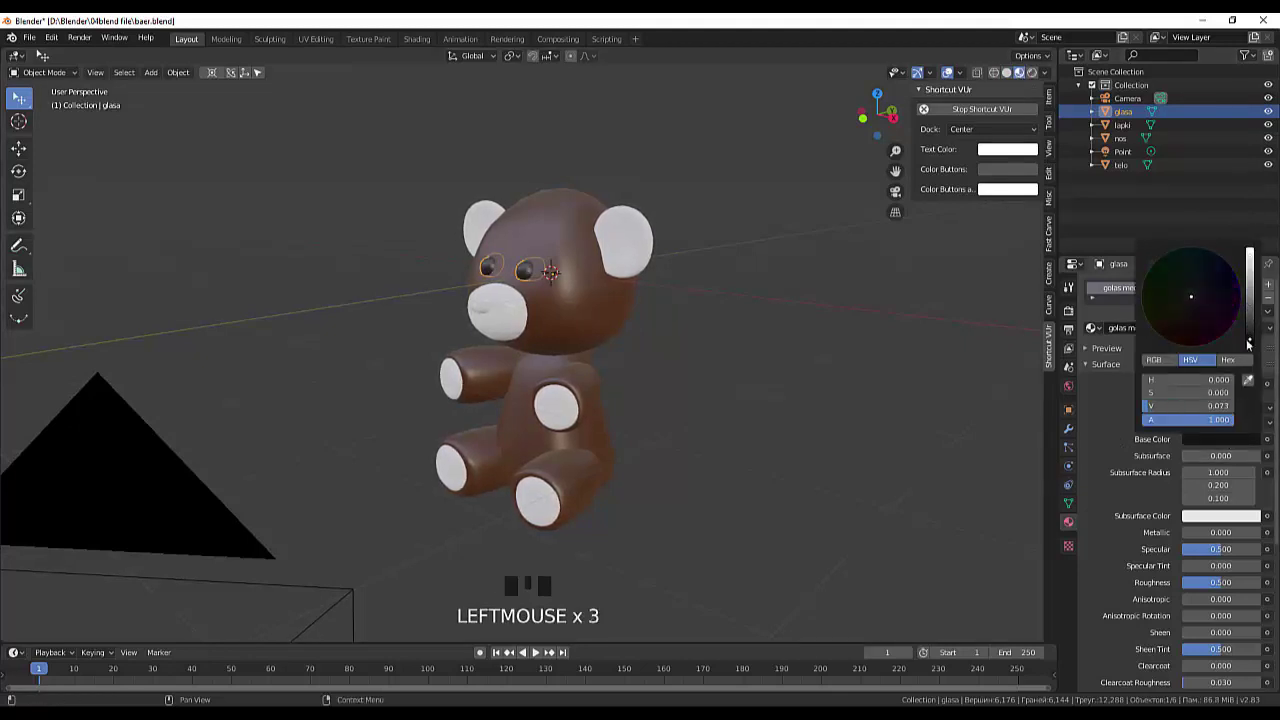
drag(1222, 551, 851, 467)
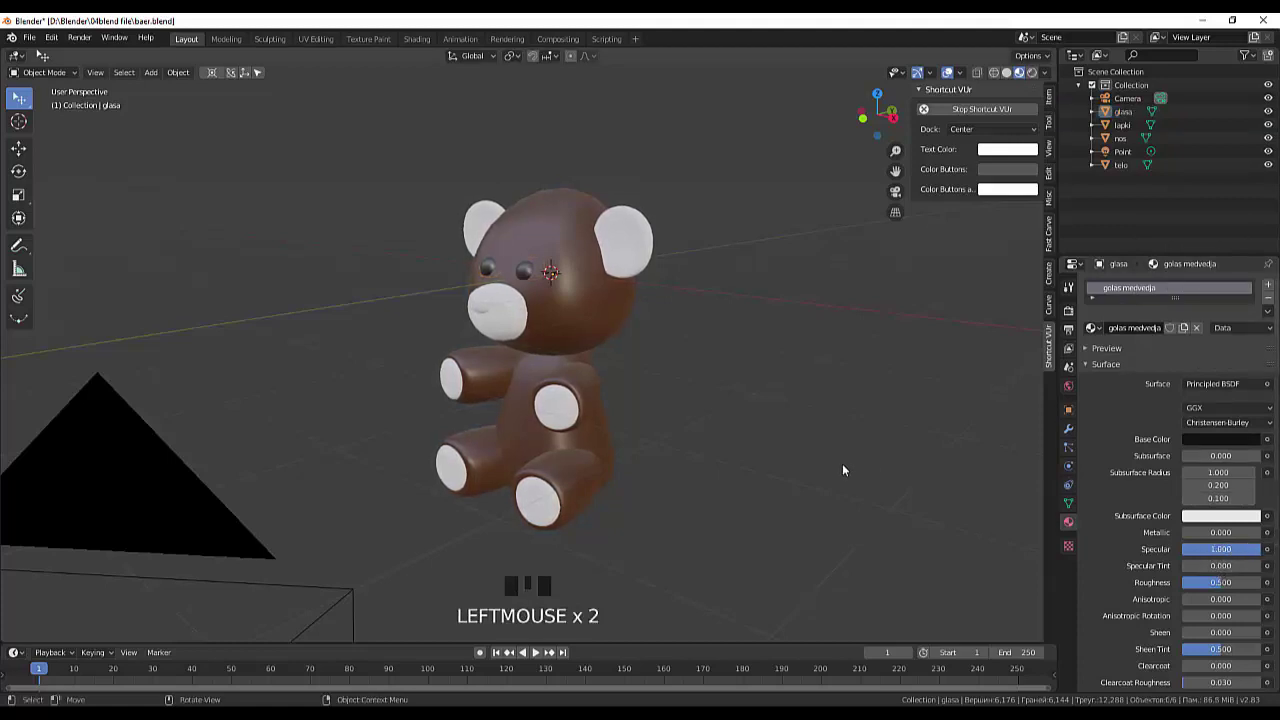
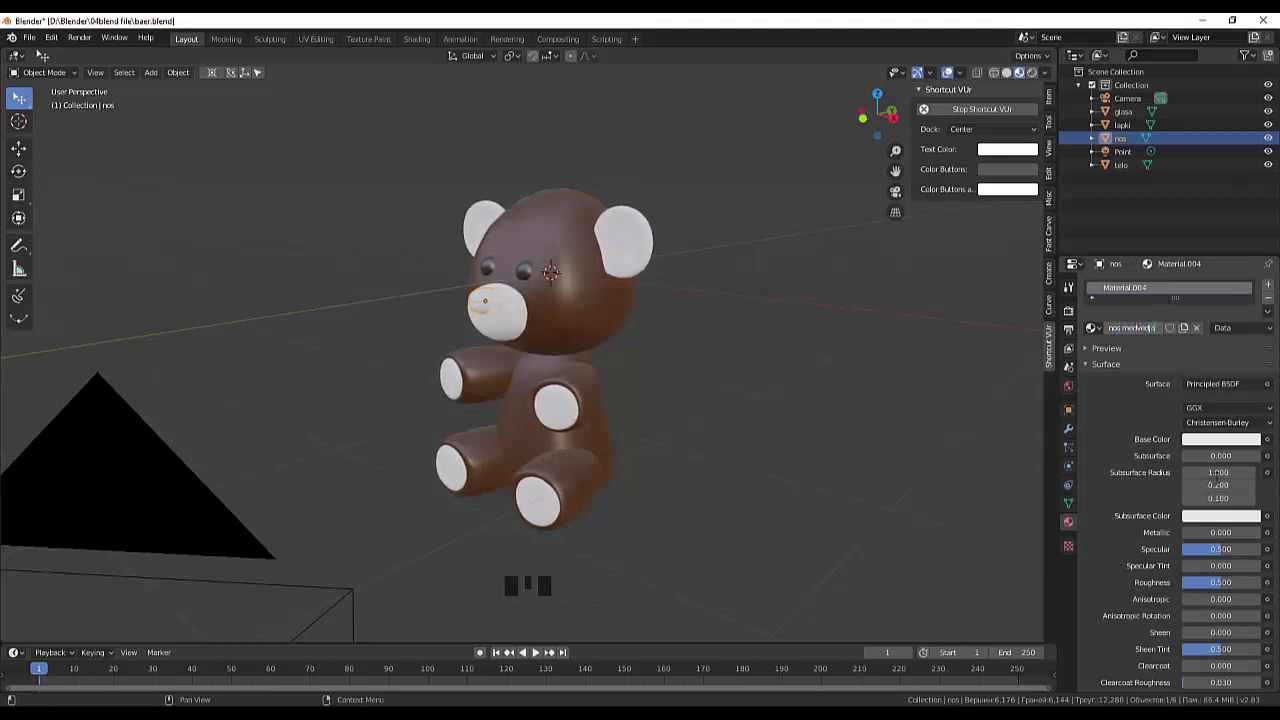
Set the nos medvedja material's base colour to a dark reddish brown.
click(1228, 448)
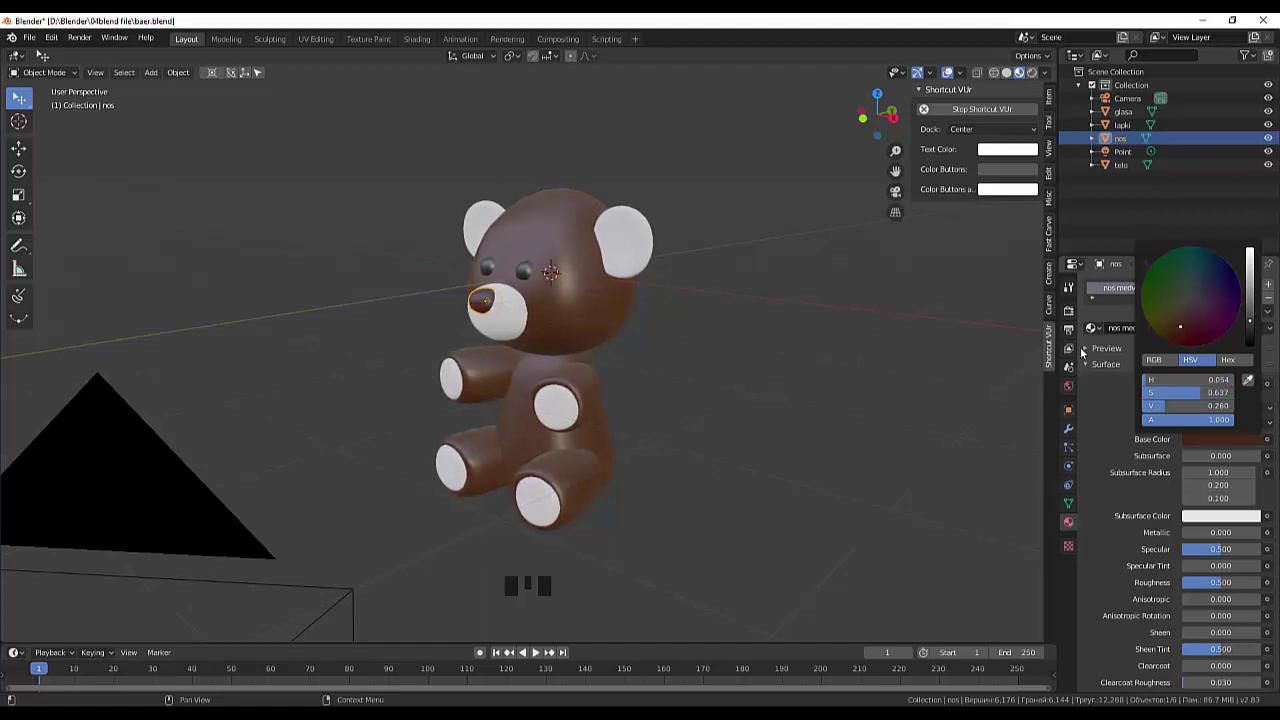
click(882, 396)
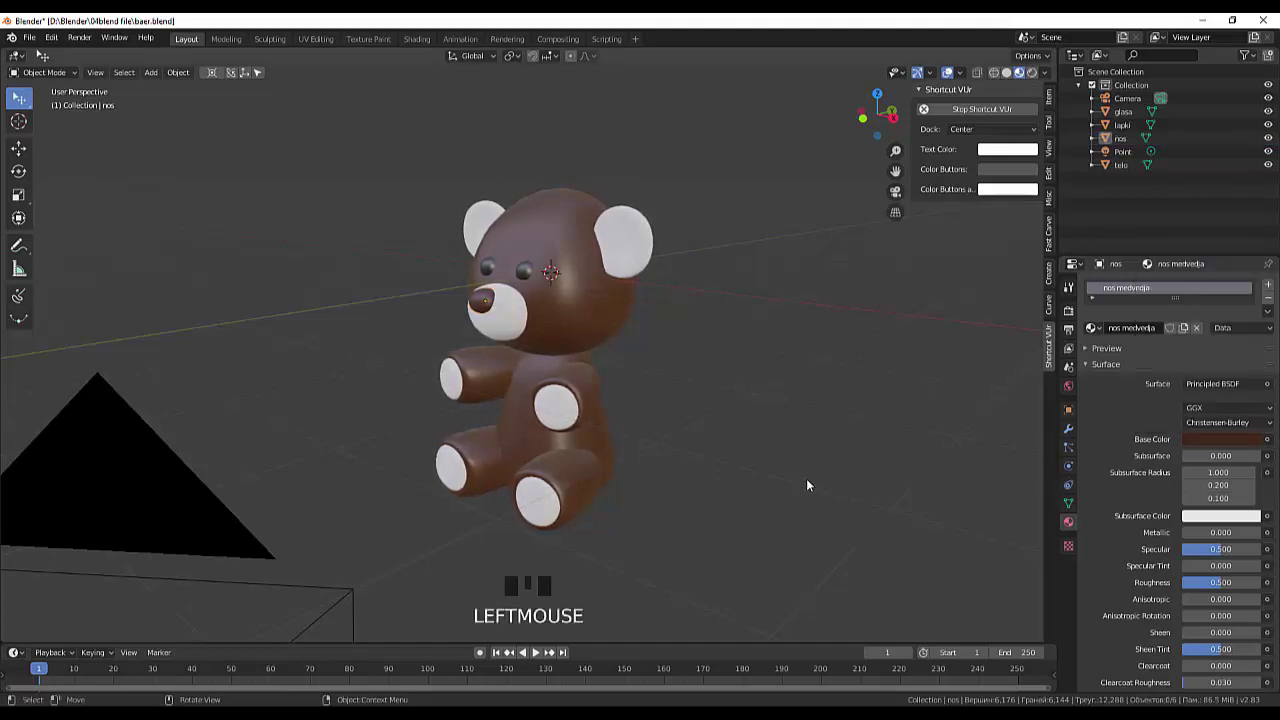
Add a second slot on the paw and ear patches with a new orange Principled material.
click(641, 257)
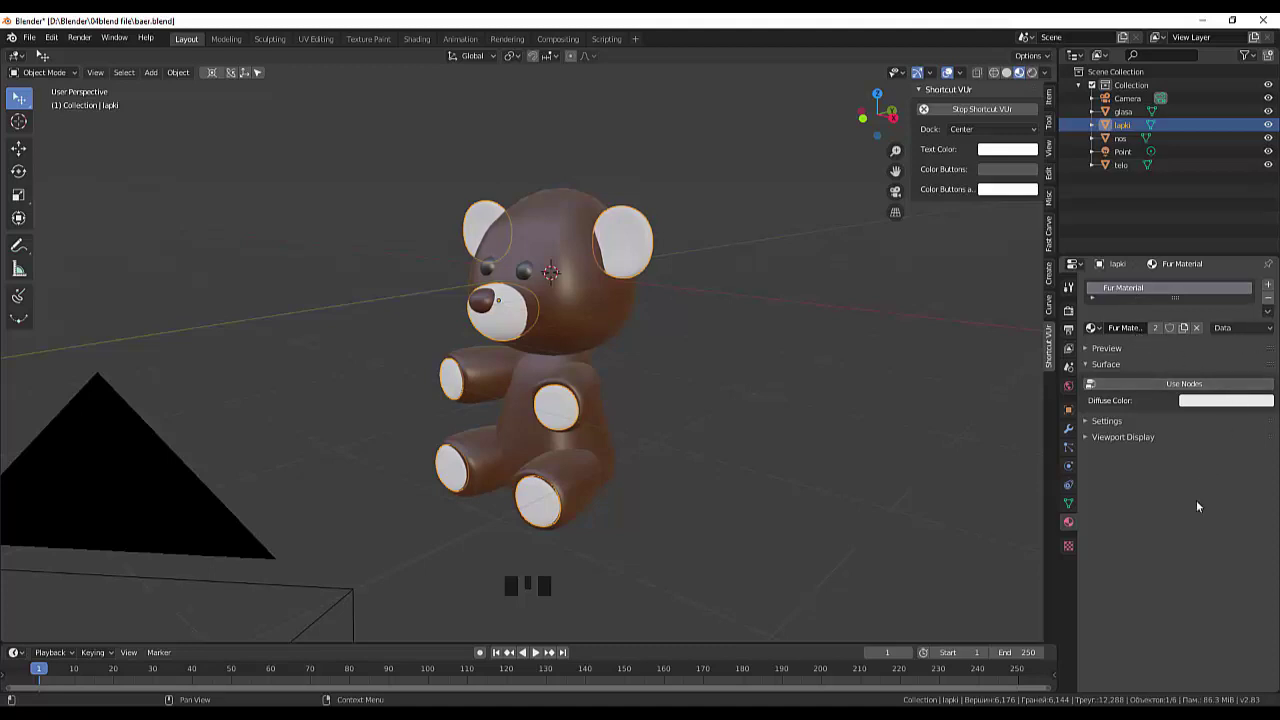
click(1193, 518)
click(766, 503)
click(637, 256)
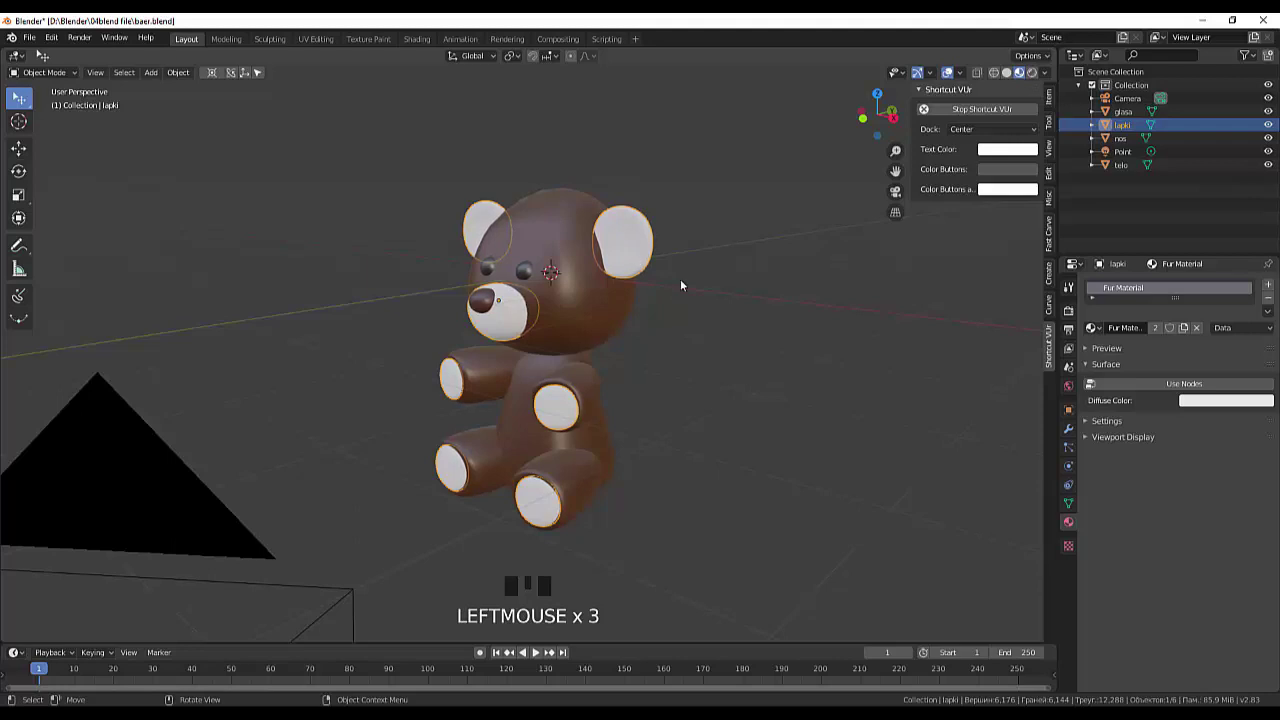
click(1075, 518)
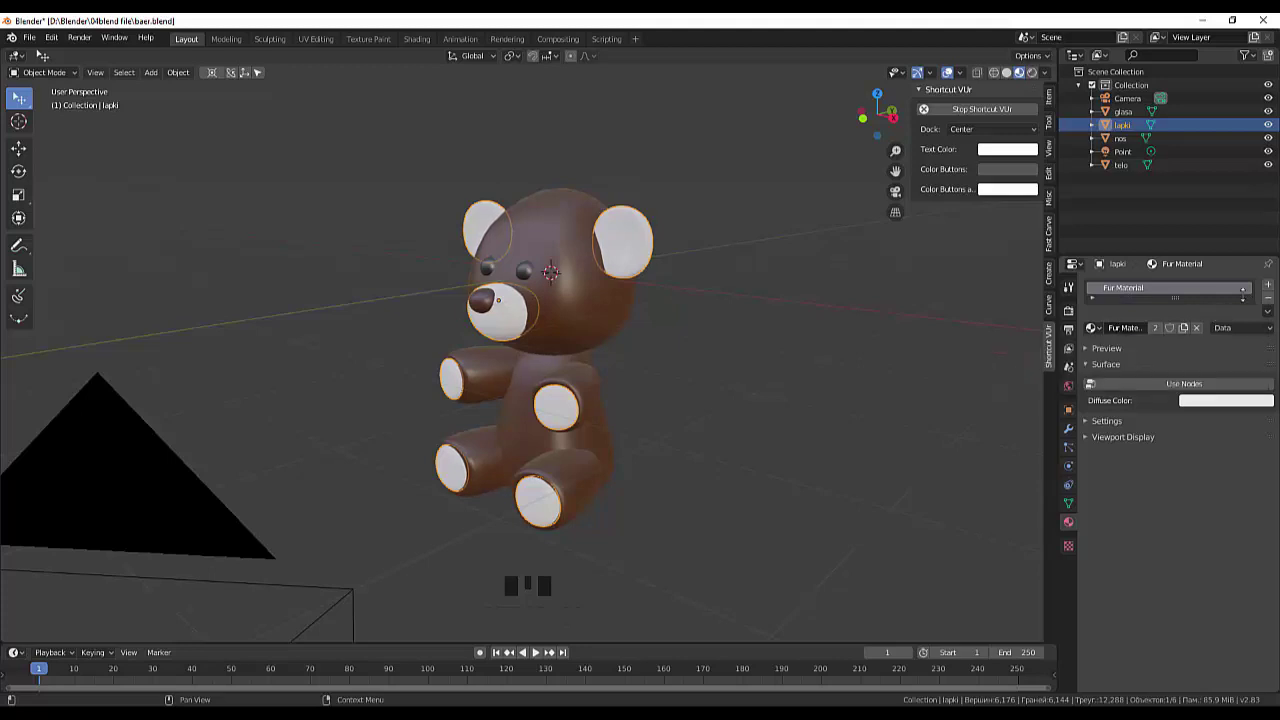
click(1274, 289)
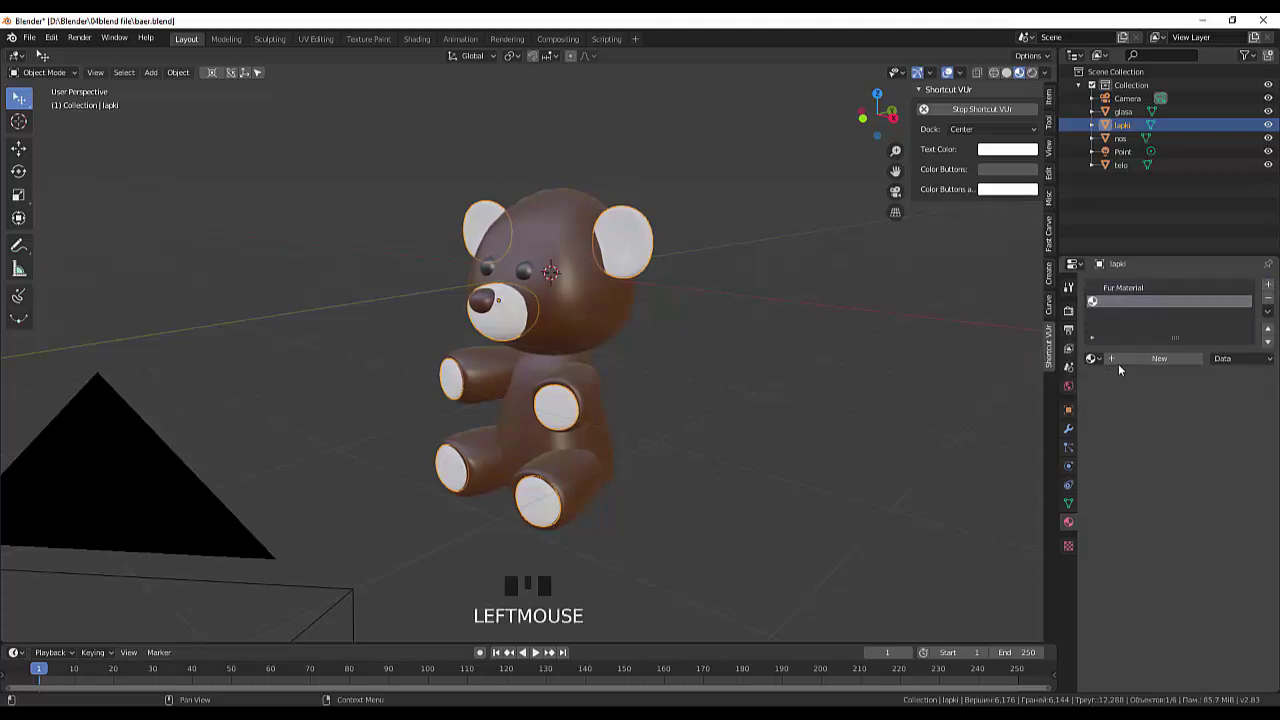
click(1125, 361)
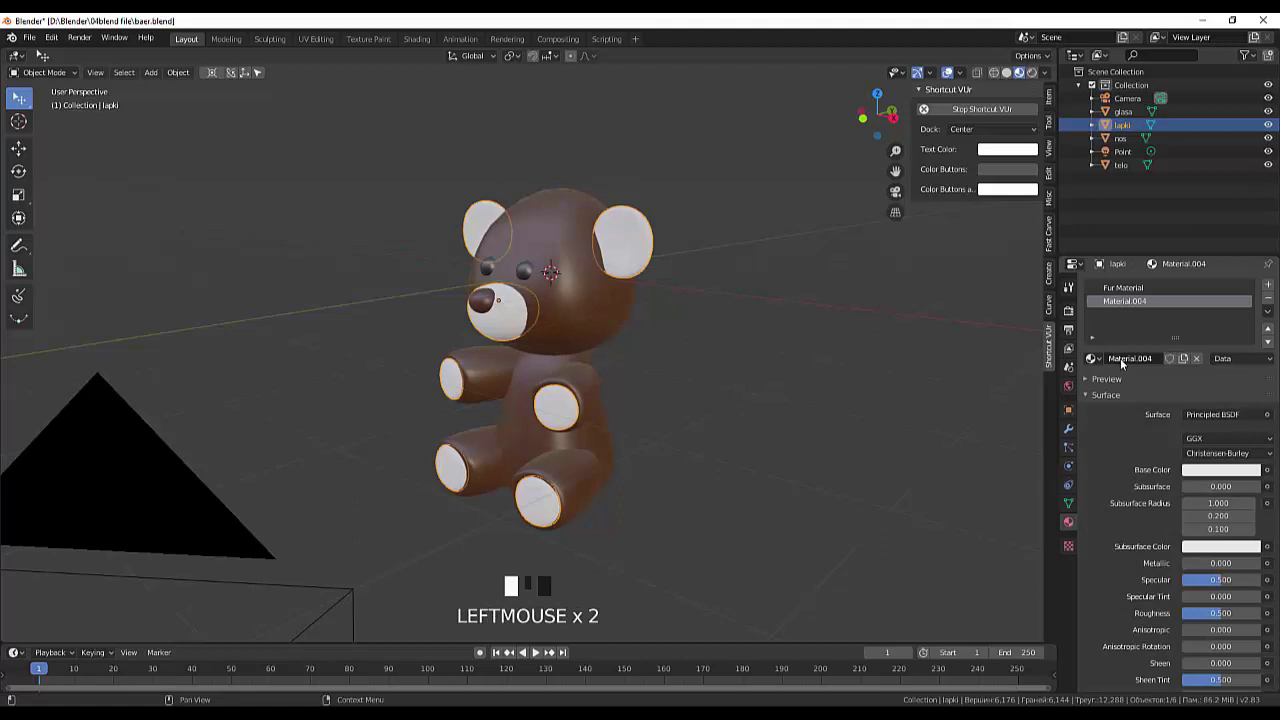
click(1226, 474)
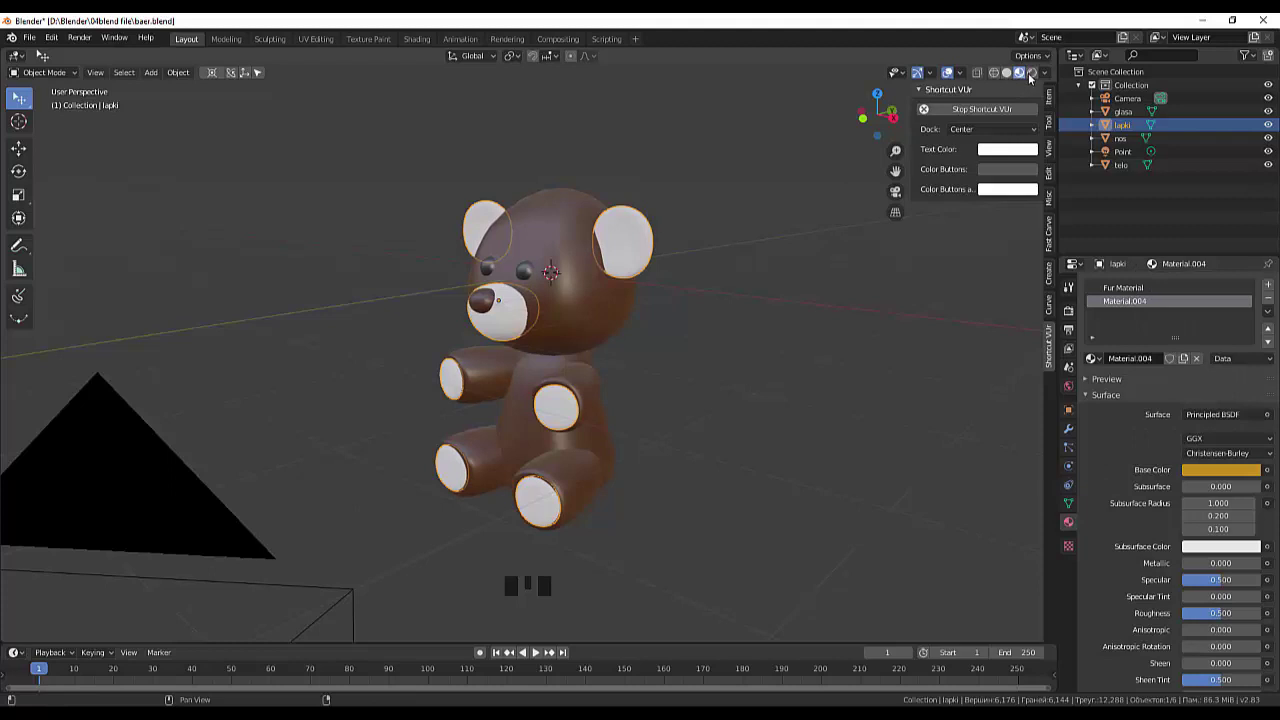
Switch to Rendered shading and remove the orange slot, leaving only the Fur Material.
click(1033, 76)
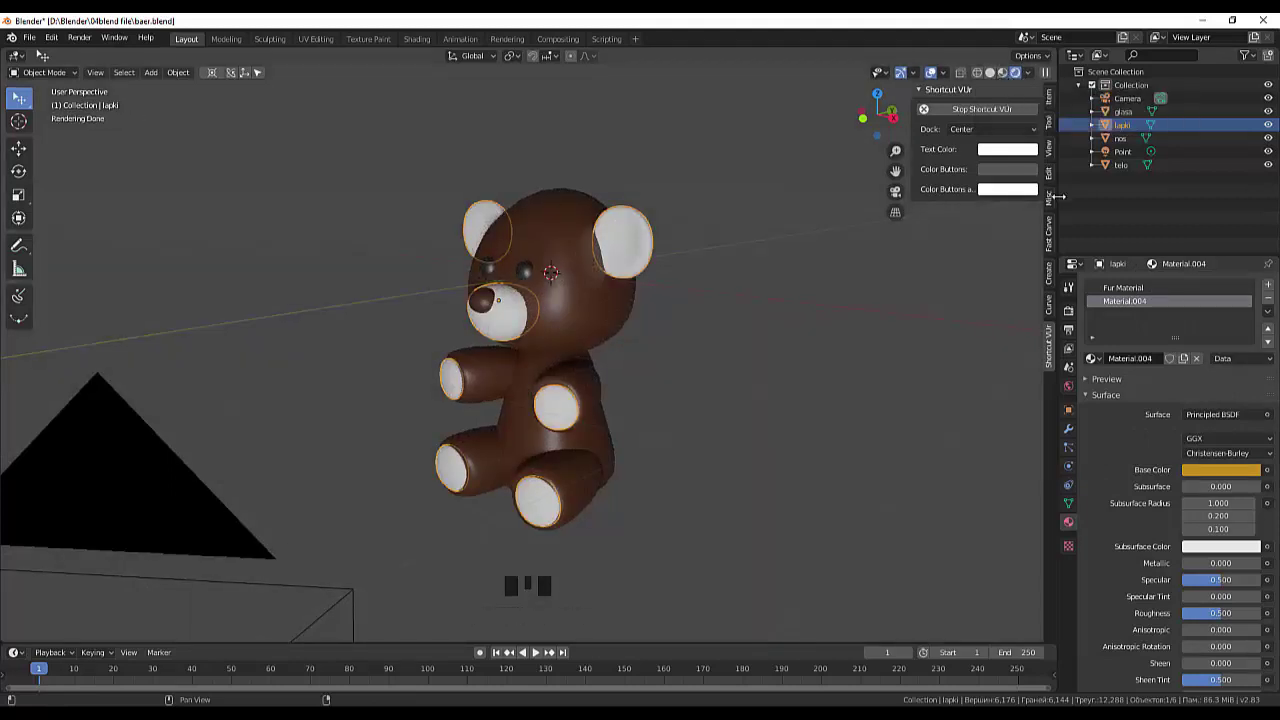
click(1130, 304)
click(635, 249)
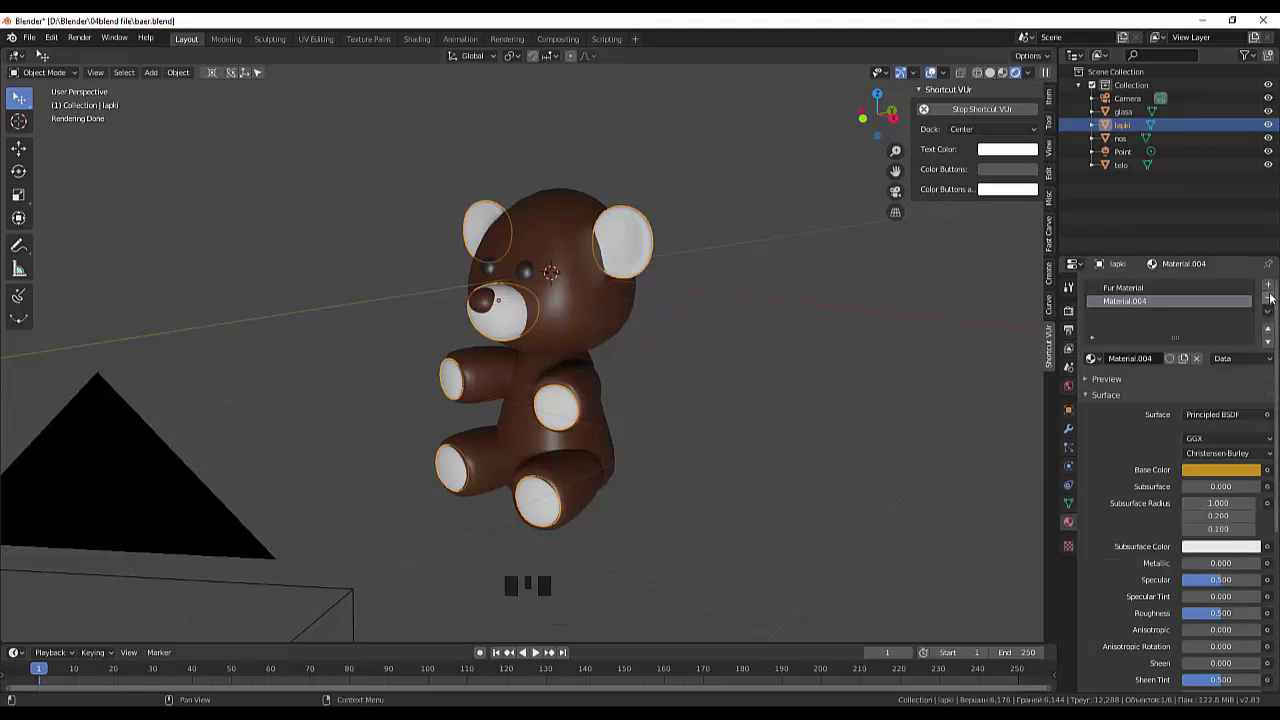
drag(1275, 295, 1129, 294)
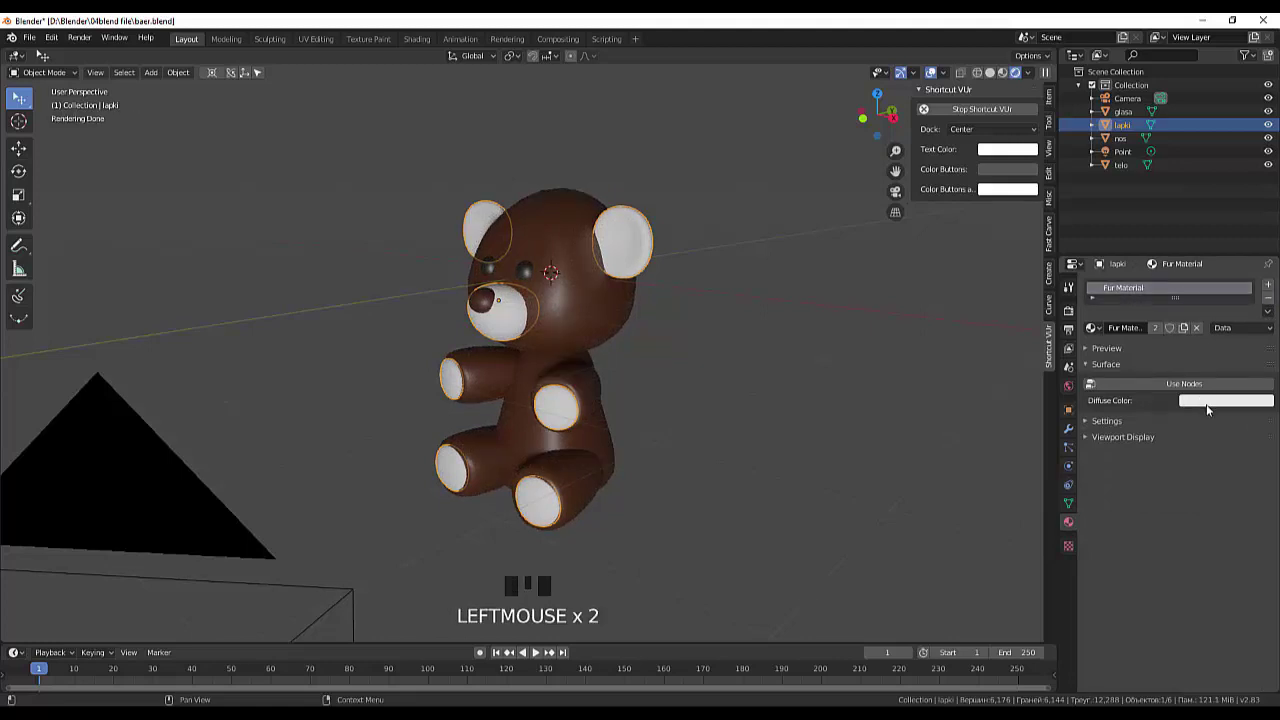
Make the eyes fully glossy with Specular 1 and Roughness 0.
click(573, 231)
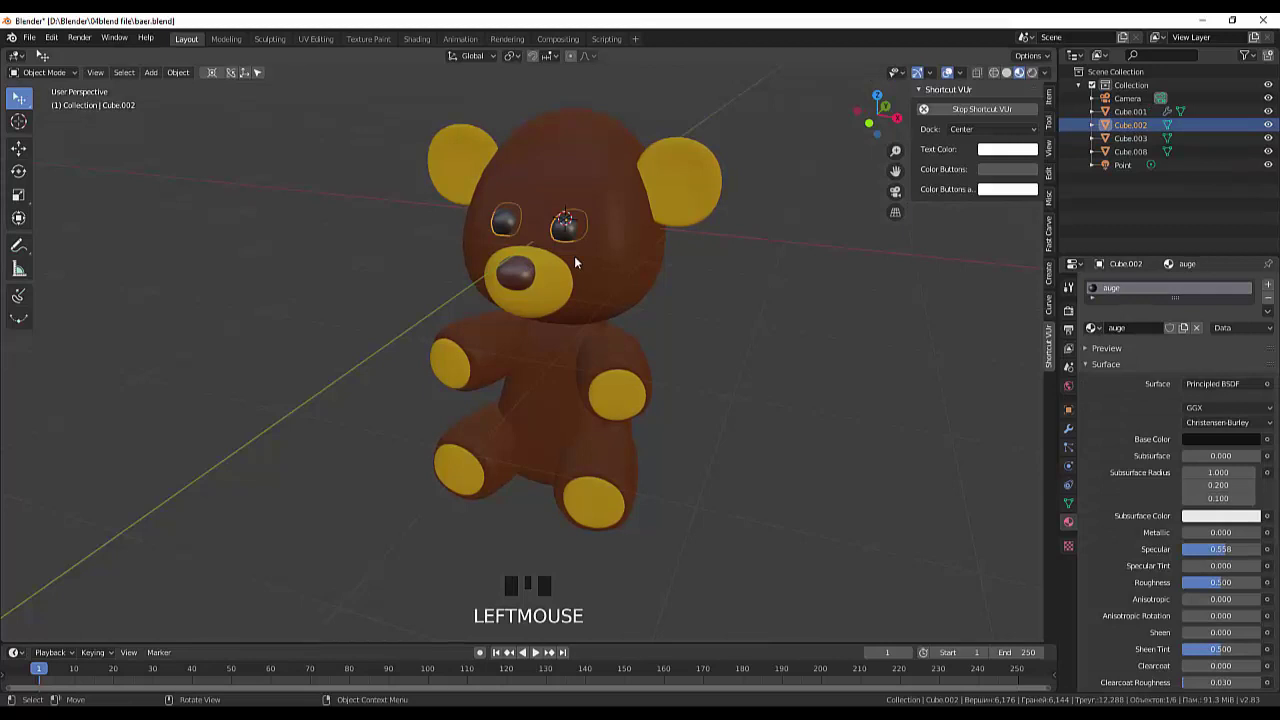
drag(1228, 559, 806, 447)
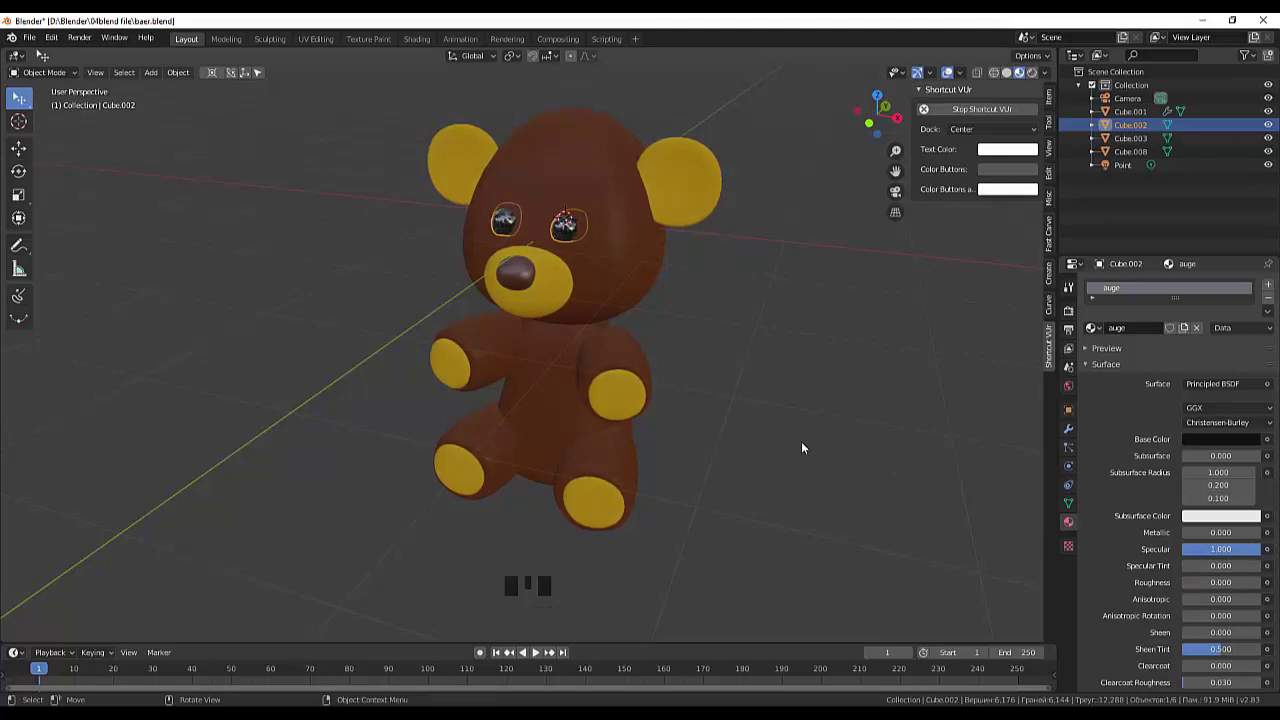
click(806, 447)
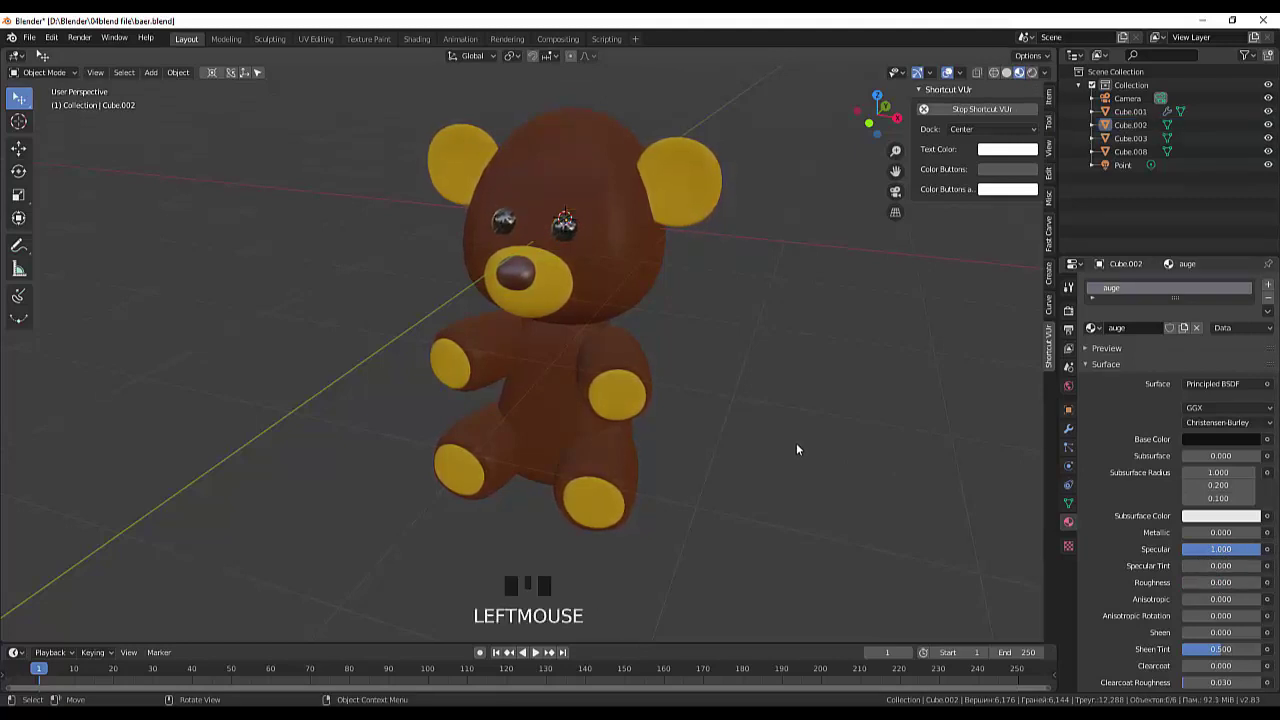
click(689, 220)
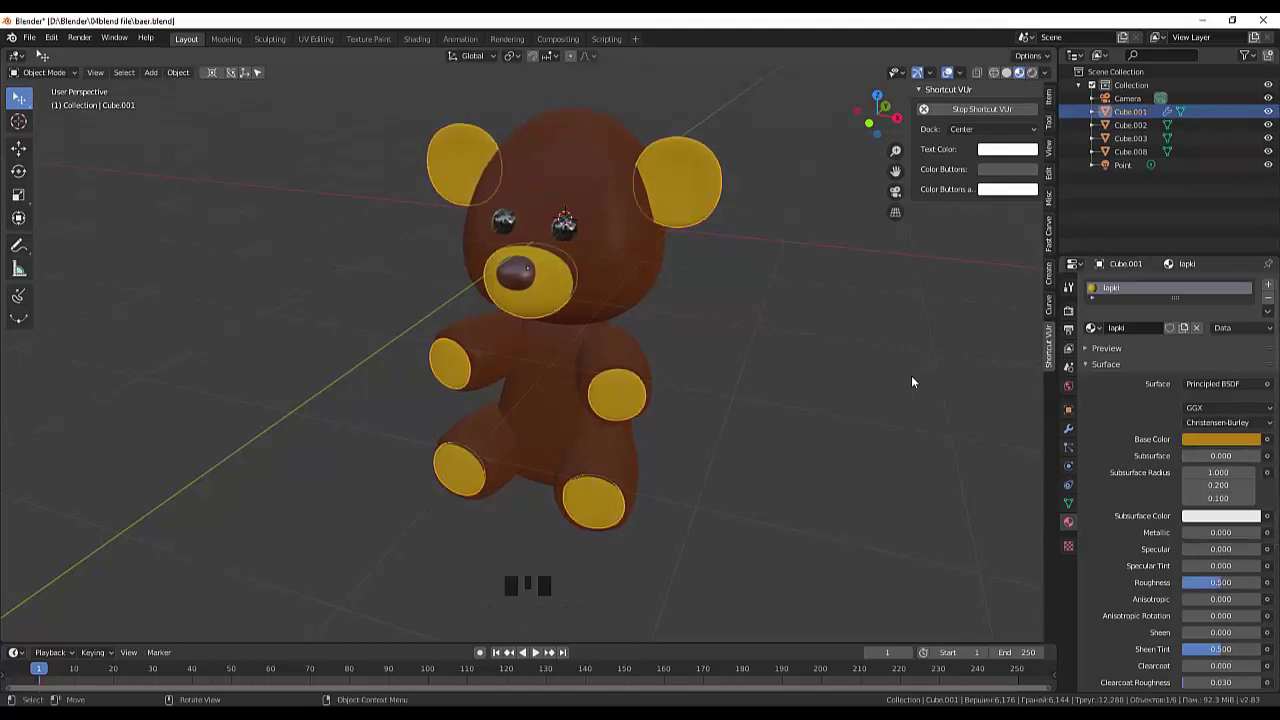
click(921, 381)
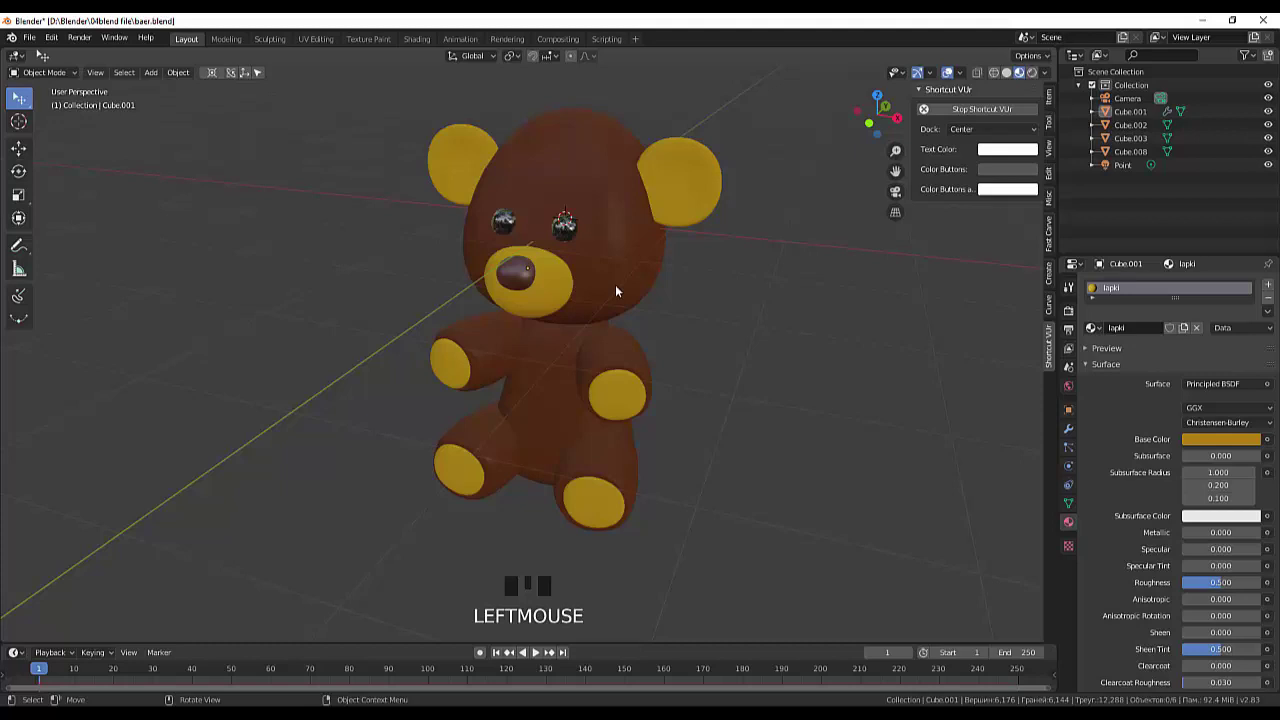
Remove the body's extra material slots, leaving only telo.
click(620, 291)
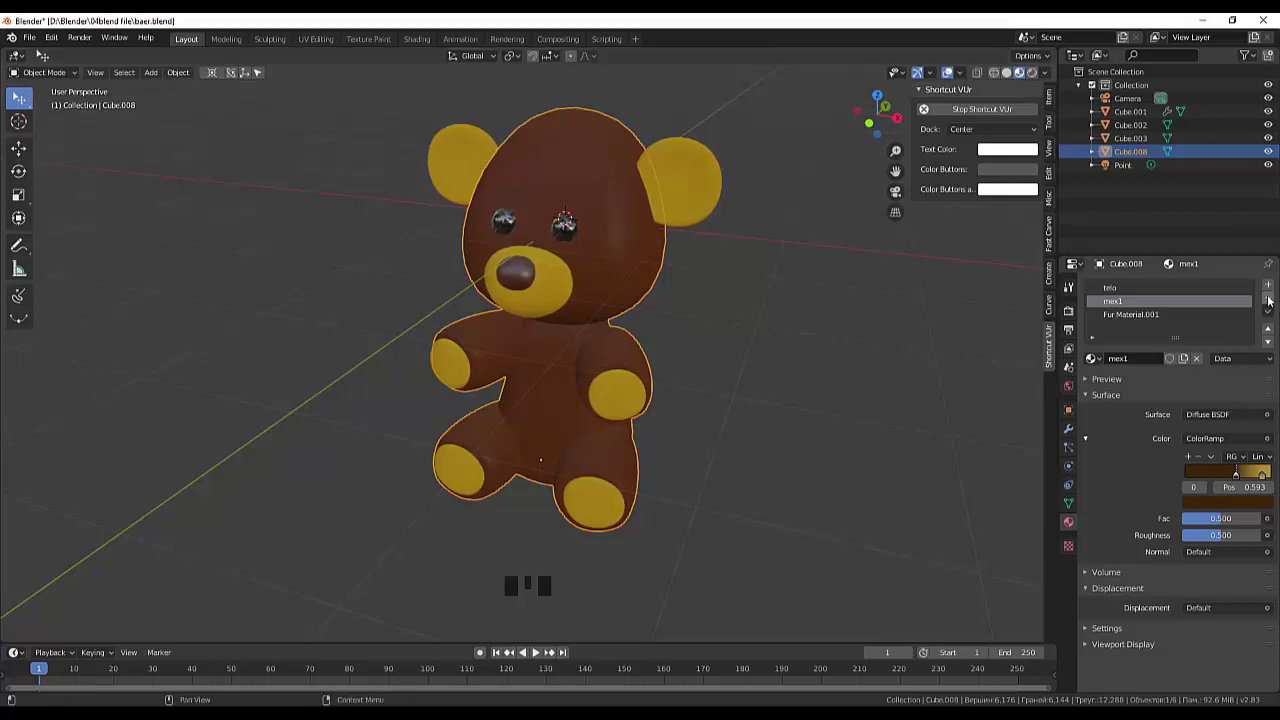
drag(1274, 298, 899, 390)
click(621, 279)
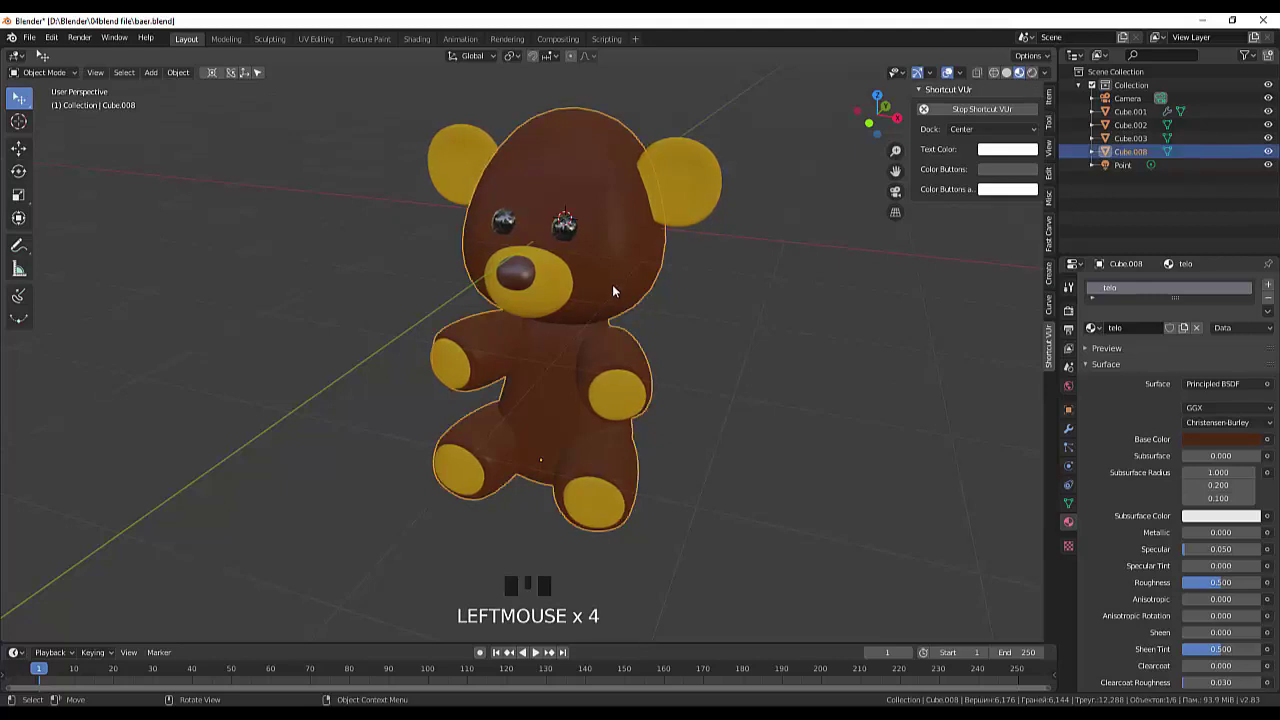
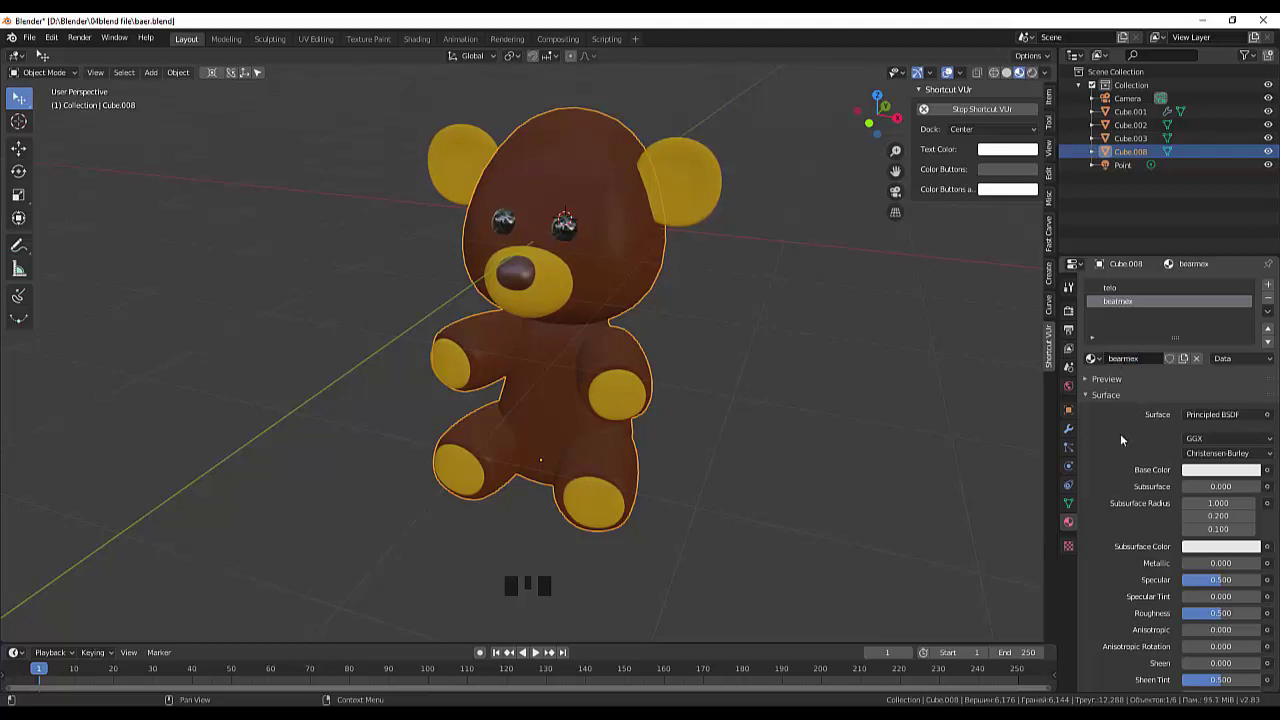
Set the bearmex ColorRamp stops to dark brown and yellow feeding the Diffuse BSDF colour.
drag(1272, 417, 1272, 449)
drag(1270, 444, 1208, 486)
drag(1193, 482, 1217, 482)
click(1203, 504)
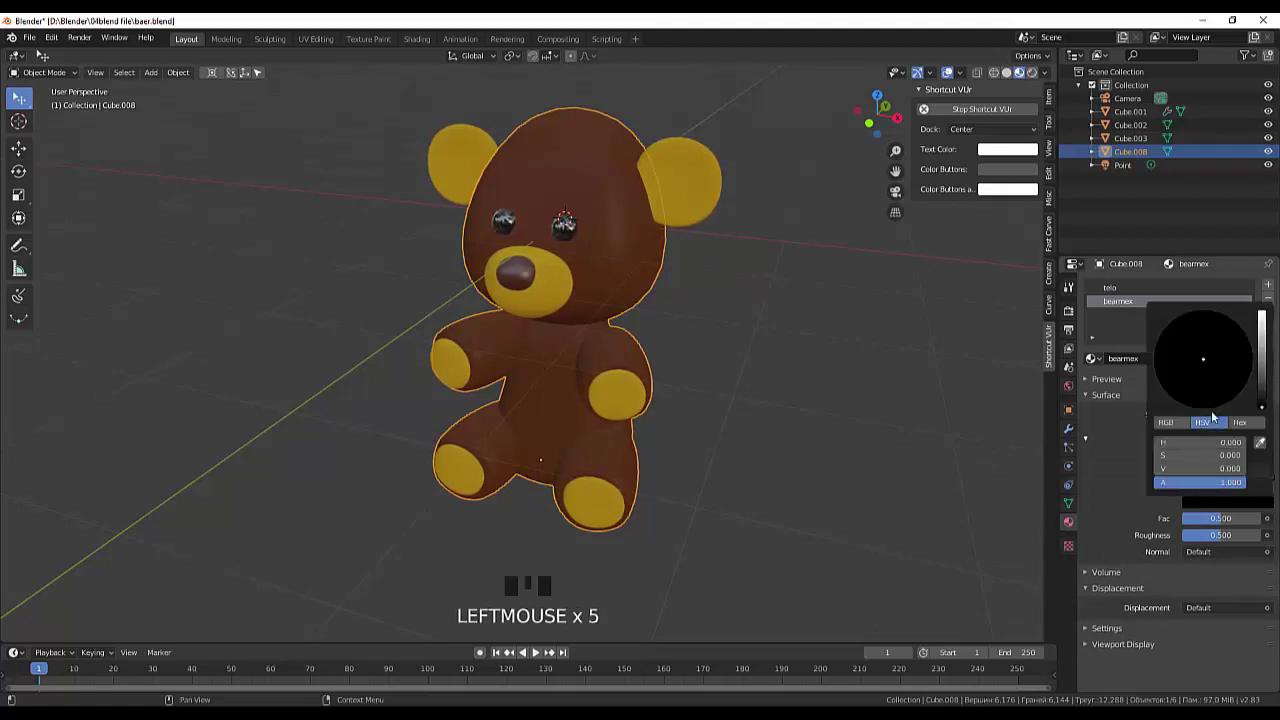
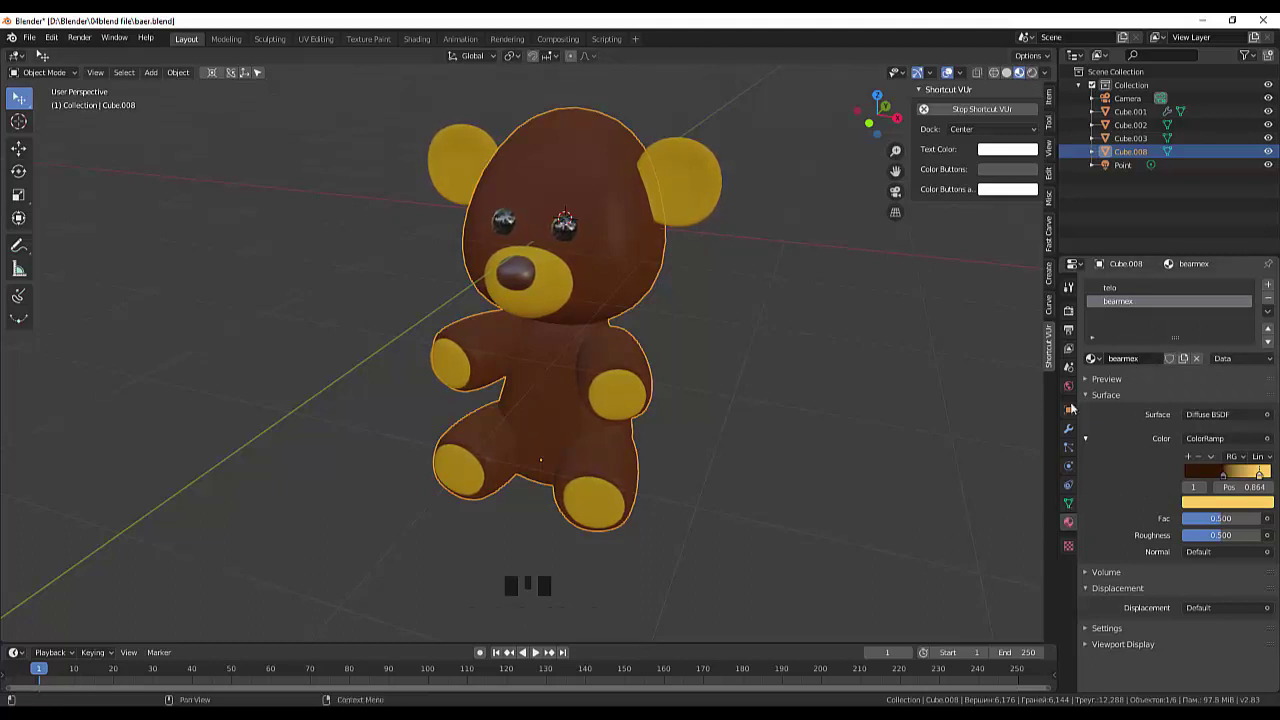
click(877, 447)
click(620, 286)
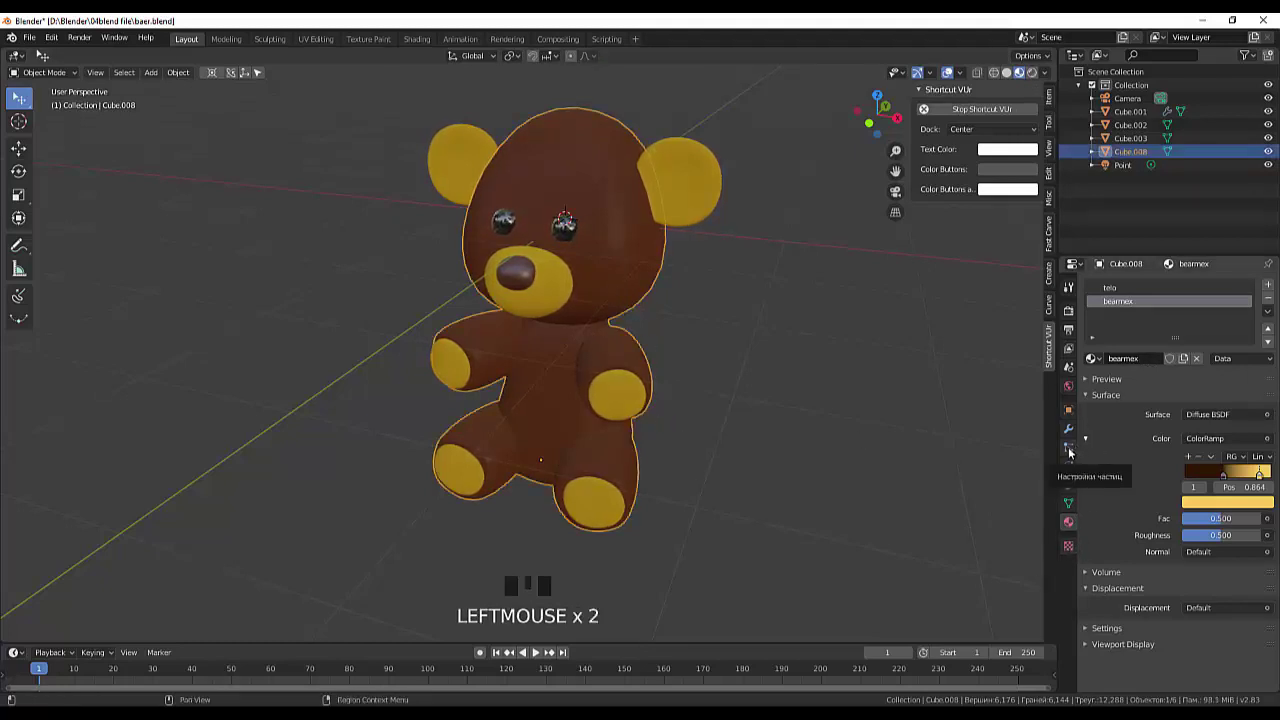
Add a Hair particle system with 5000 strands of 0.2 m rendered with bearmex.
click(1073, 452)
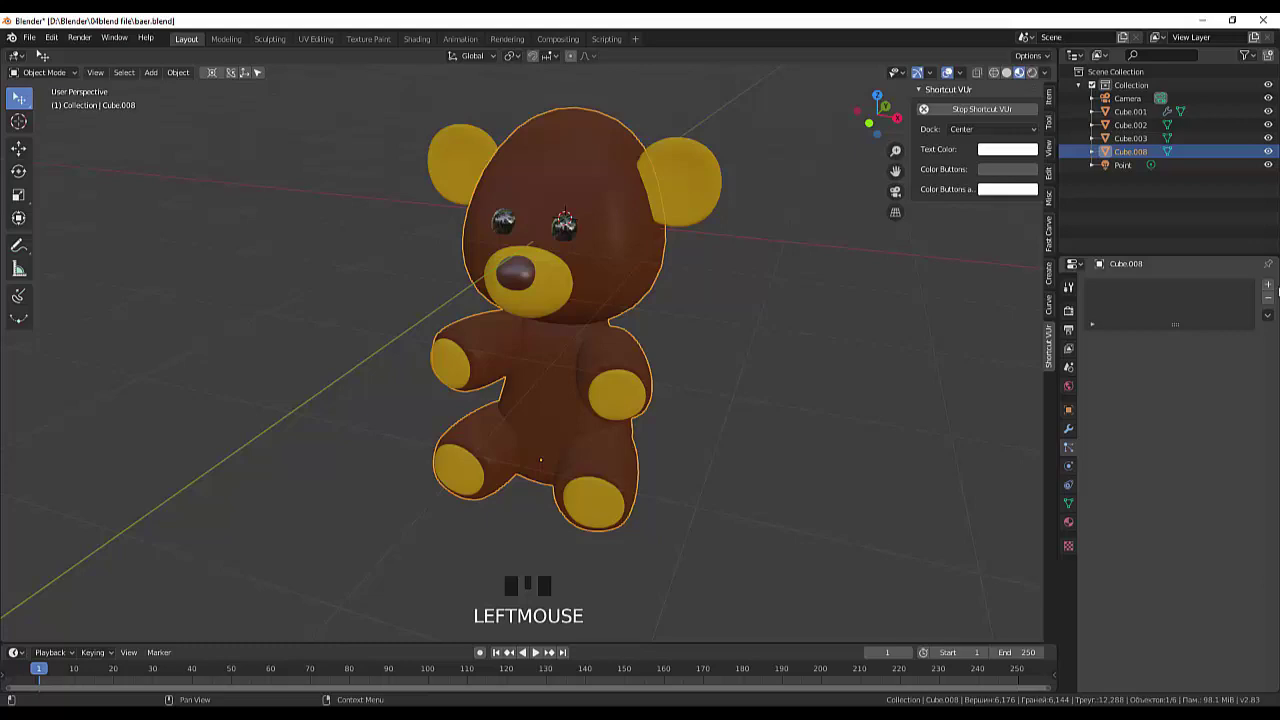
drag(1272, 286, 1200, 316)
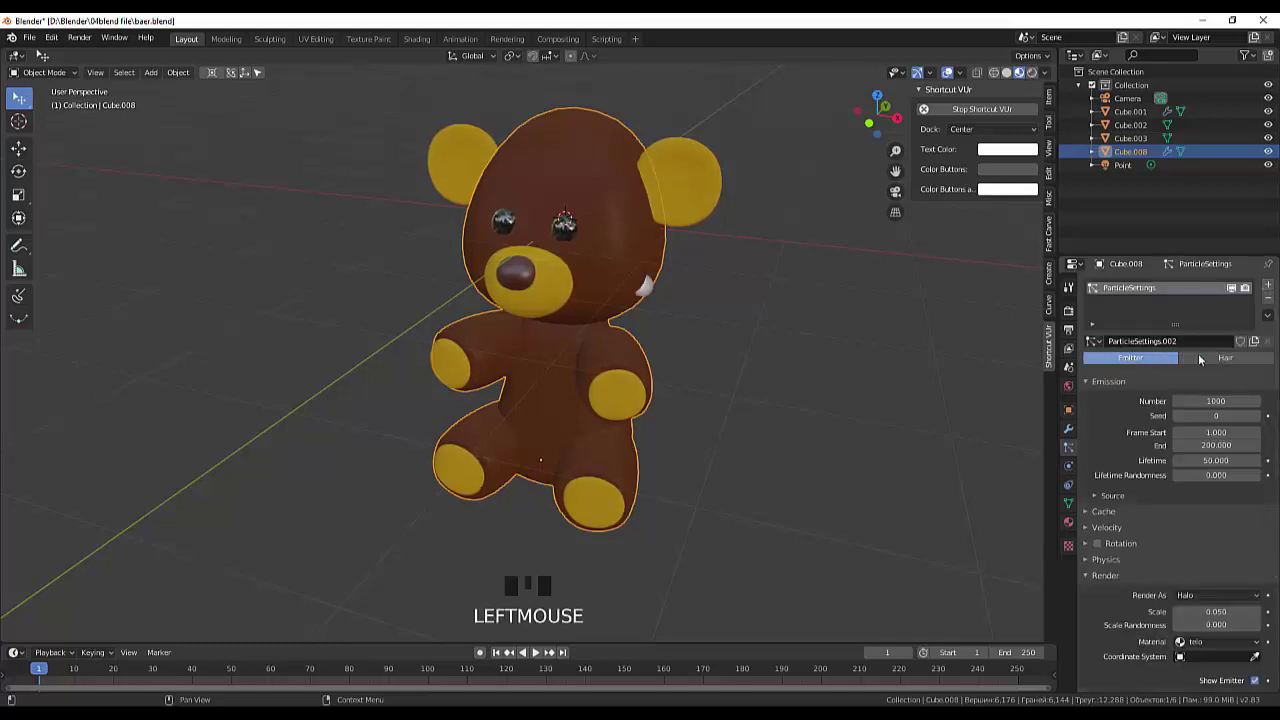
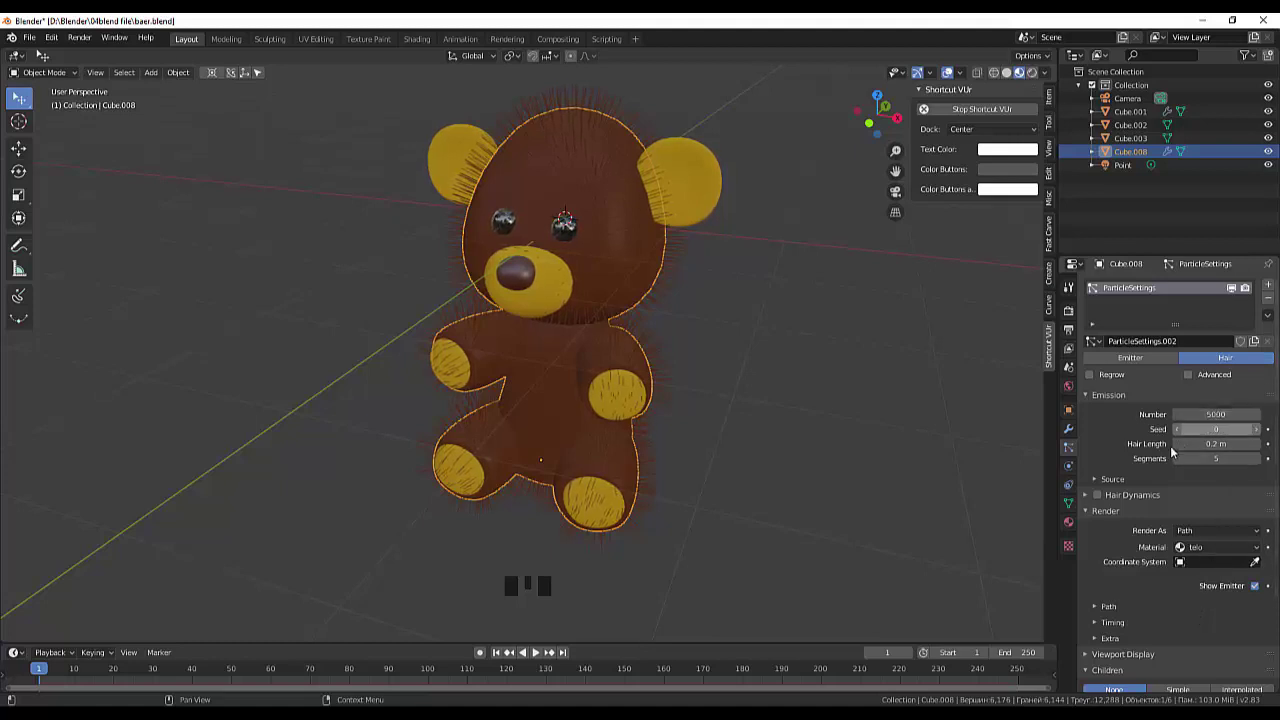
drag(1260, 553, 1213, 580)
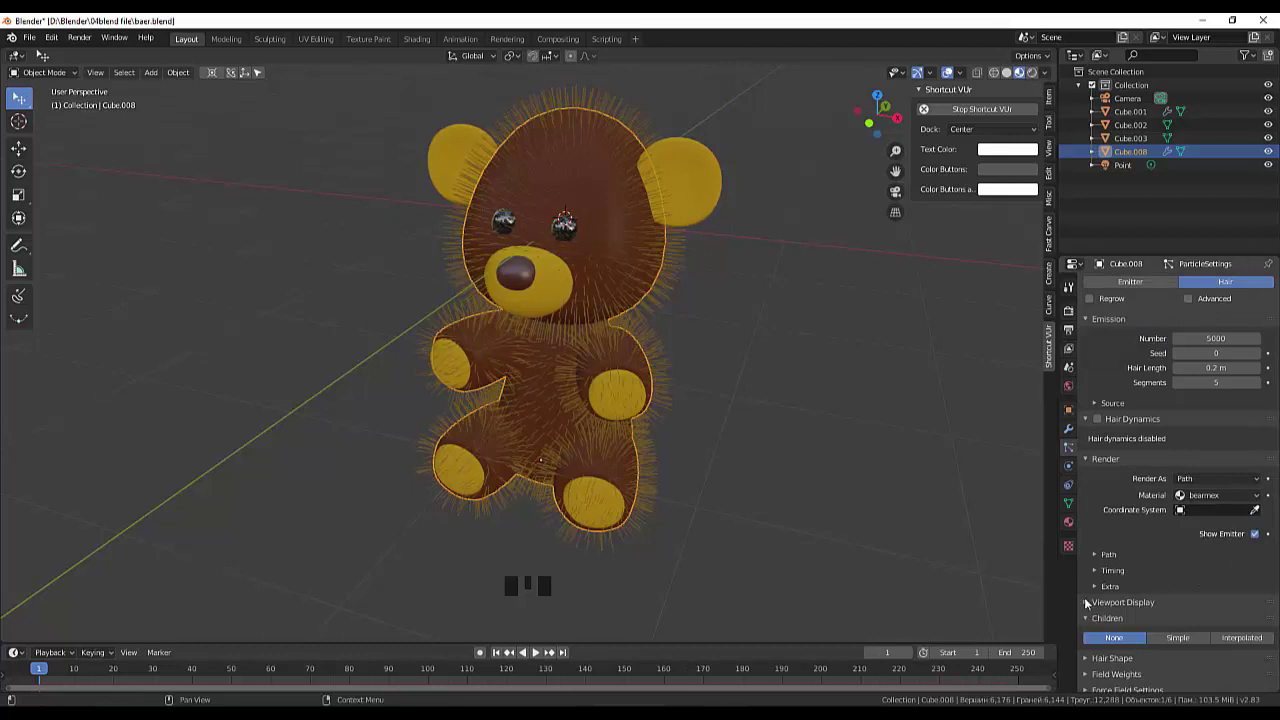
Use Interpolated child hairs with Length and Threshold at 0.5.
click(1092, 462)
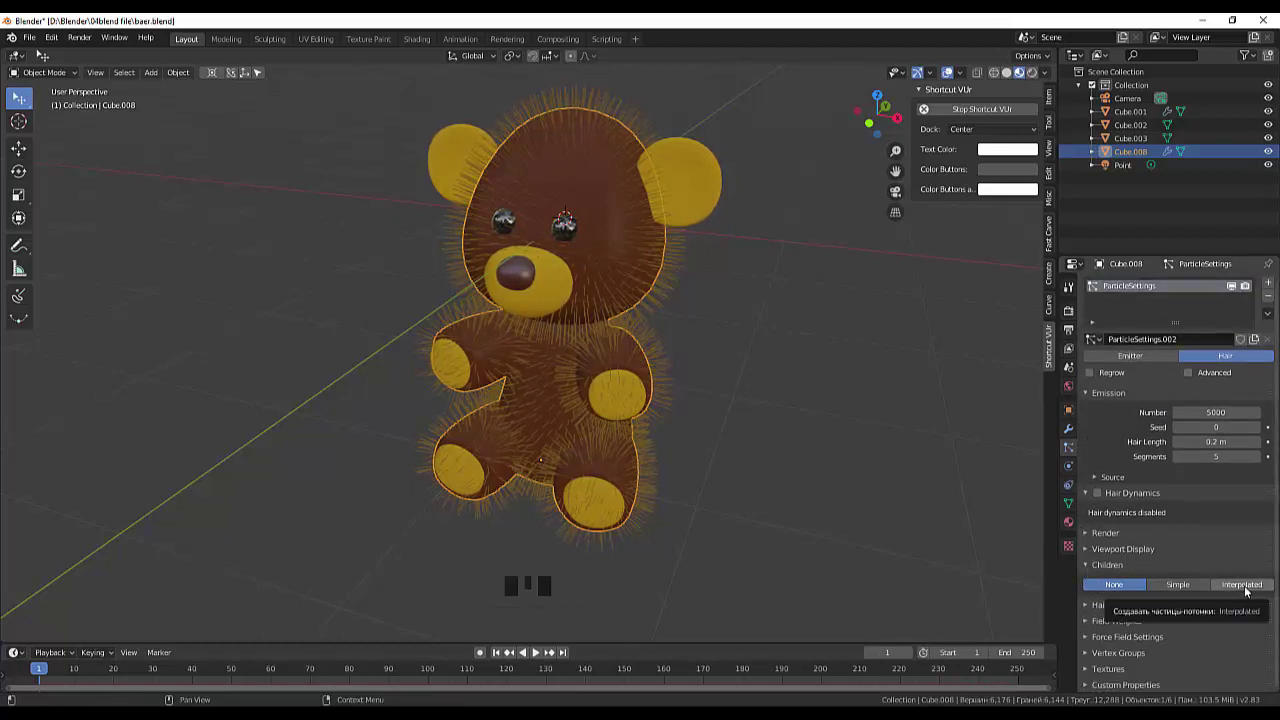
click(1248, 589)
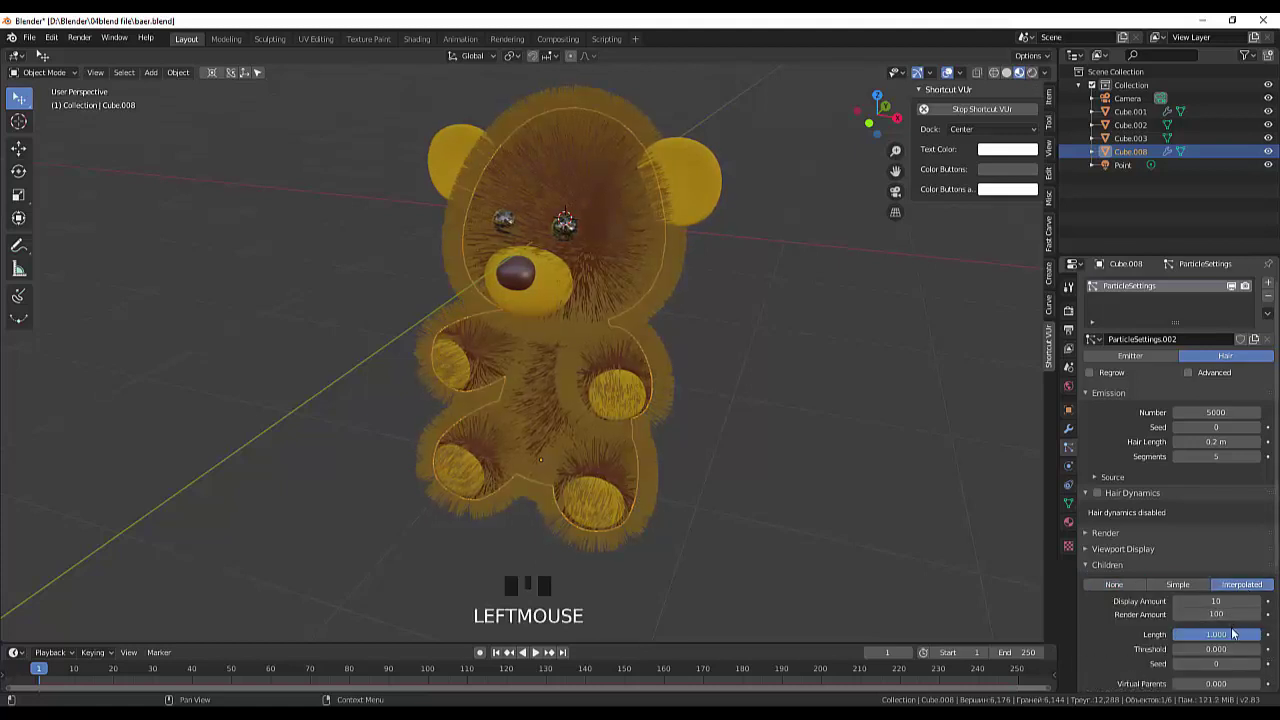
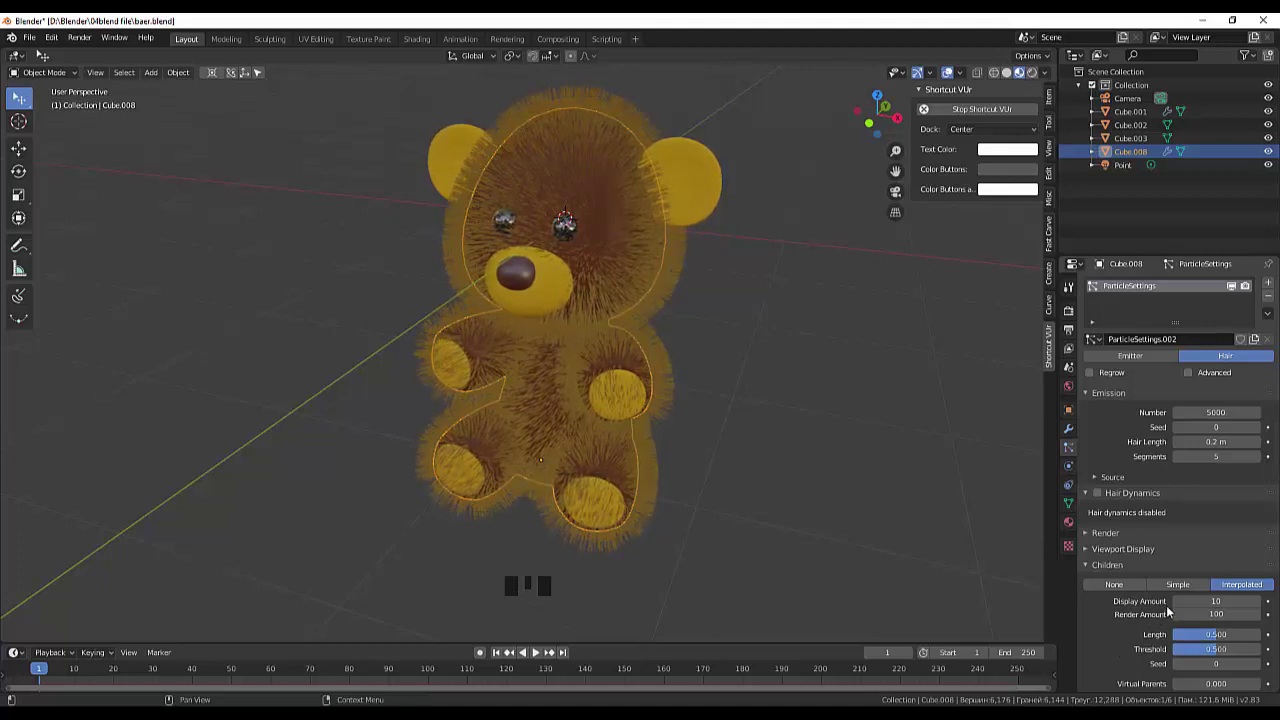
scroll(down, 3)
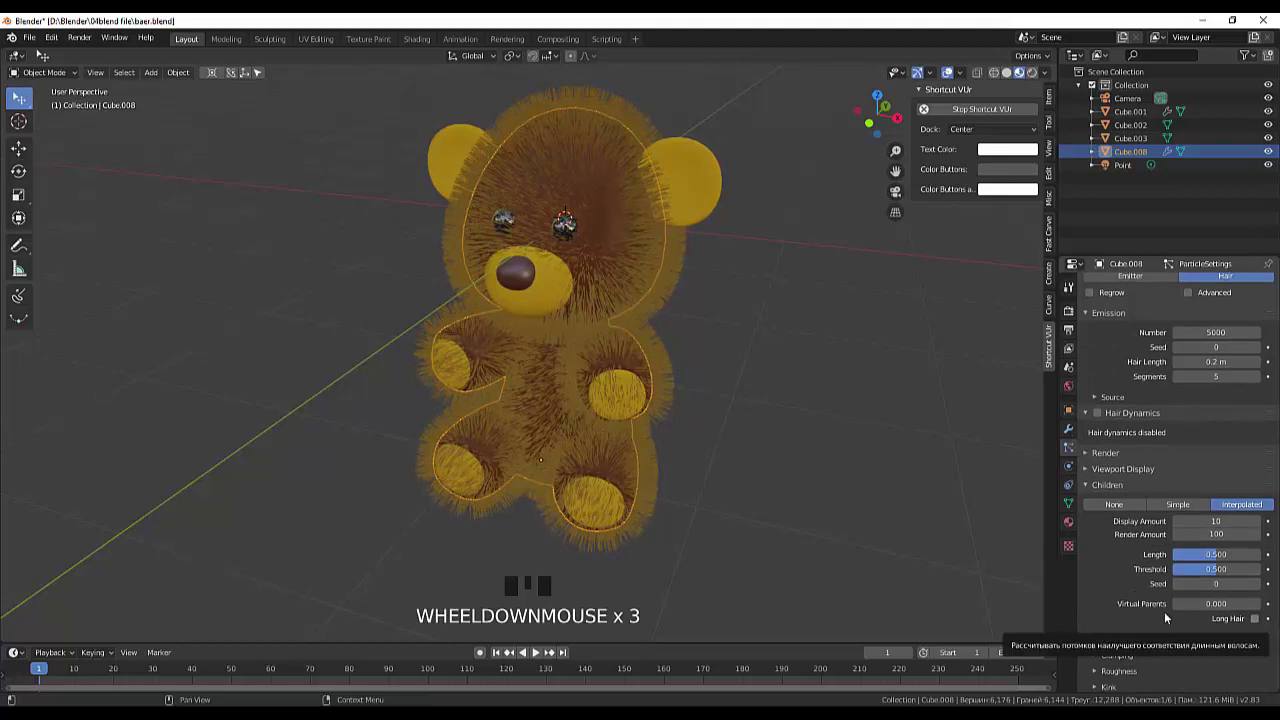
scroll(down, 3)
click(1260, 566)
click(1266, 569)
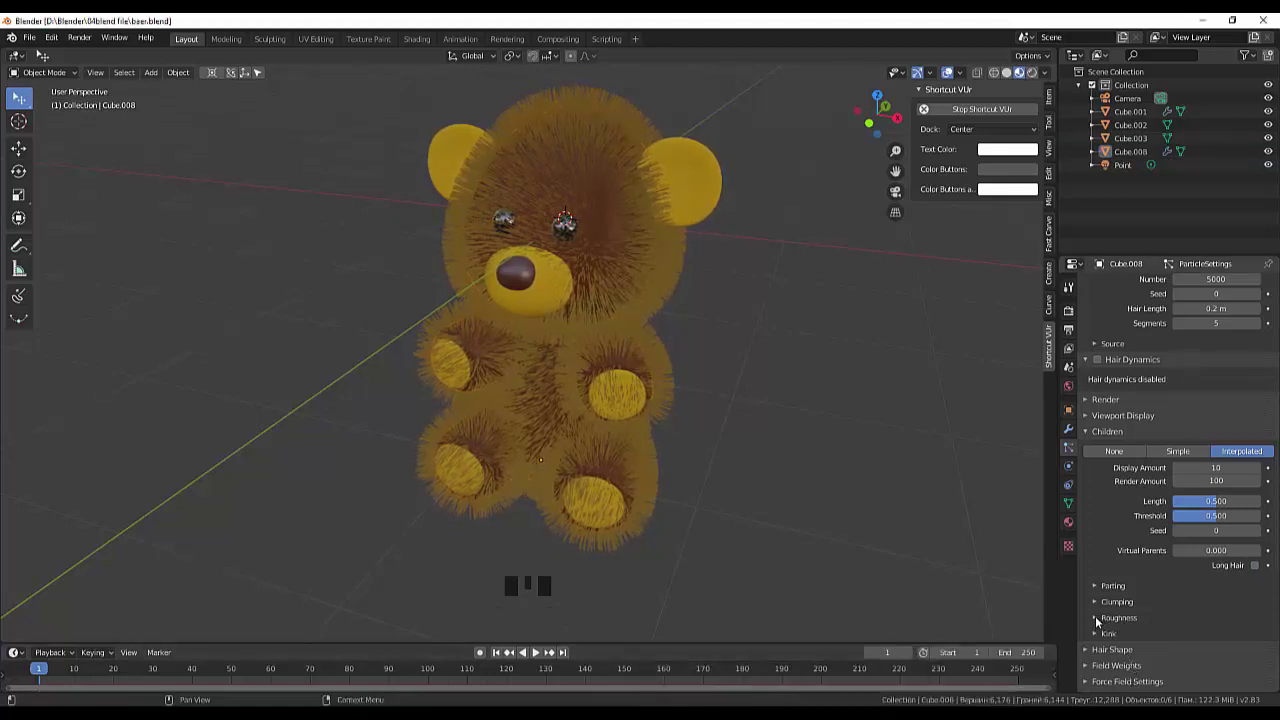
Set the child hairs' Uniform and Endpoint roughness to 0.1.
click(1105, 620)
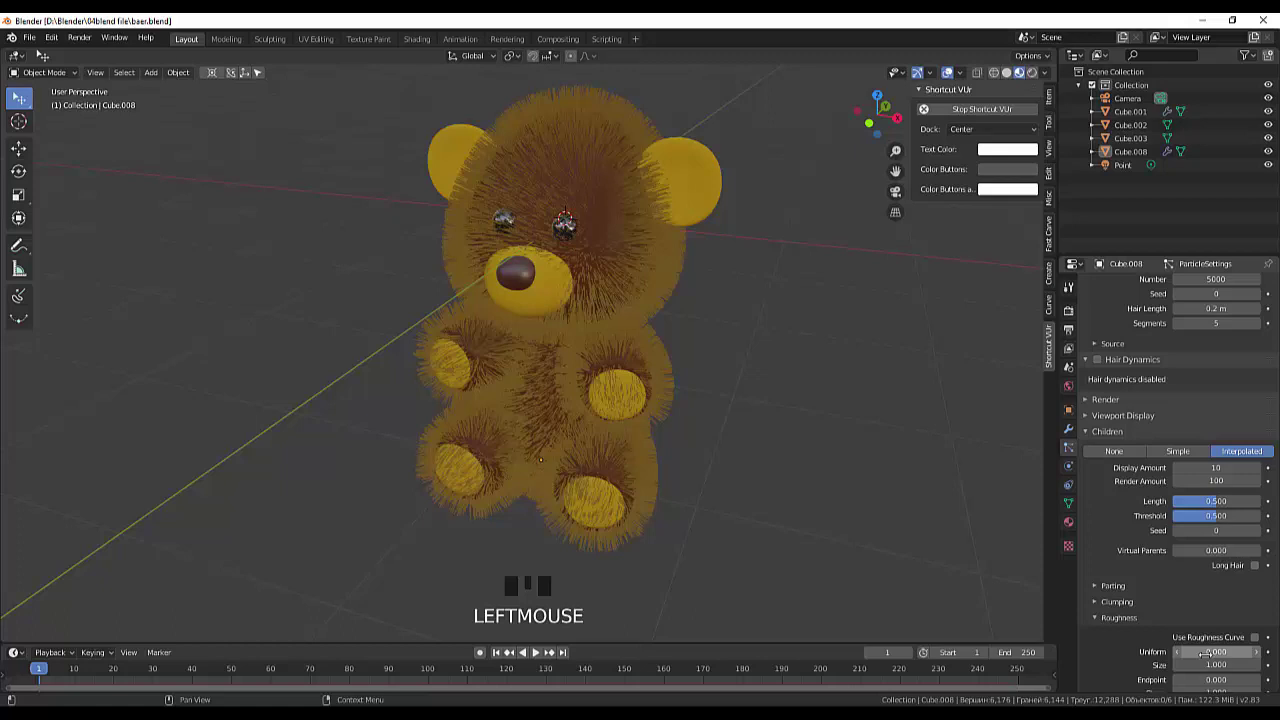
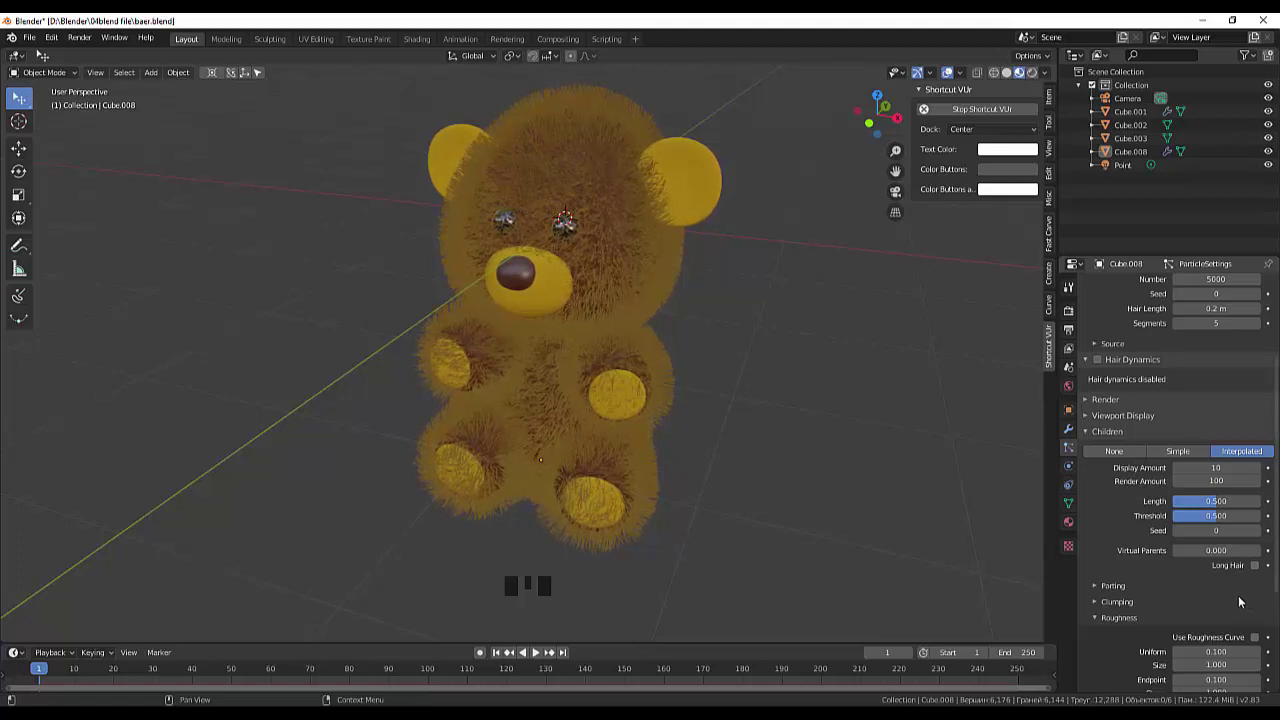
scroll(down, 3)
scroll(up, 3)
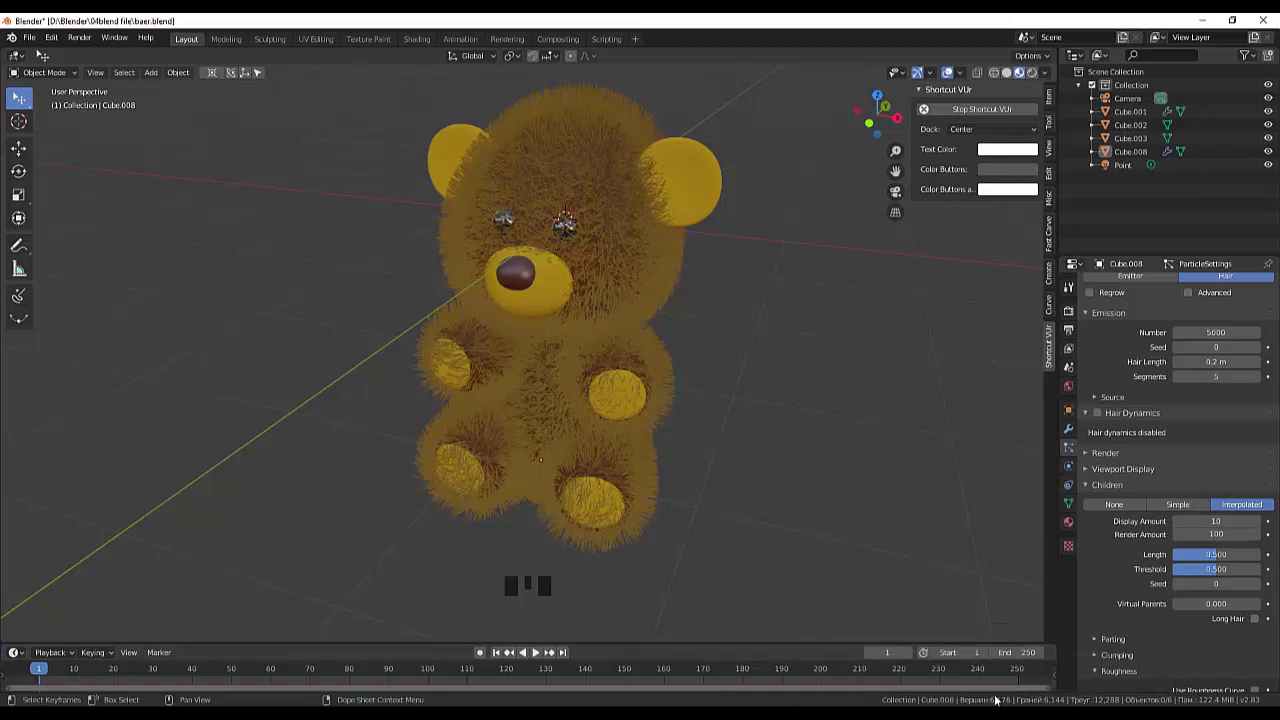
Select the yellow ears-paws-muzzle object and switch its particle system to Hair.
click(764, 410)
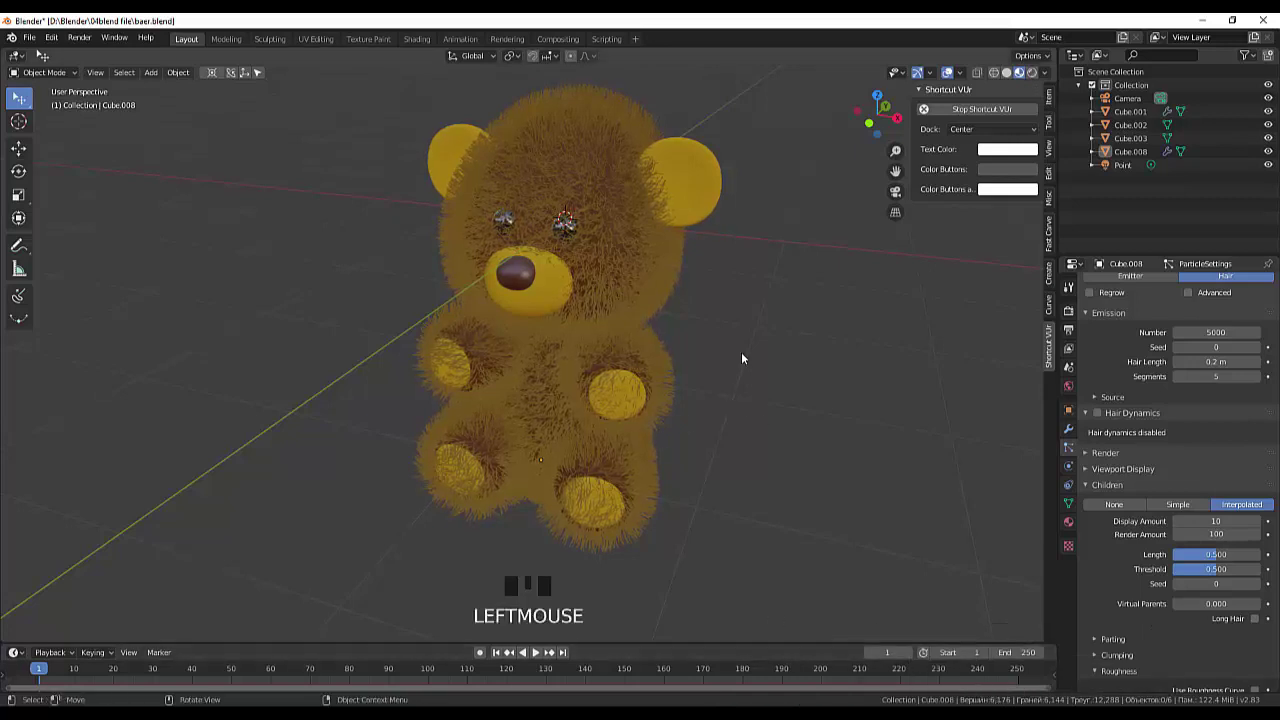
click(703, 198)
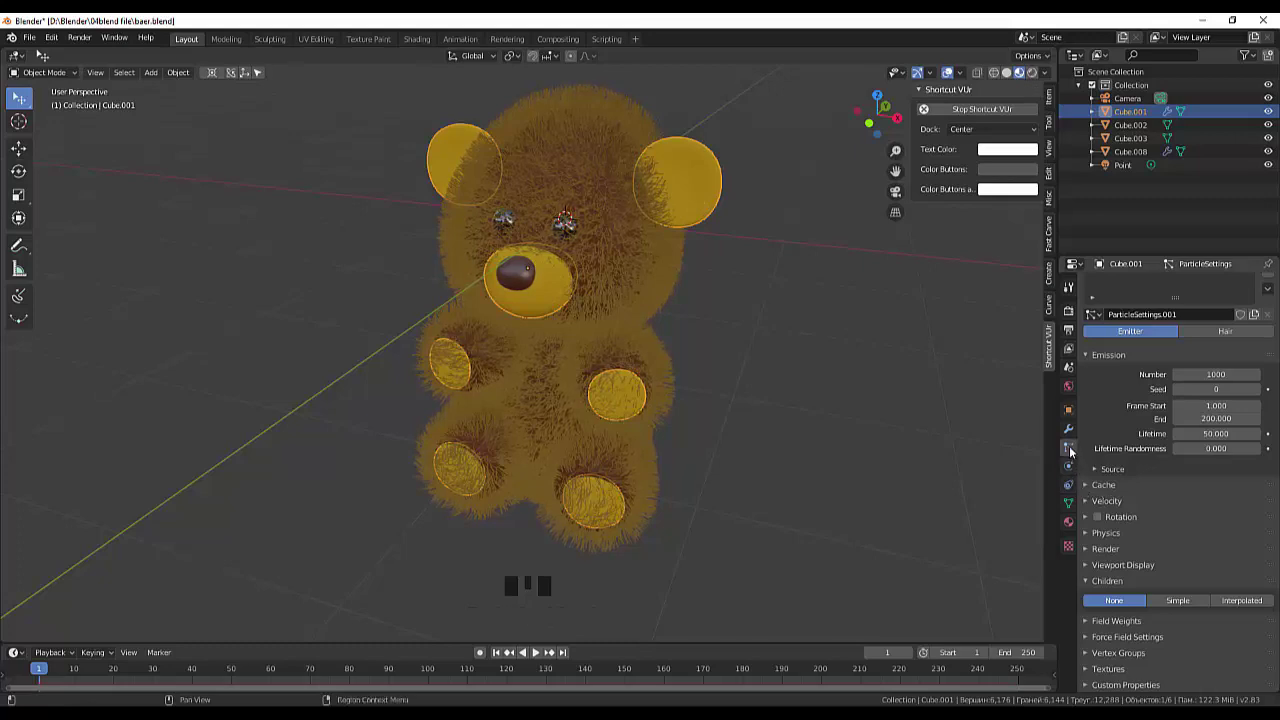
click(1074, 452)
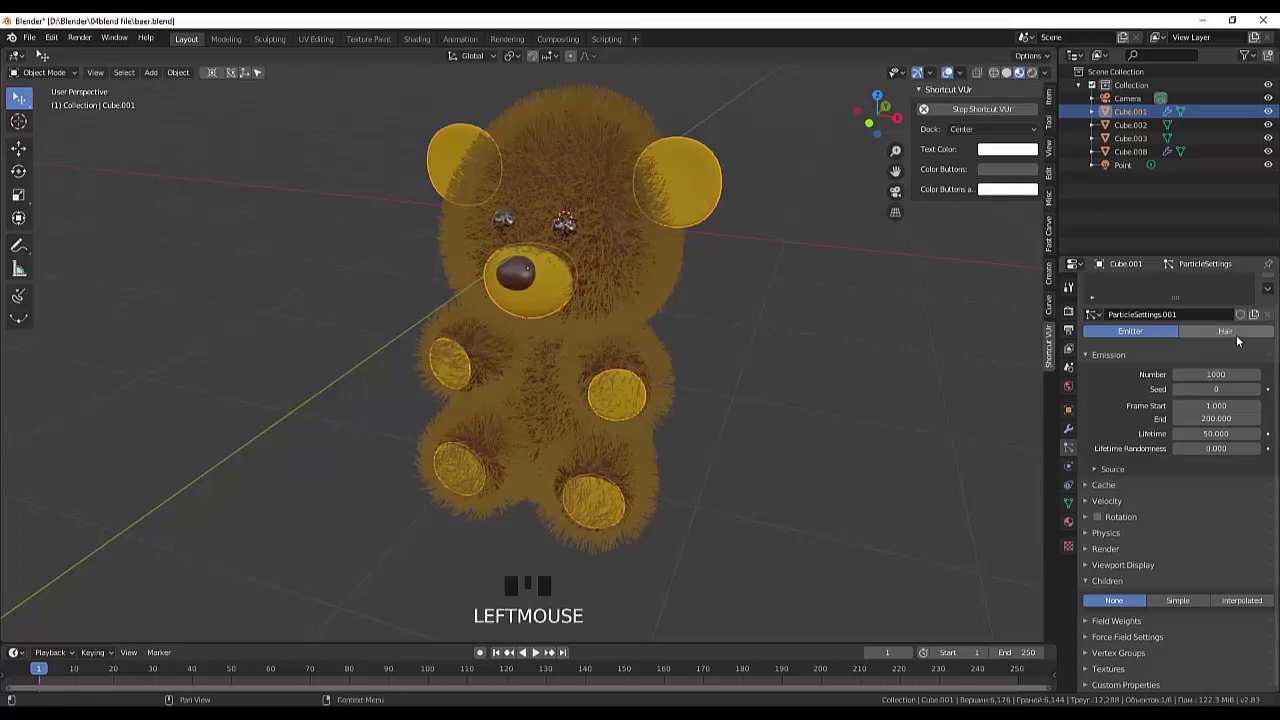
click(1235, 332)
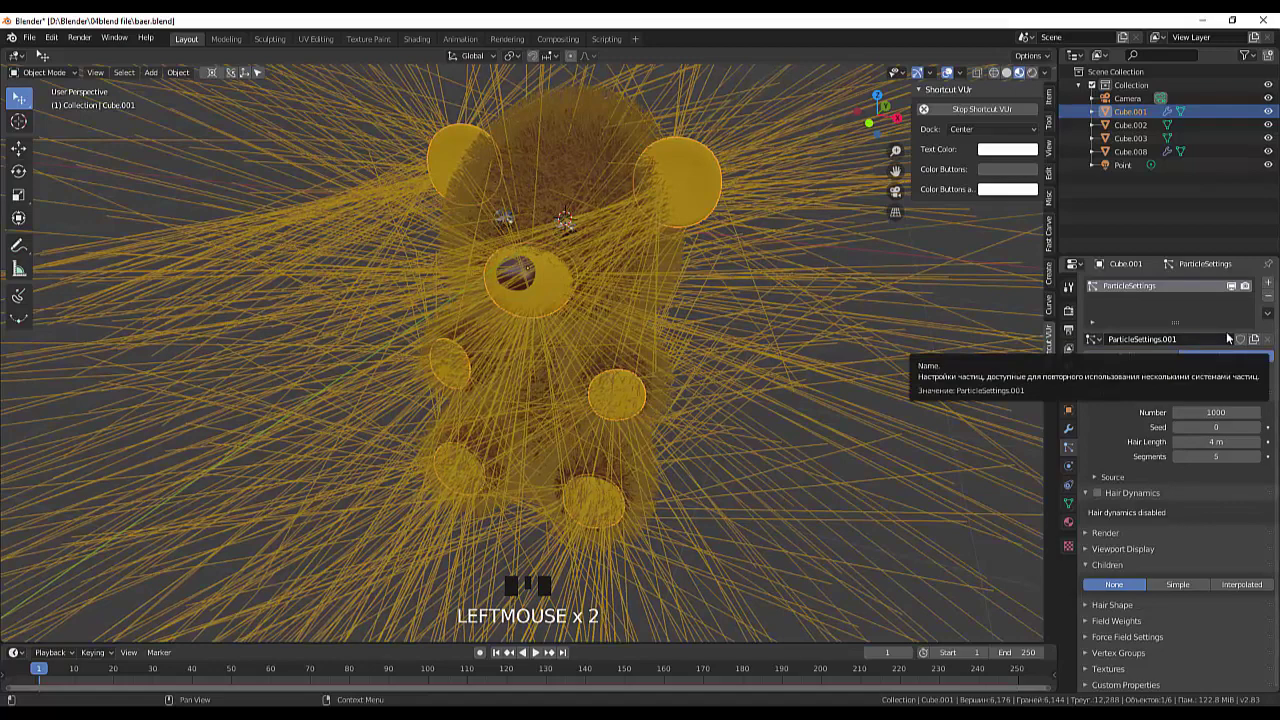
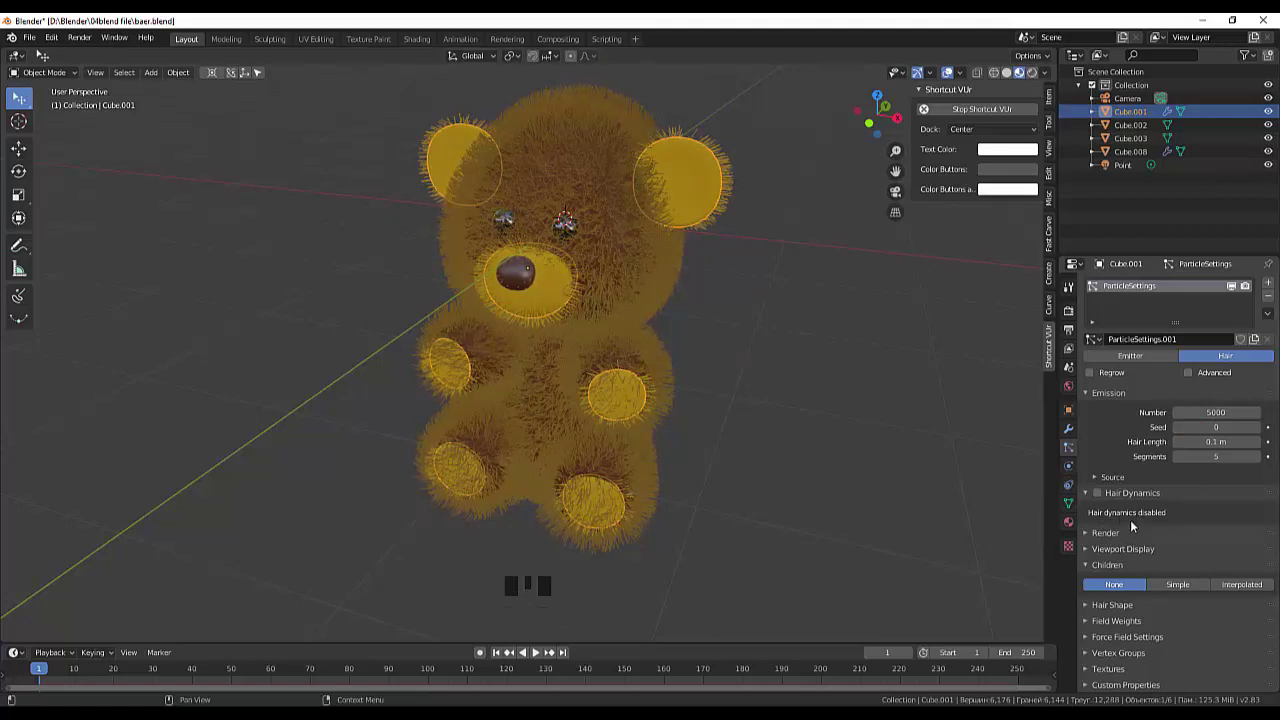
Give the yellow fur interpolated child hairs with roughness Uniform 0.1, Size 0.2, Endpoint 0.2.
click(1248, 588)
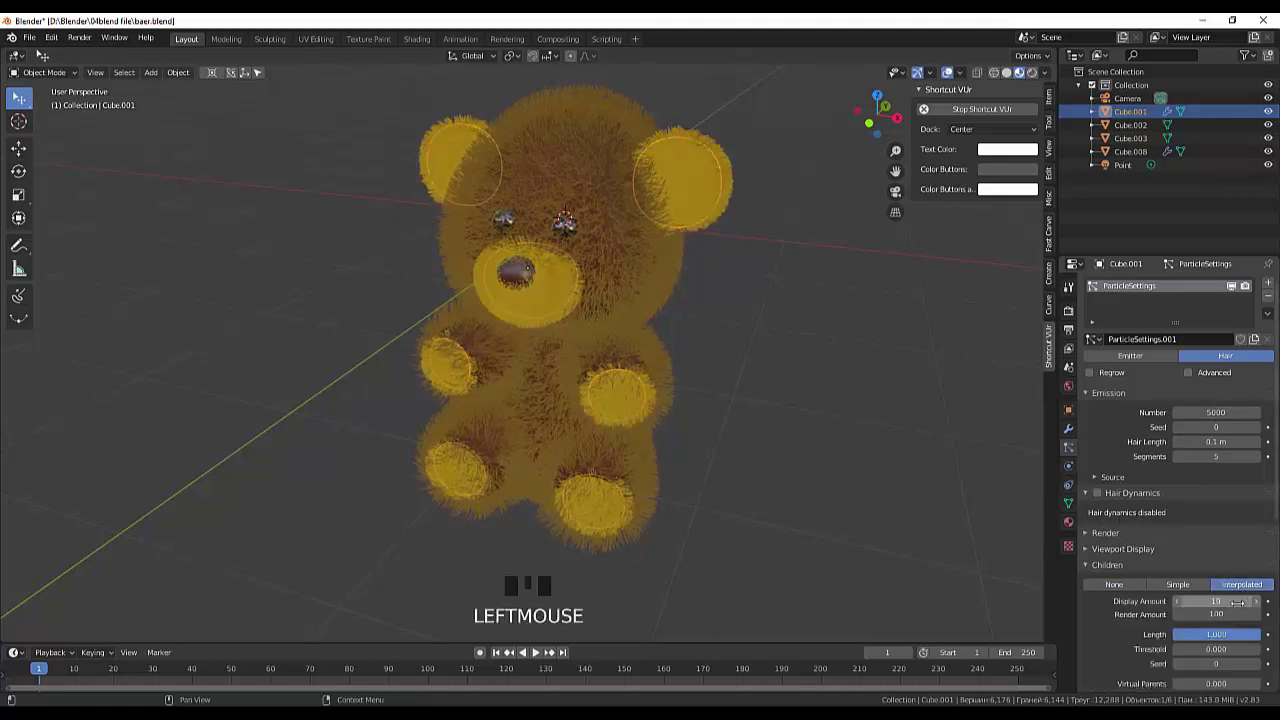
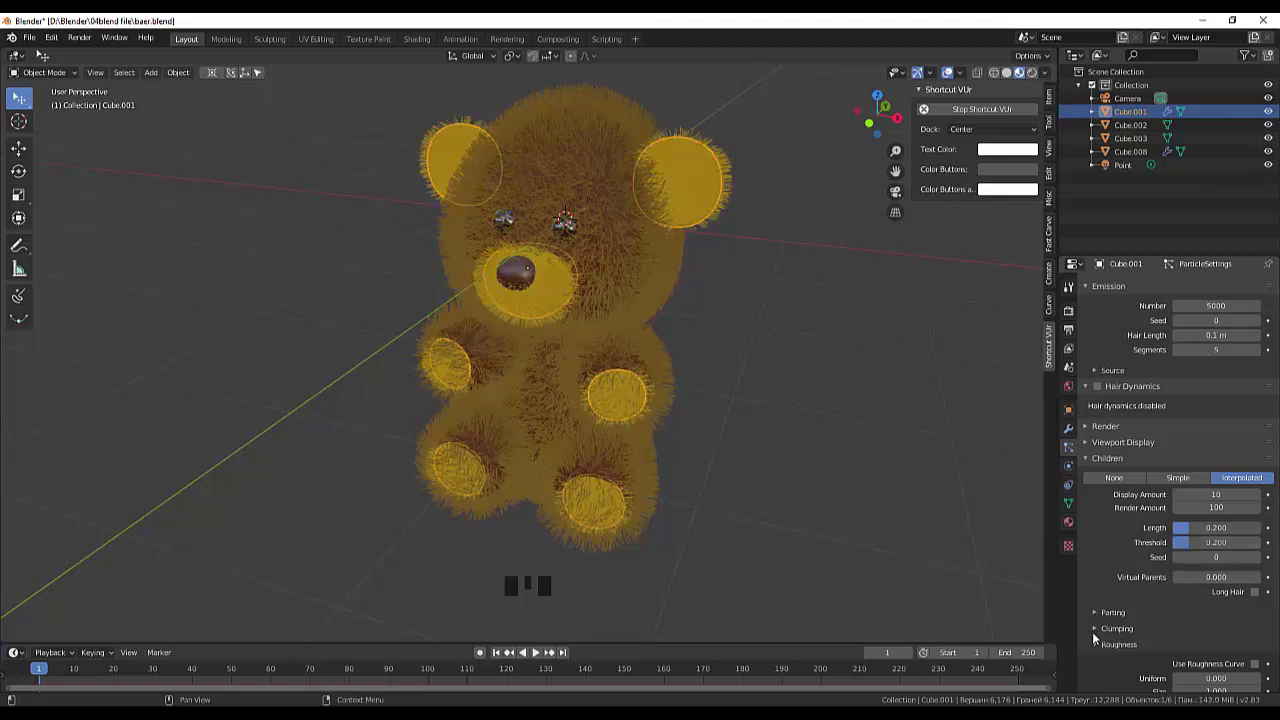
scroll(down, 3)
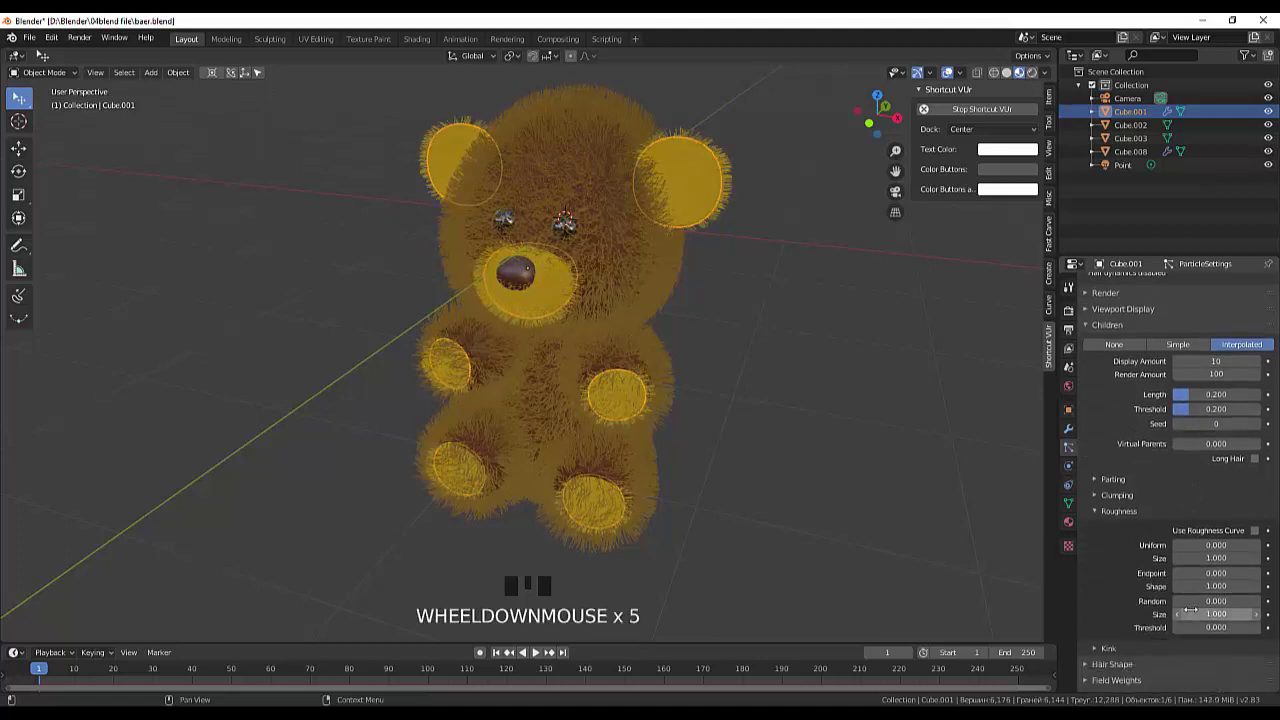
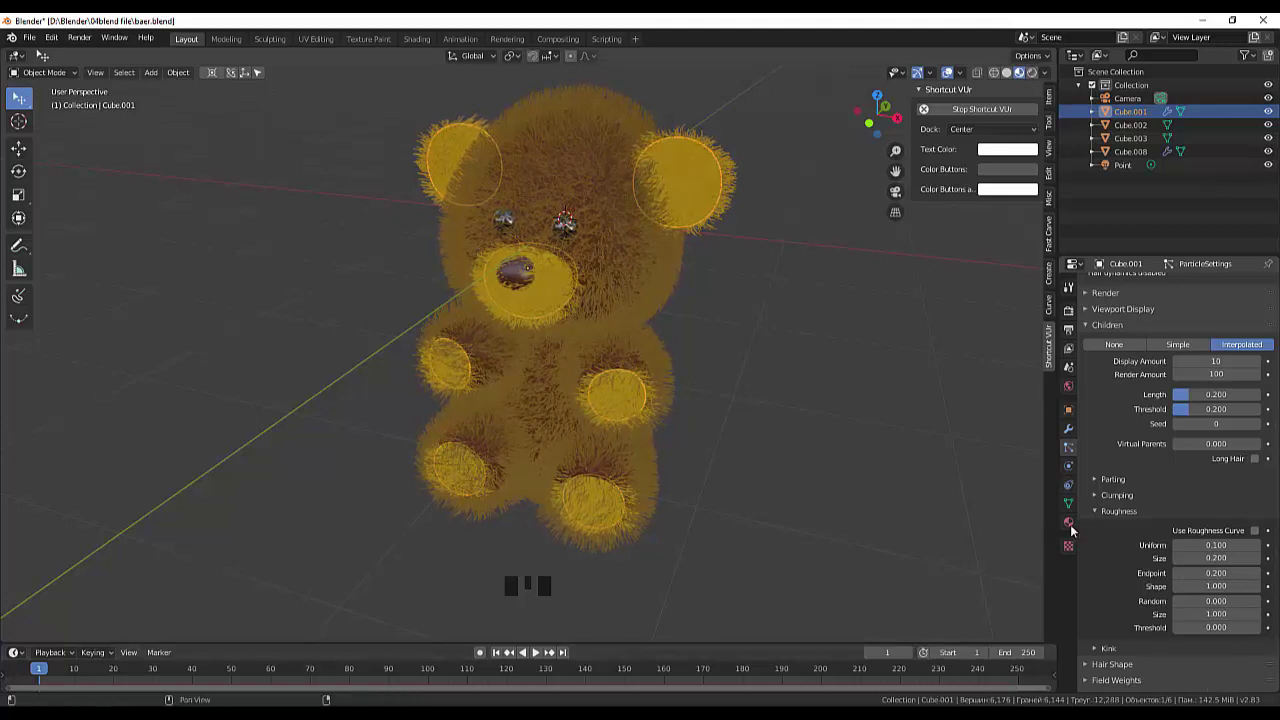
scroll(up, 3)
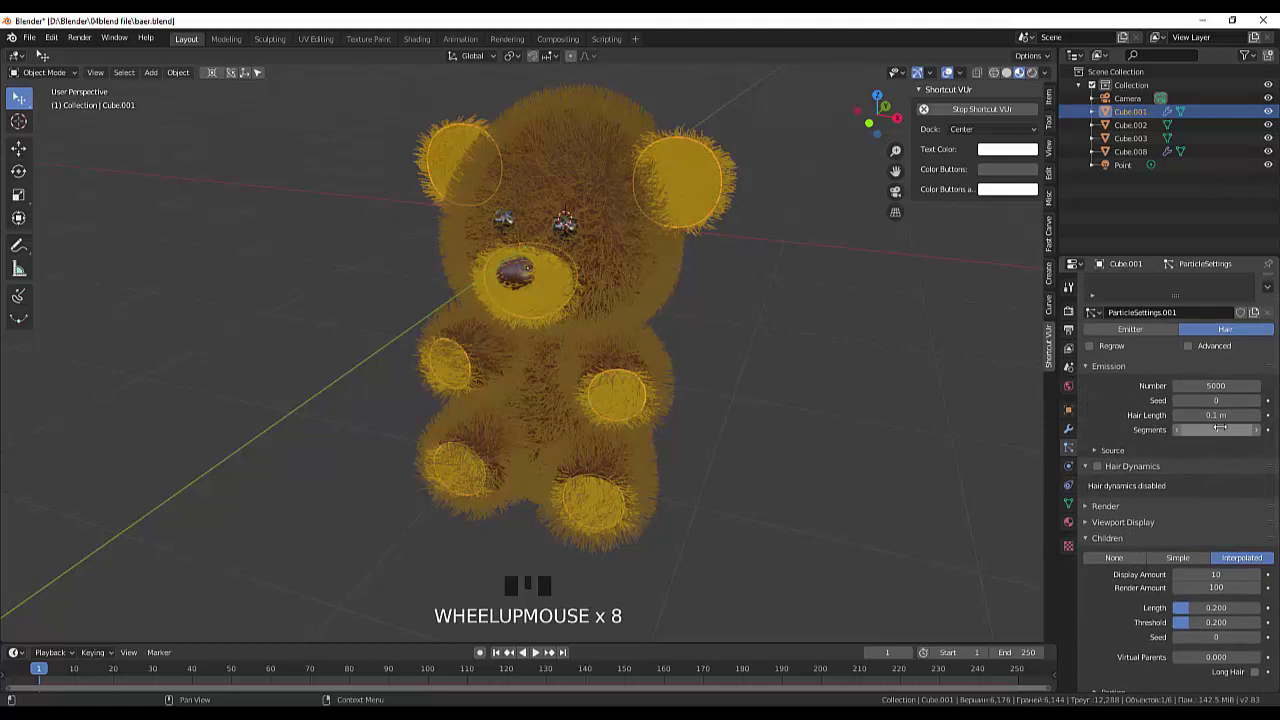
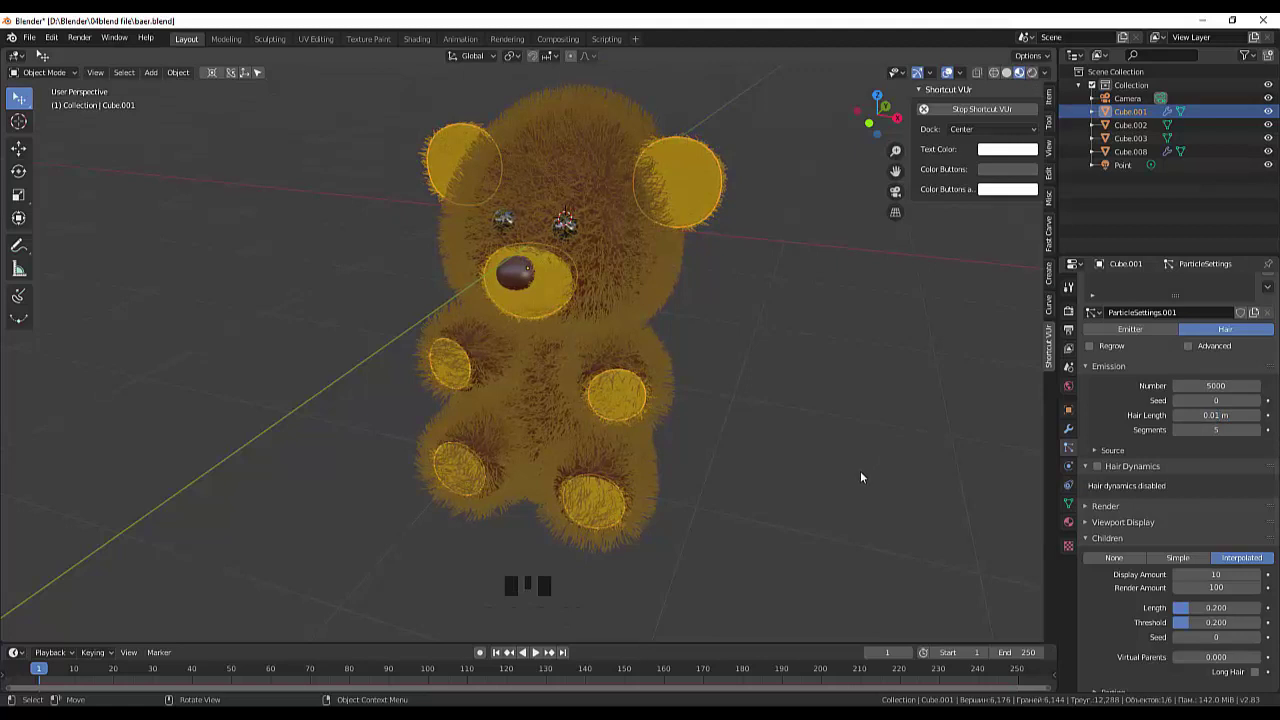
Save the bear file with Ctrl+S and reselect the ear-and-paw fur object.
click(865, 474)
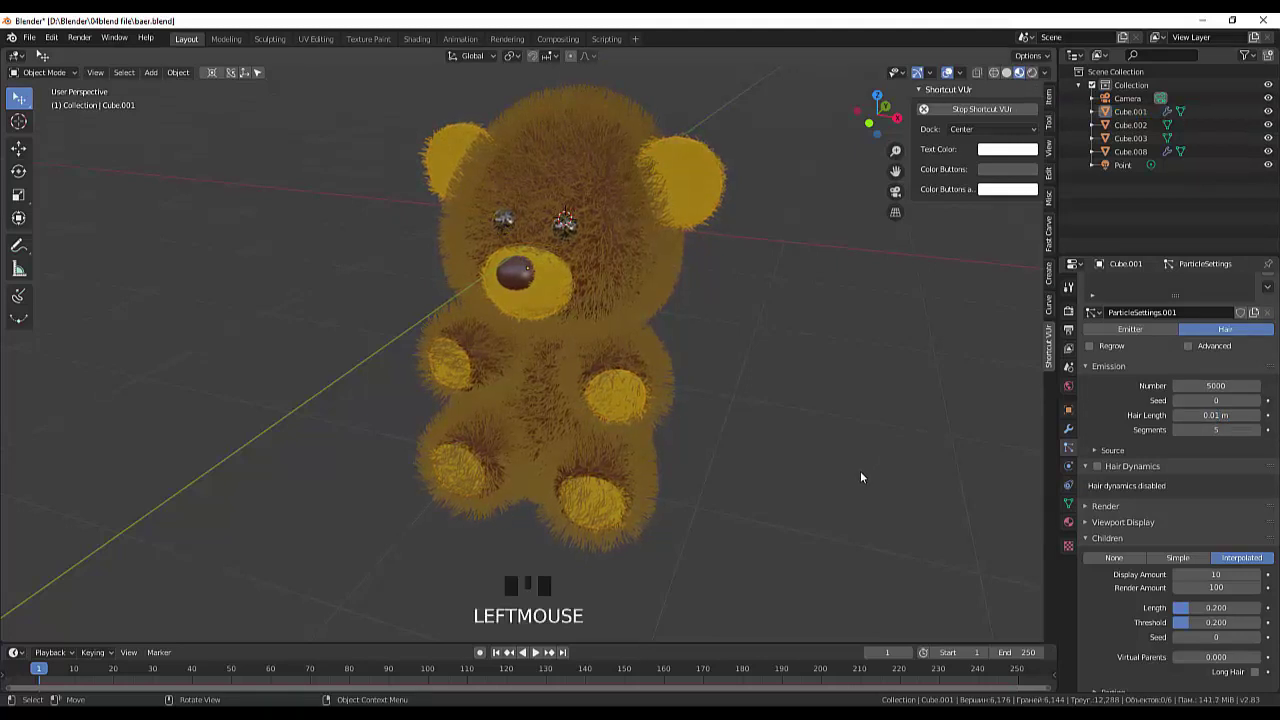
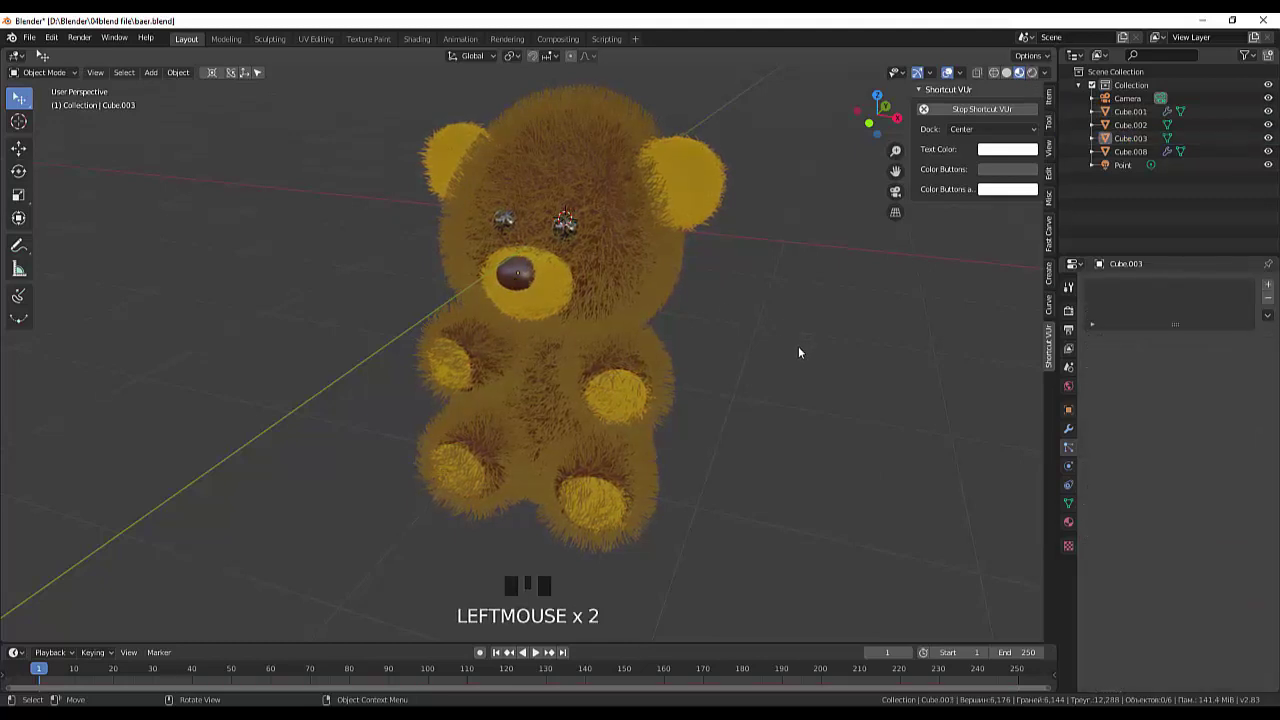
key(ctrl+s)
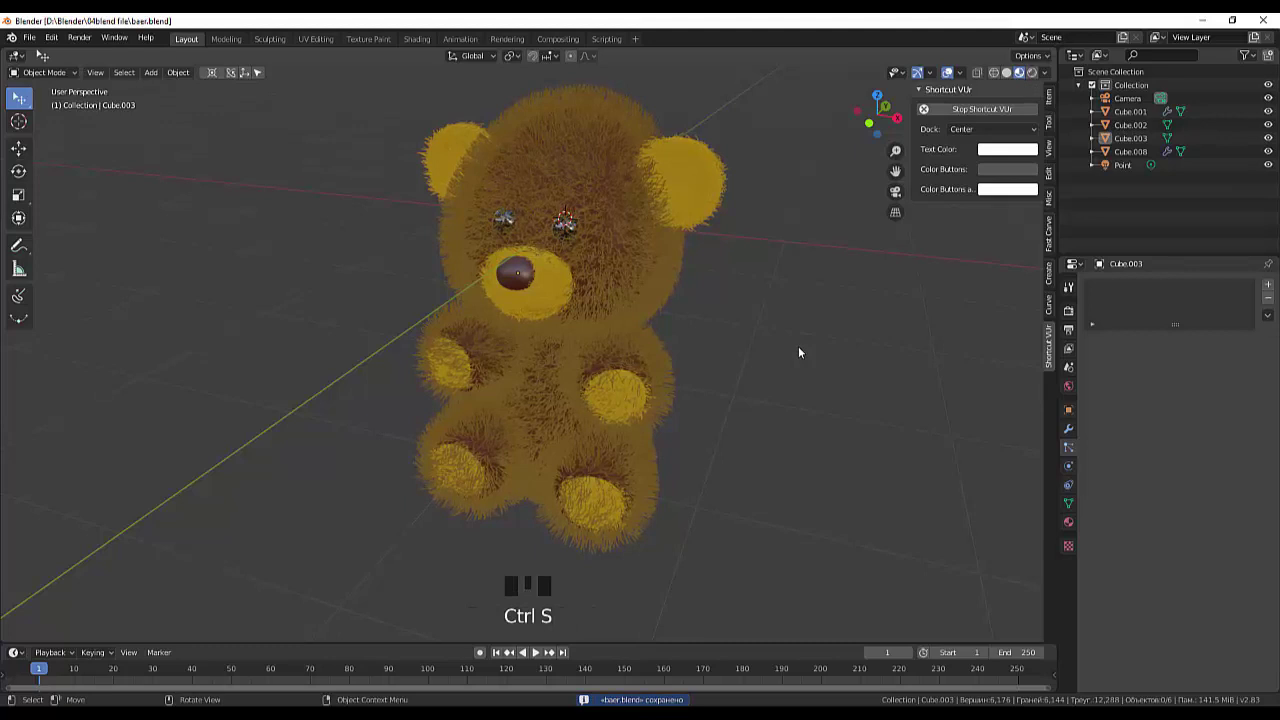
click(802, 349)
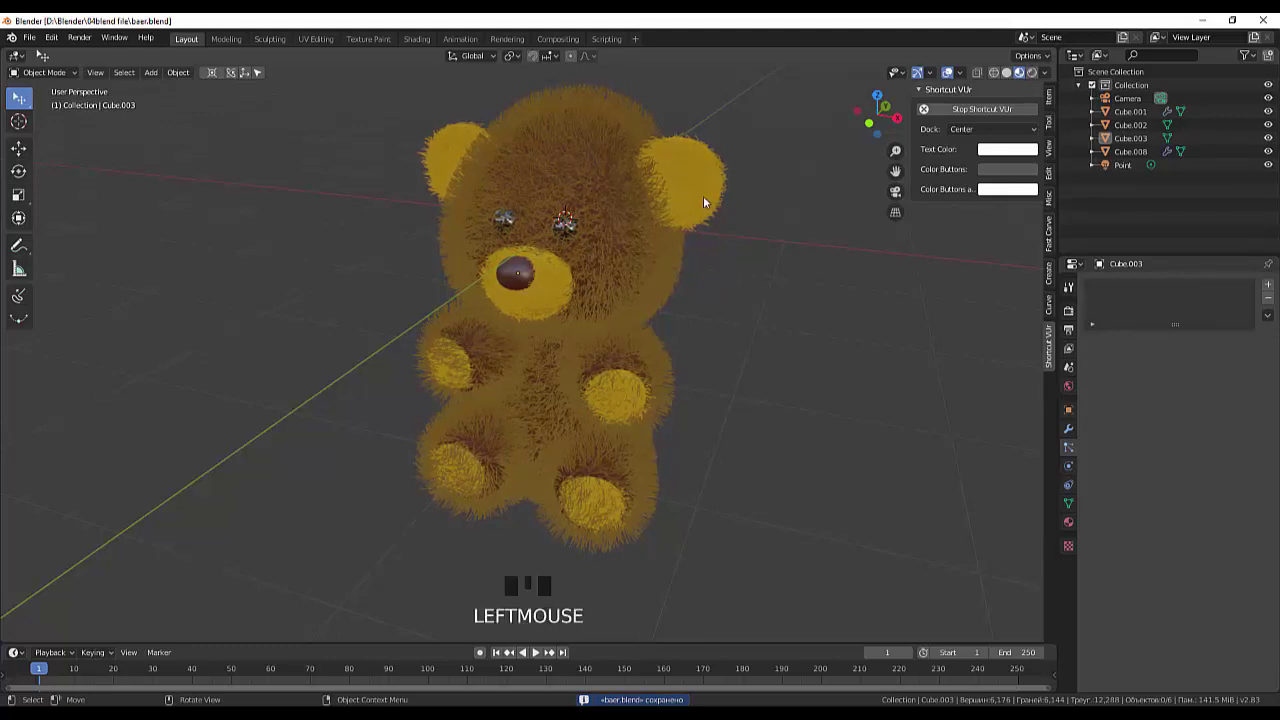
Tidy the fur's particle panels, collapsing Hair Dynamics, Children and Source.
click(708, 198)
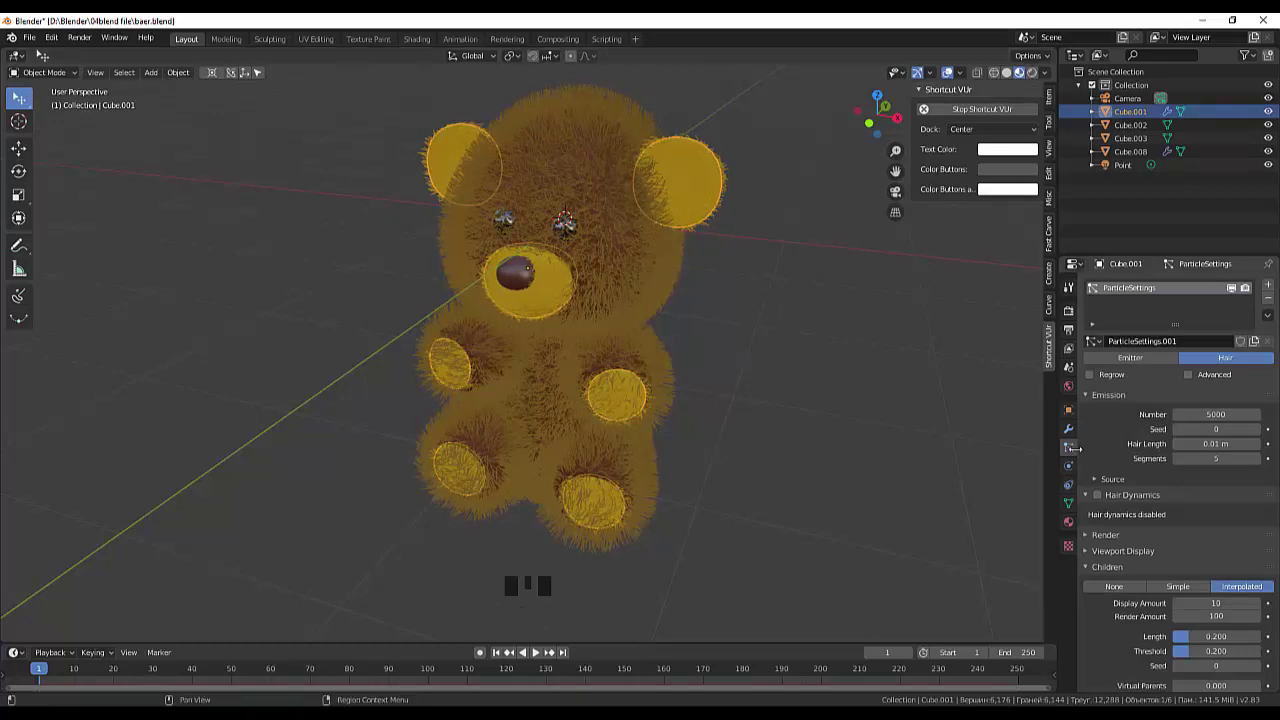
click(1072, 452)
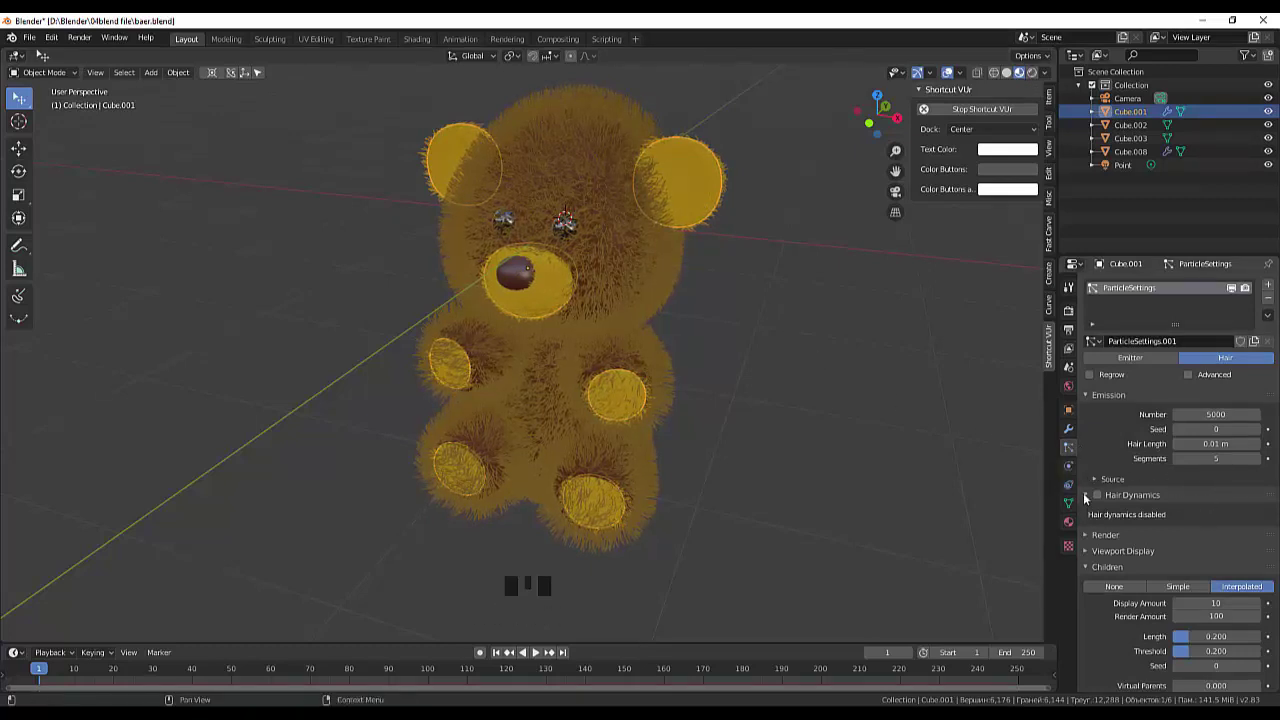
click(1090, 495)
click(1089, 550)
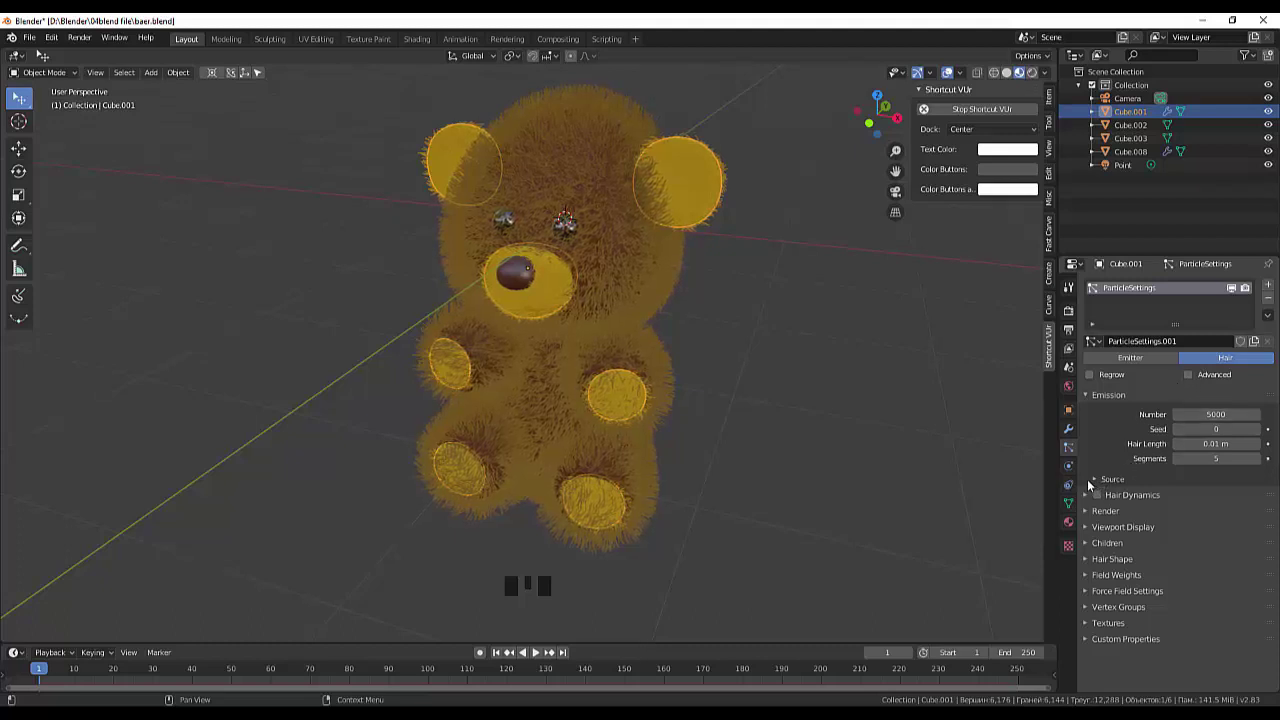
click(1094, 479)
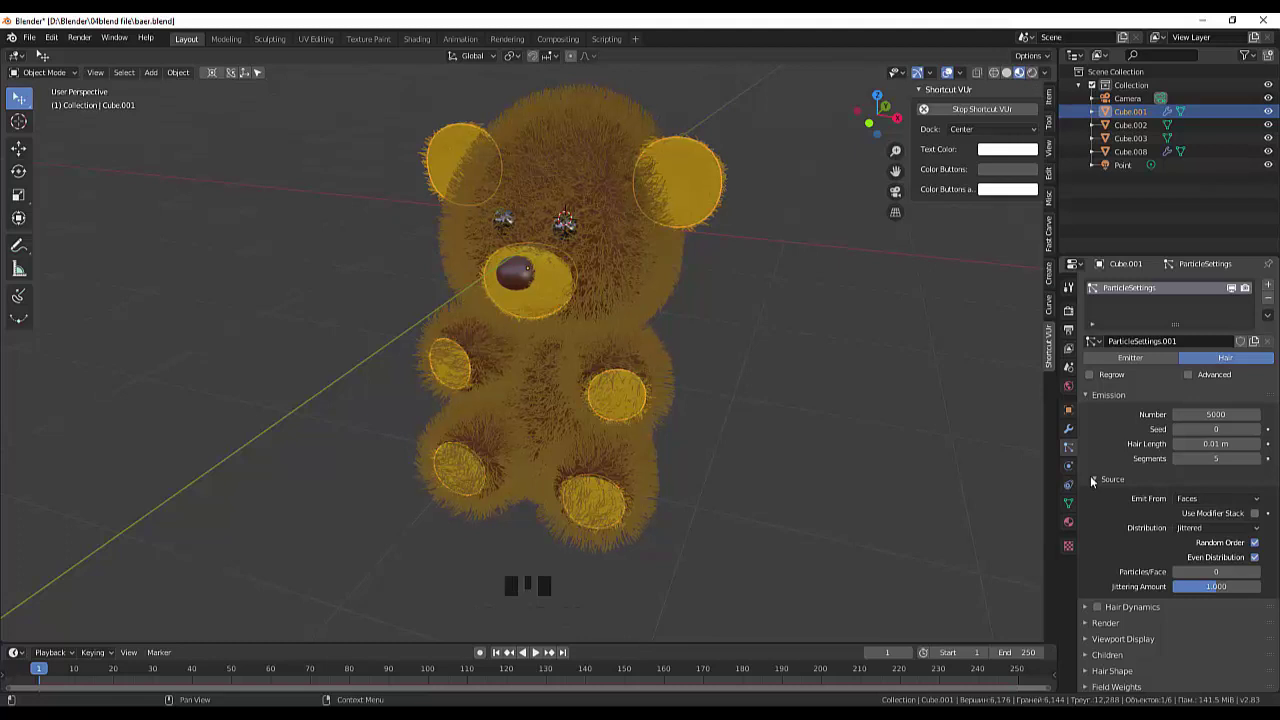
click(1096, 480)
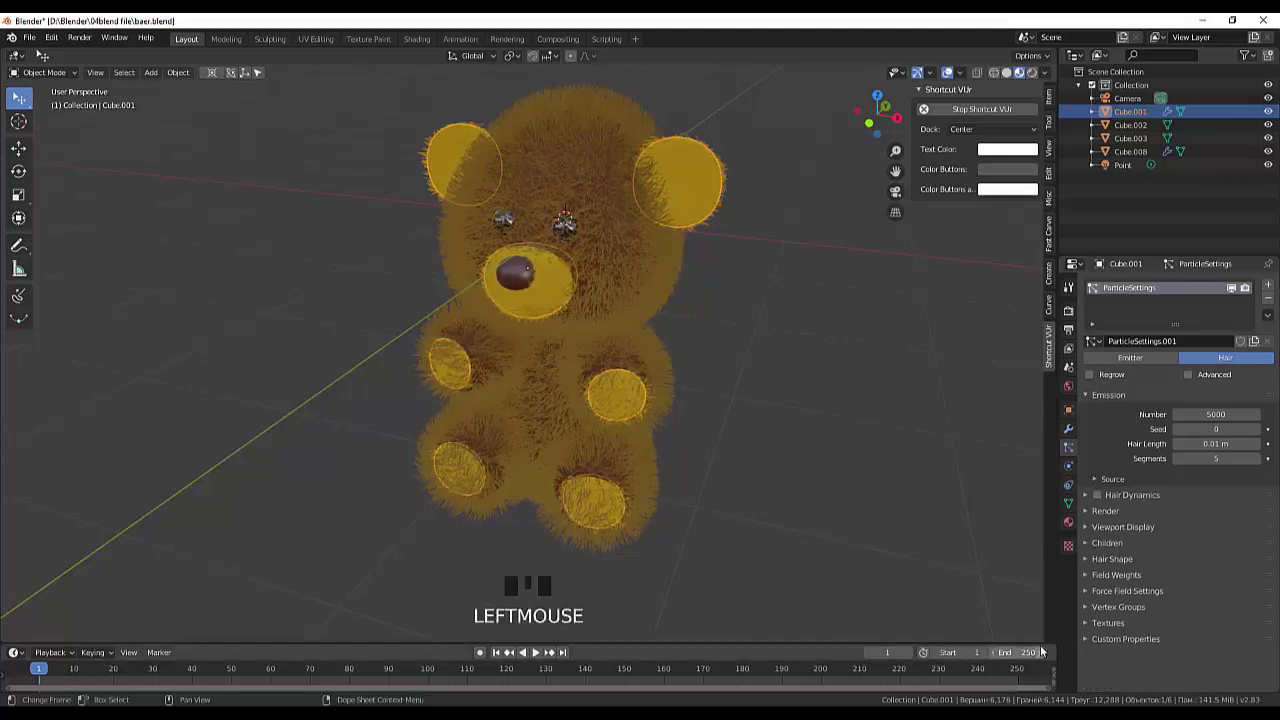
Check the fur's Render panel, confirming its material is lapki.
click(1094, 563)
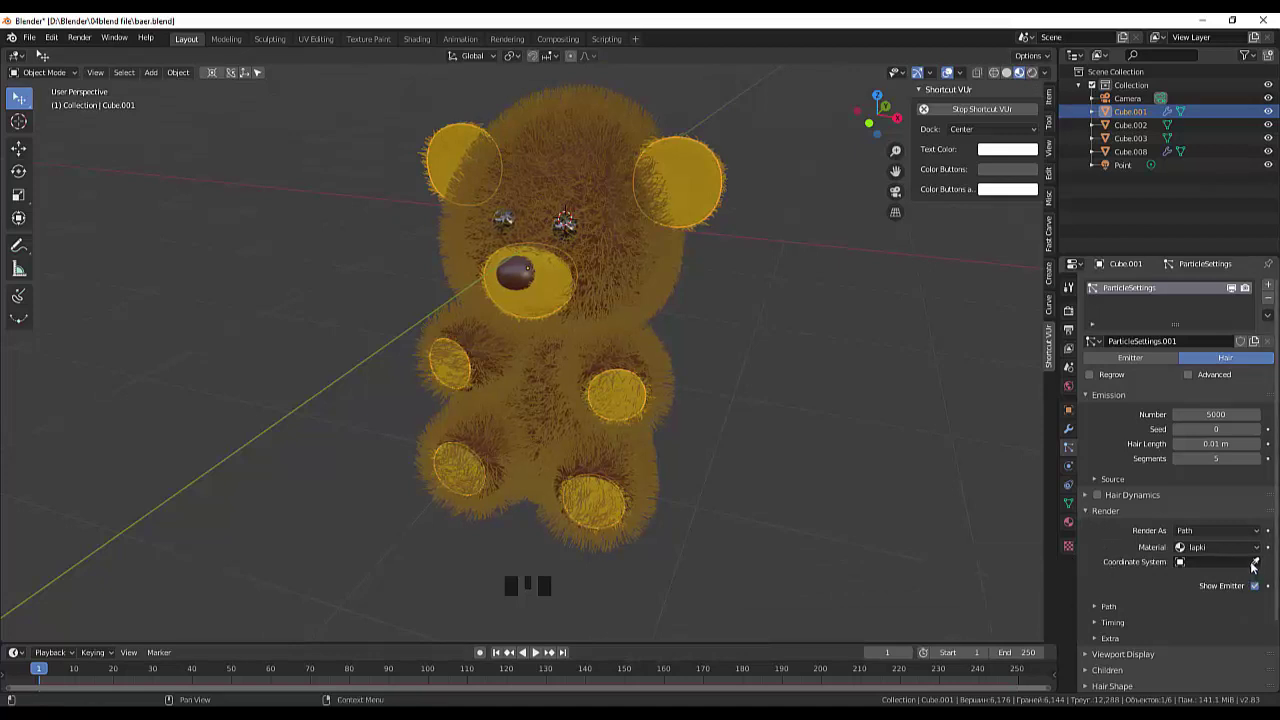
click(1268, 551)
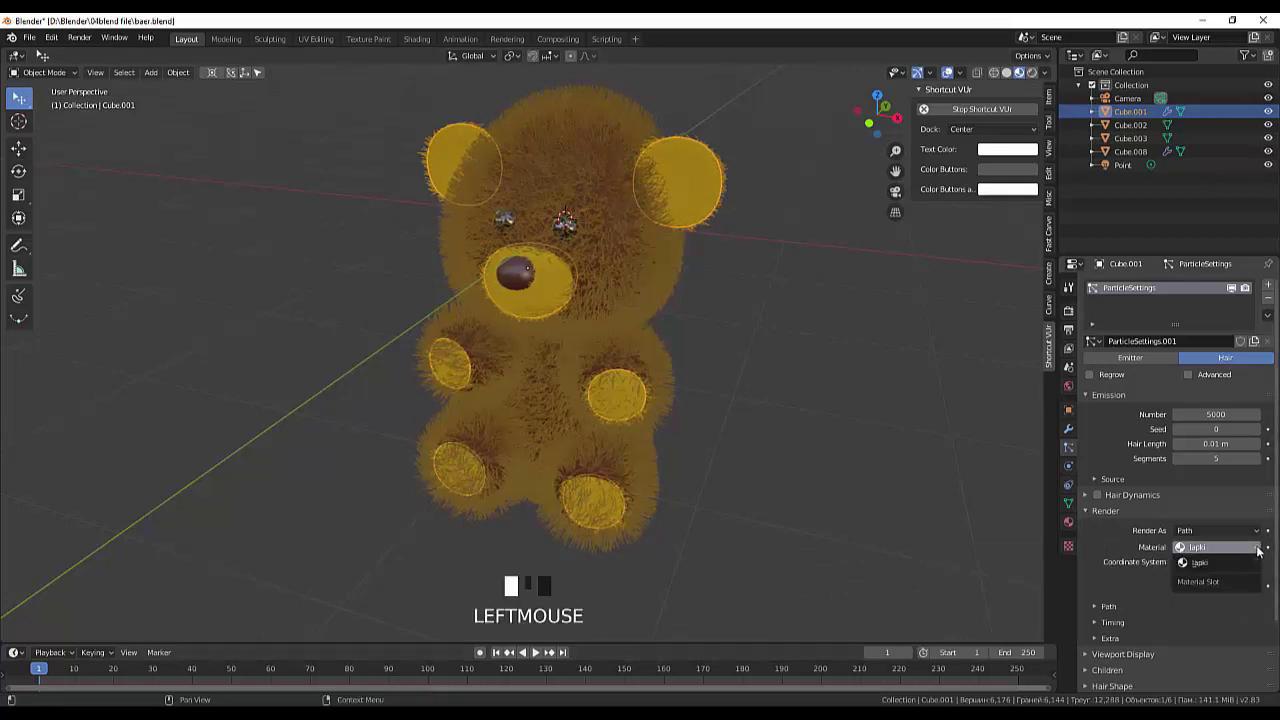
drag(1266, 551, 1207, 553)
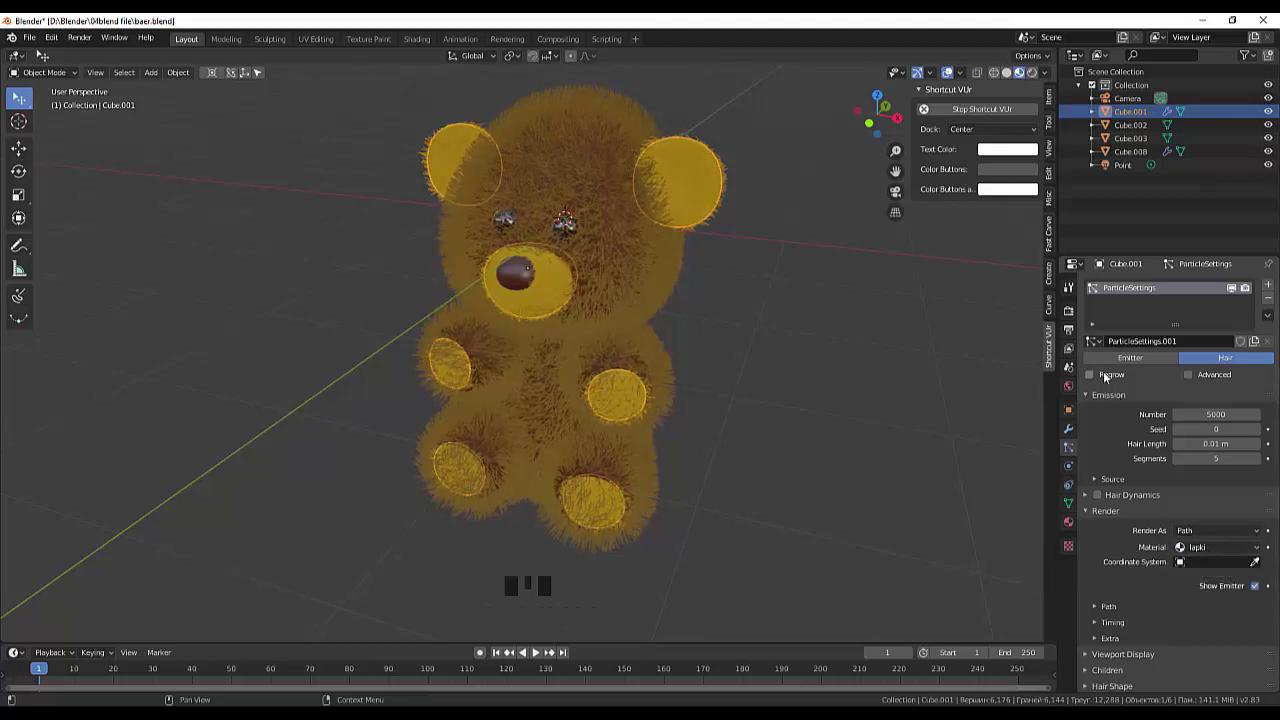
Add a second material slot named mexlapki with a Diffuse BSDF surface.
click(1076, 520)
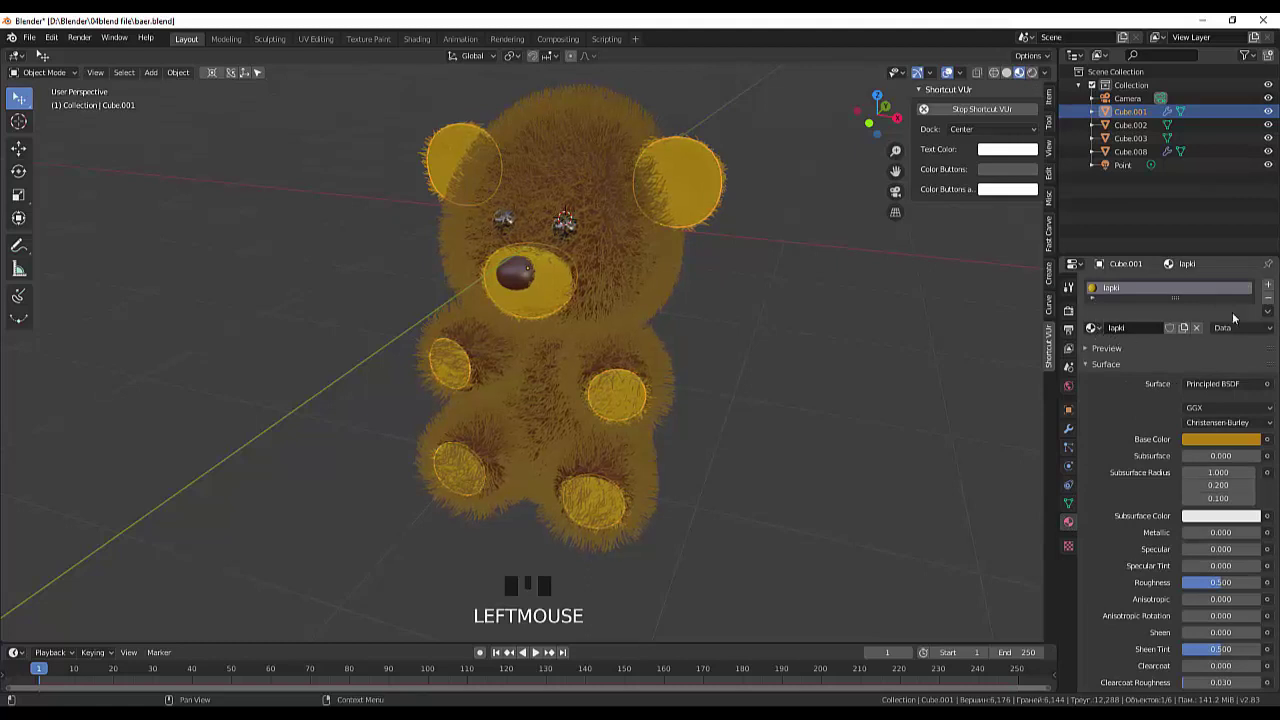
drag(1274, 287, 1234, 331)
click(1181, 359)
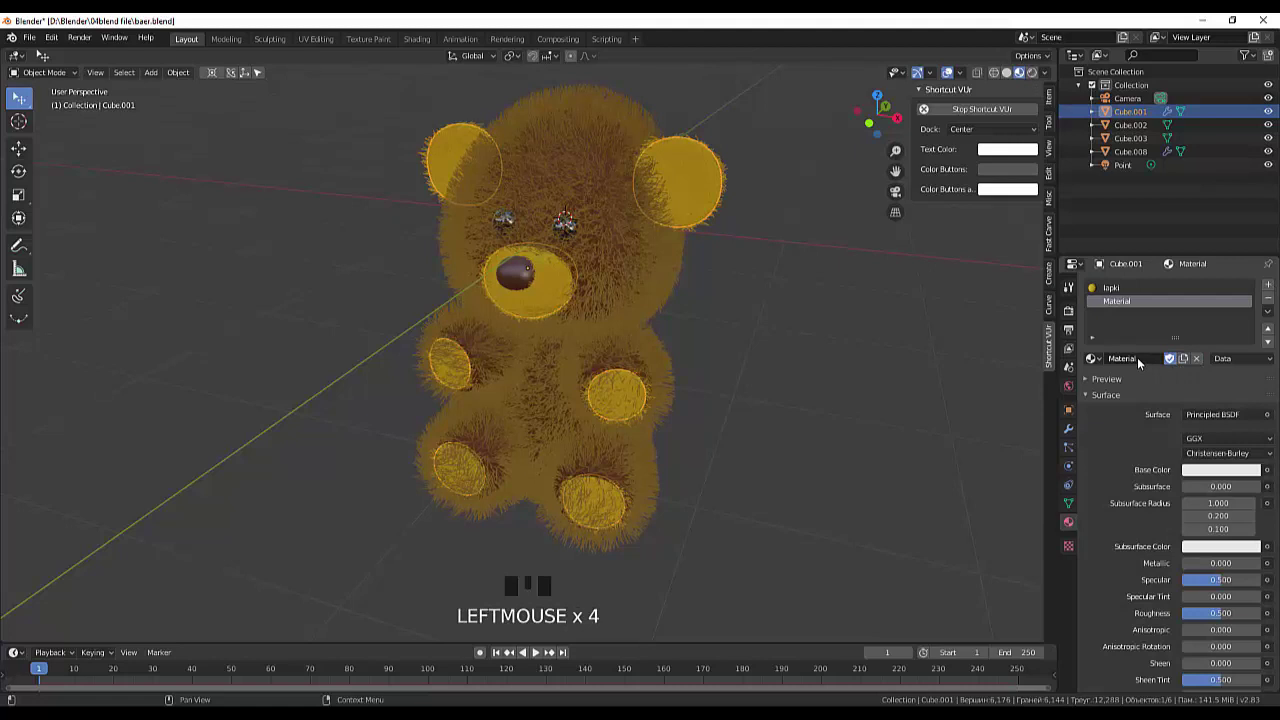
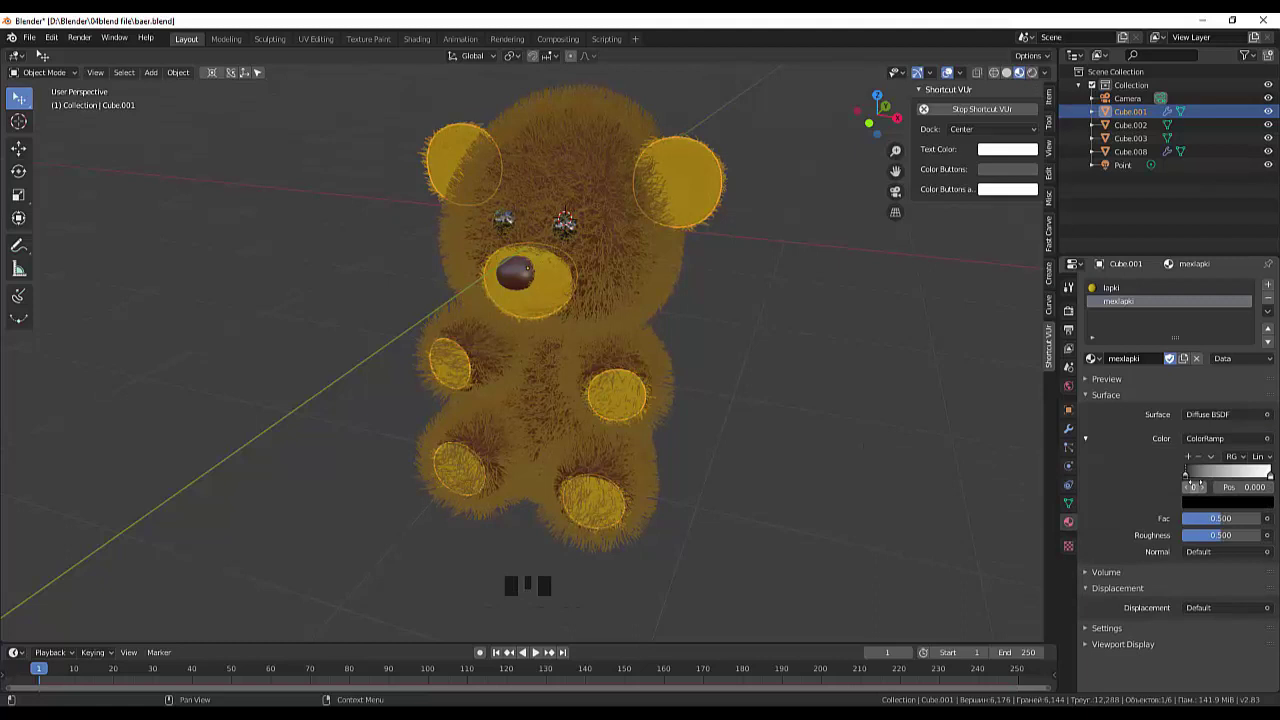
Colour mexlapki with a ColorRamp running from orange to yellow.
click(1197, 483)
drag(1190, 481, 1217, 483)
click(1216, 507)
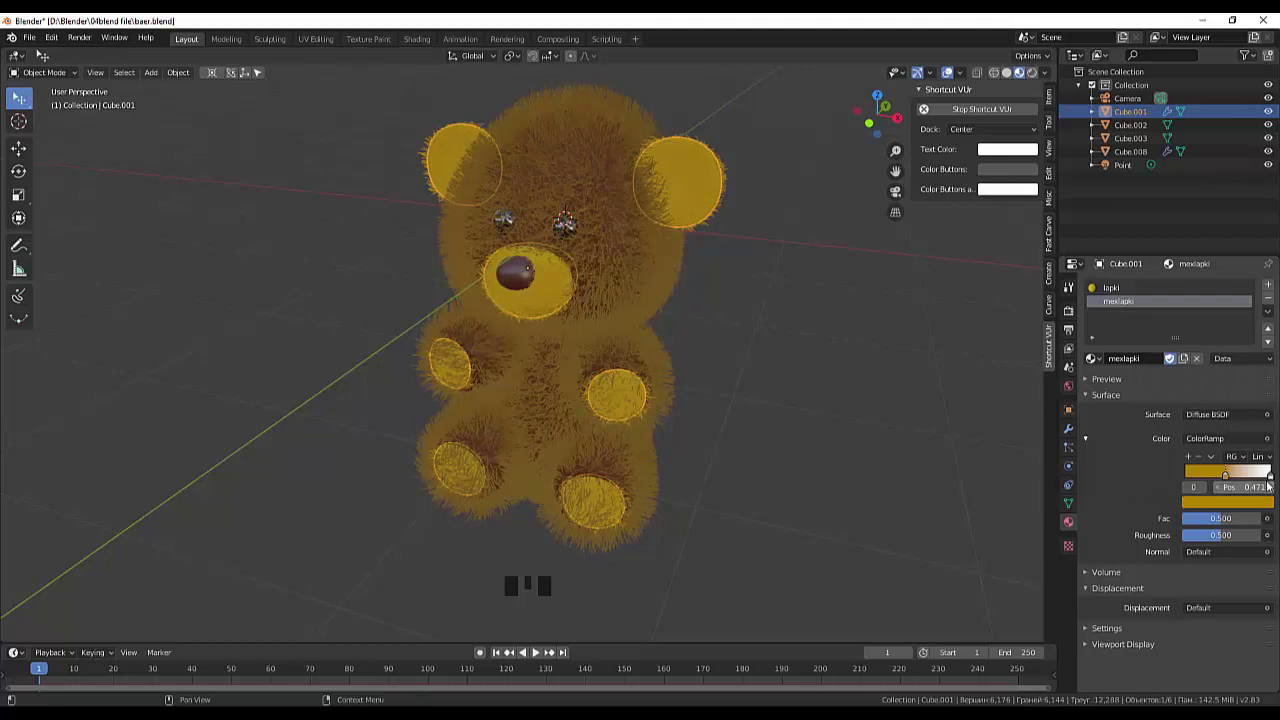
drag(1273, 482, 1244, 506)
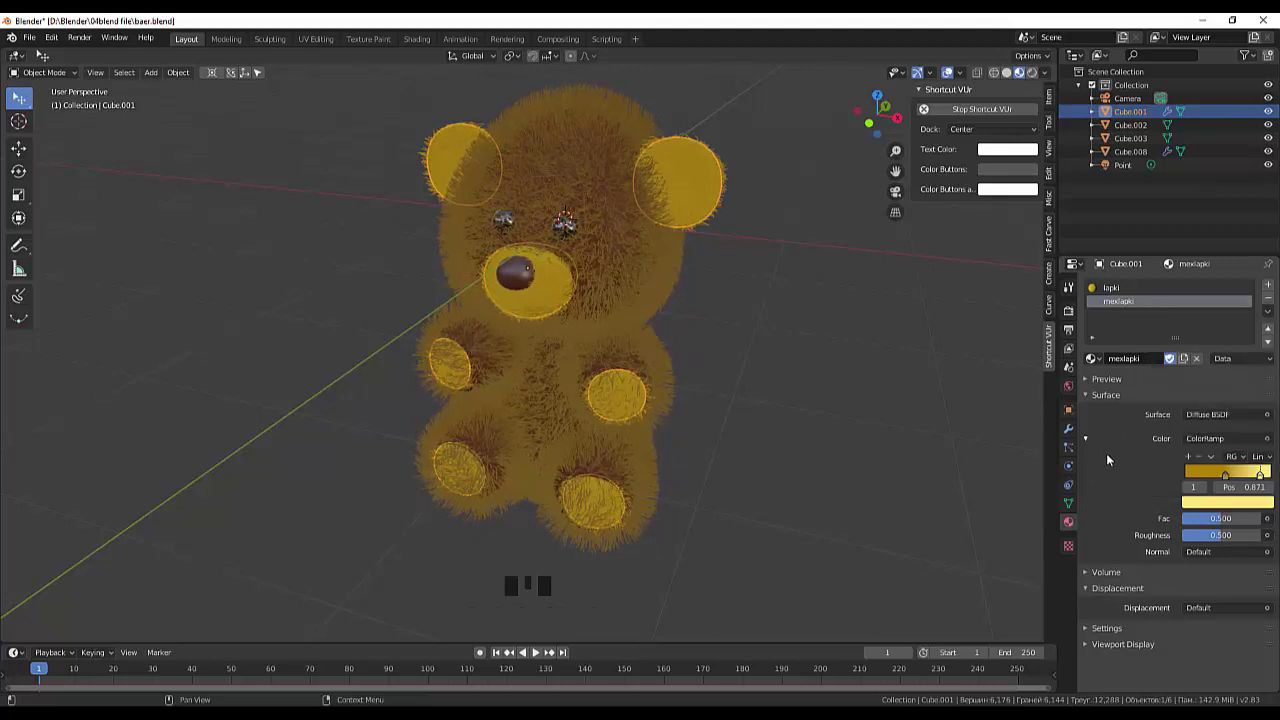
click(1112, 457)
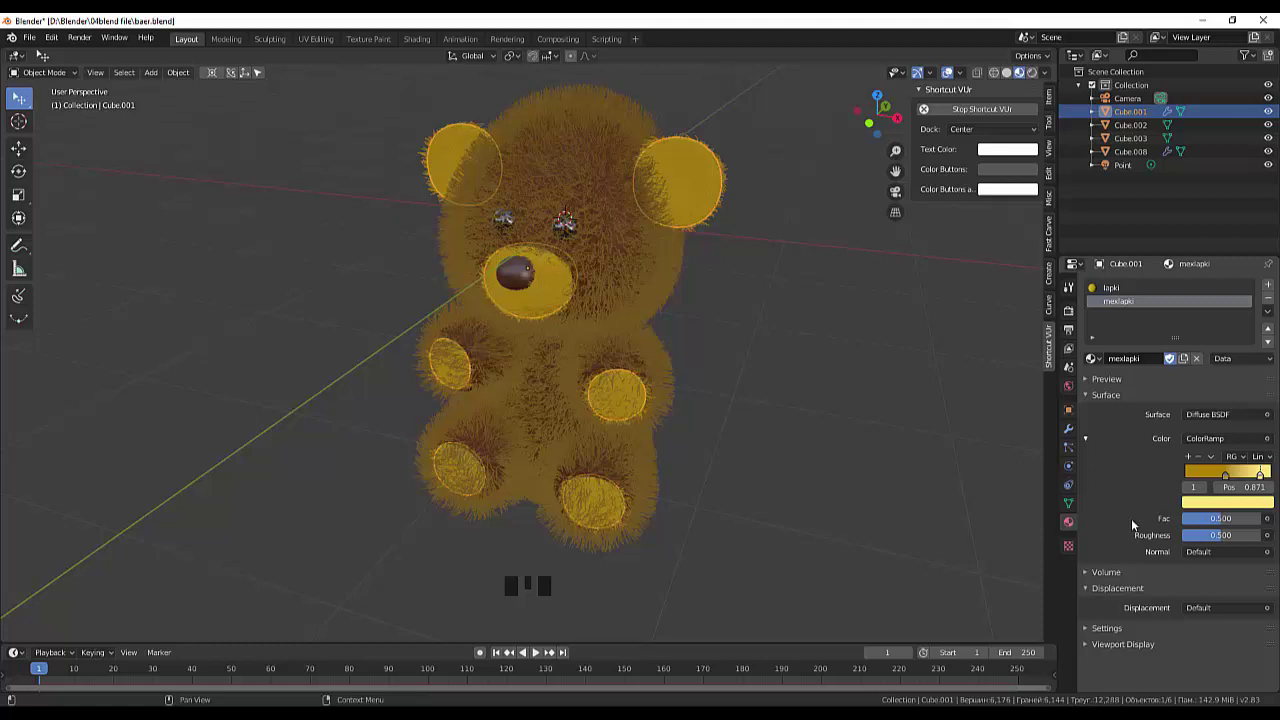
Render the ear-and-paw fur with the mexlapki gradient material and deselect to view it.
click(1068, 450)
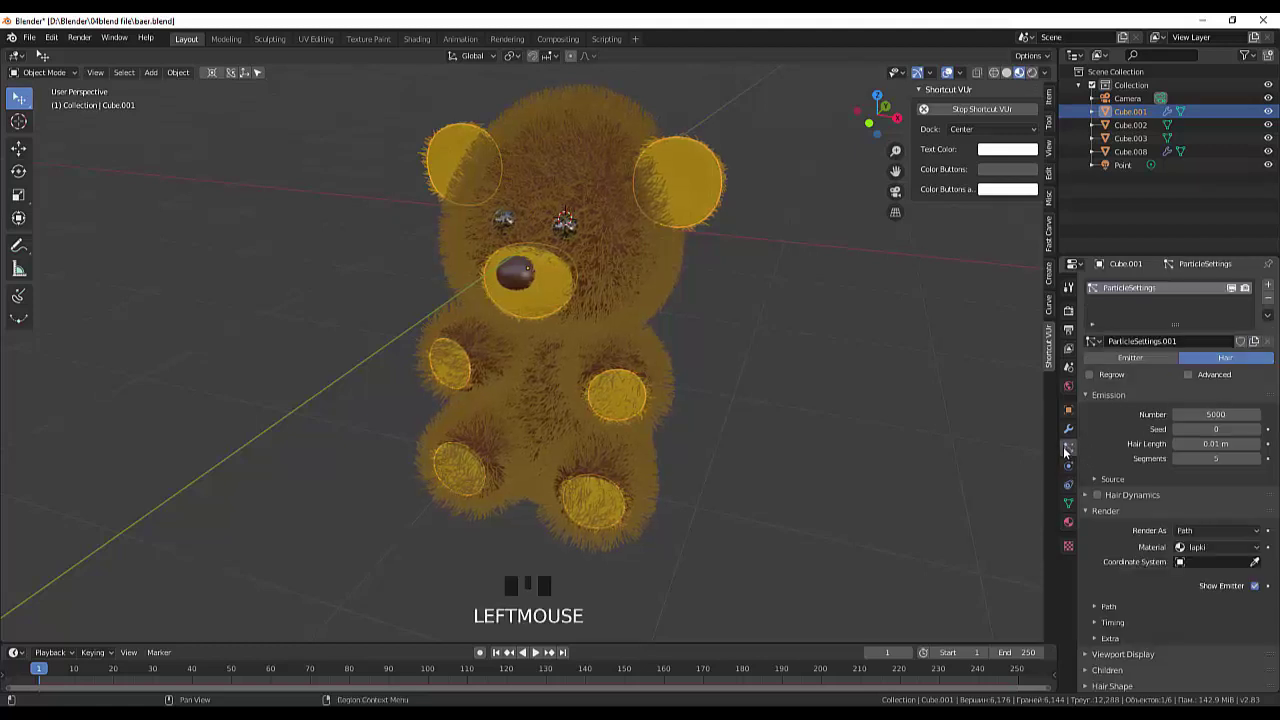
drag(1258, 550, 893, 565)
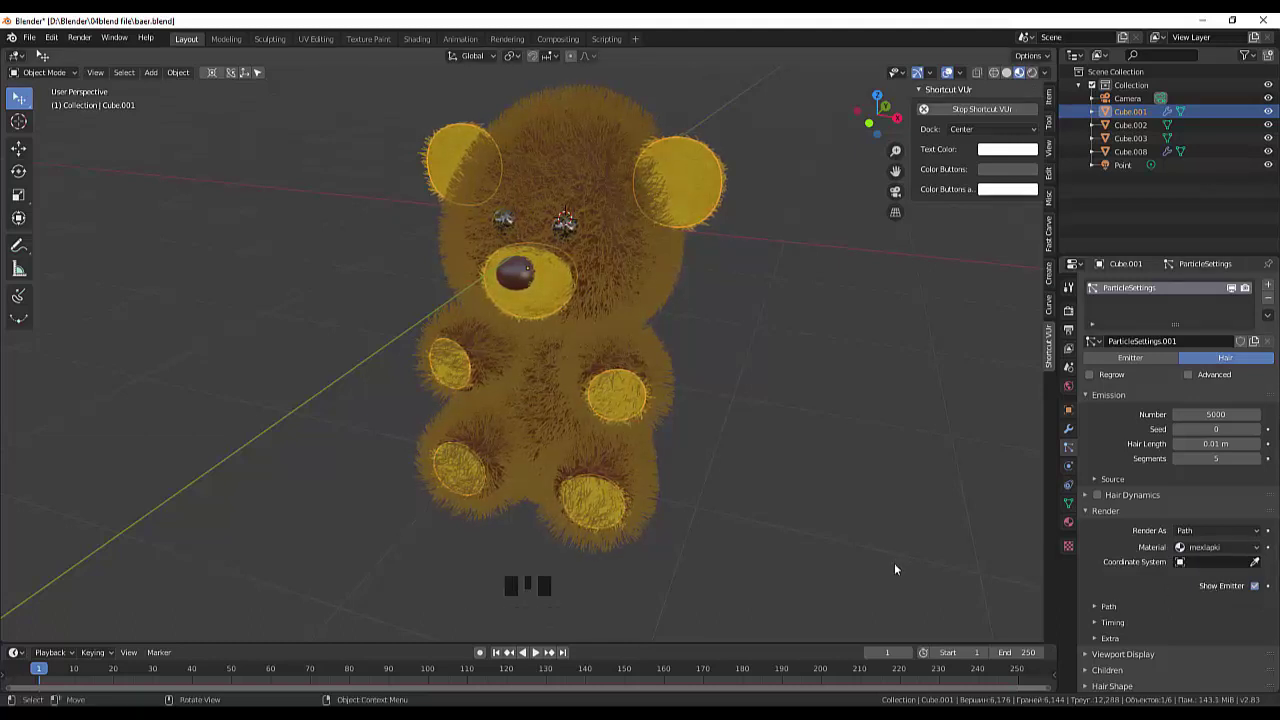
scroll(down, 3)
scroll(up, 3)
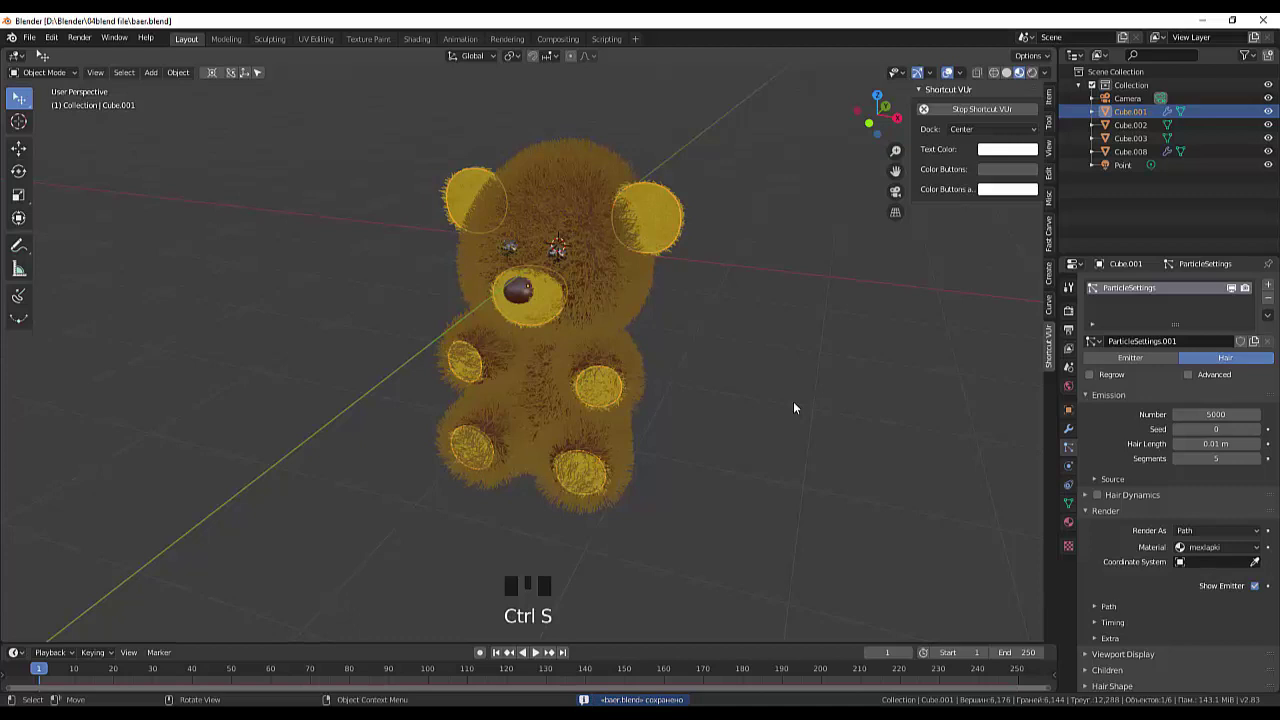
click(798, 407)
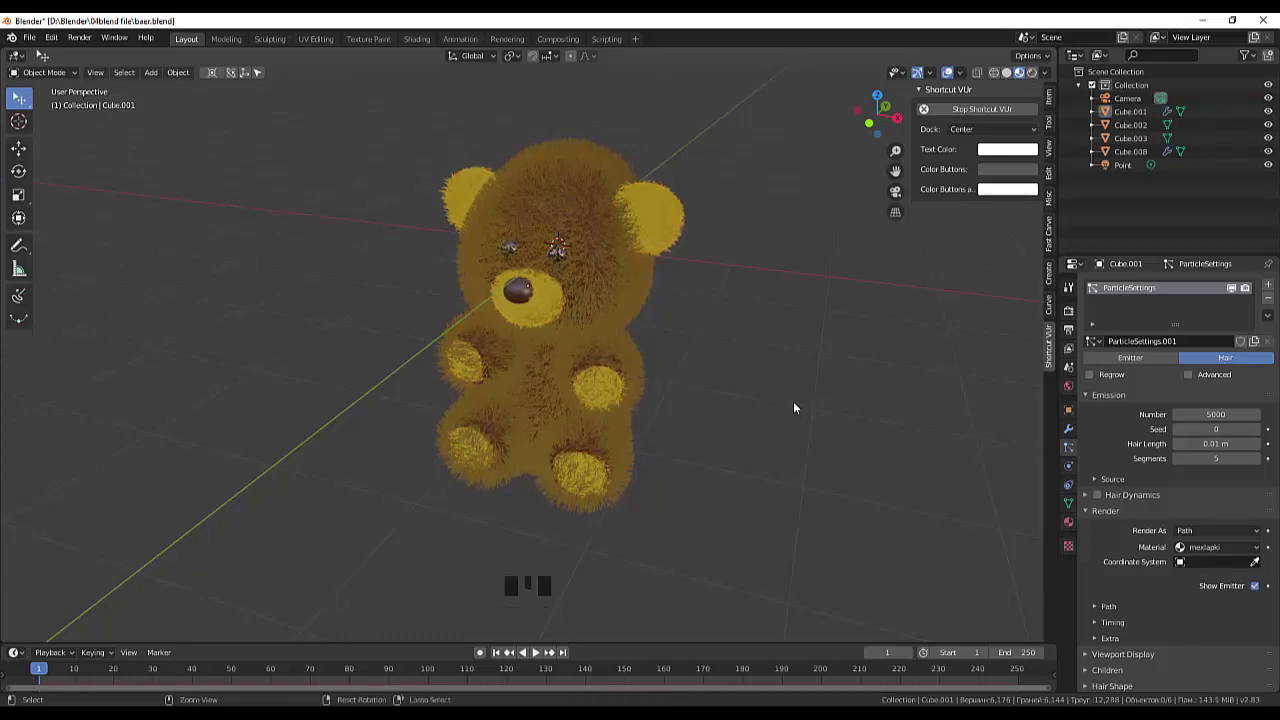
Render an image of the furry teddy bear scene.
click(798, 407)
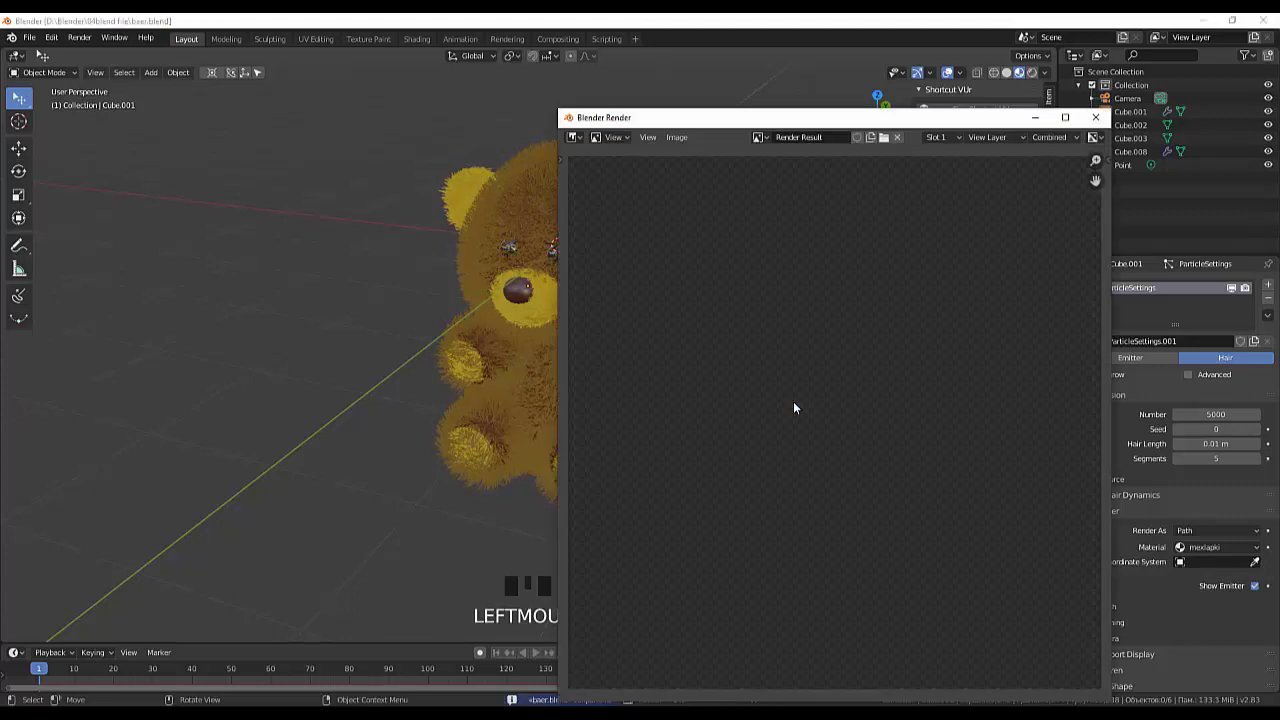
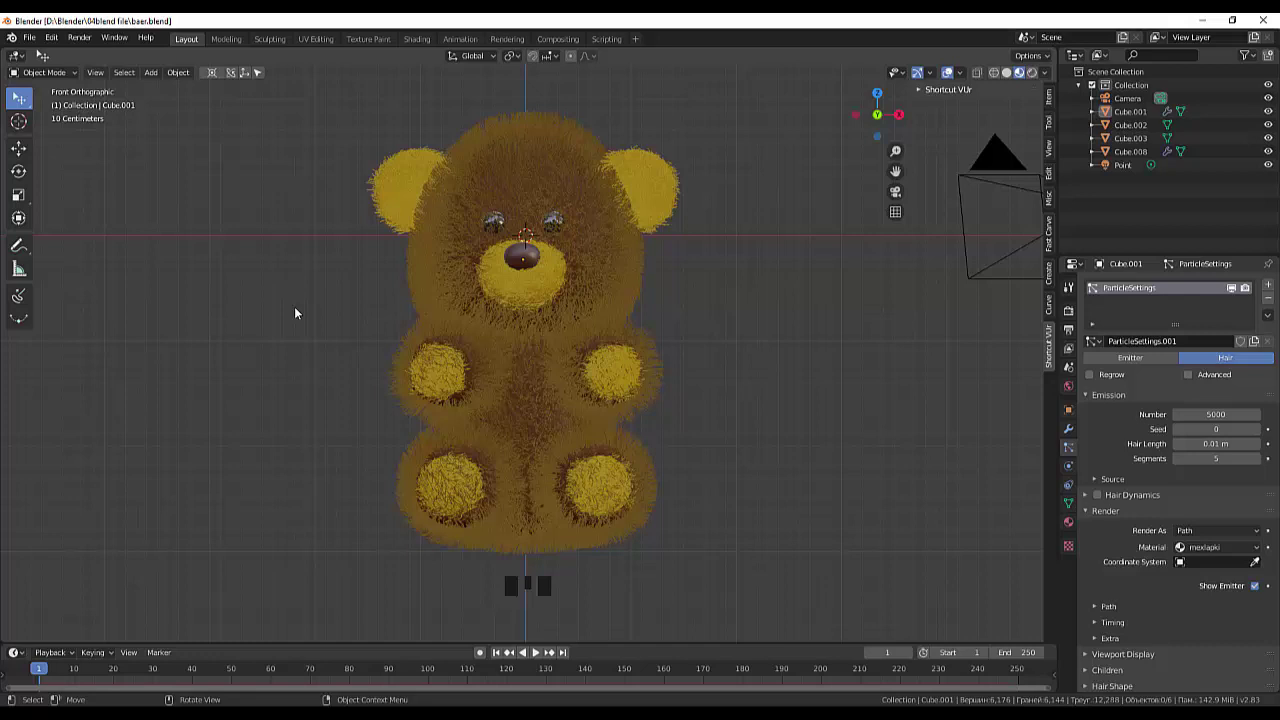
Switch the ear-and-paw fur object into Particle Edit mode.
drag(42, 76, 40, 181)
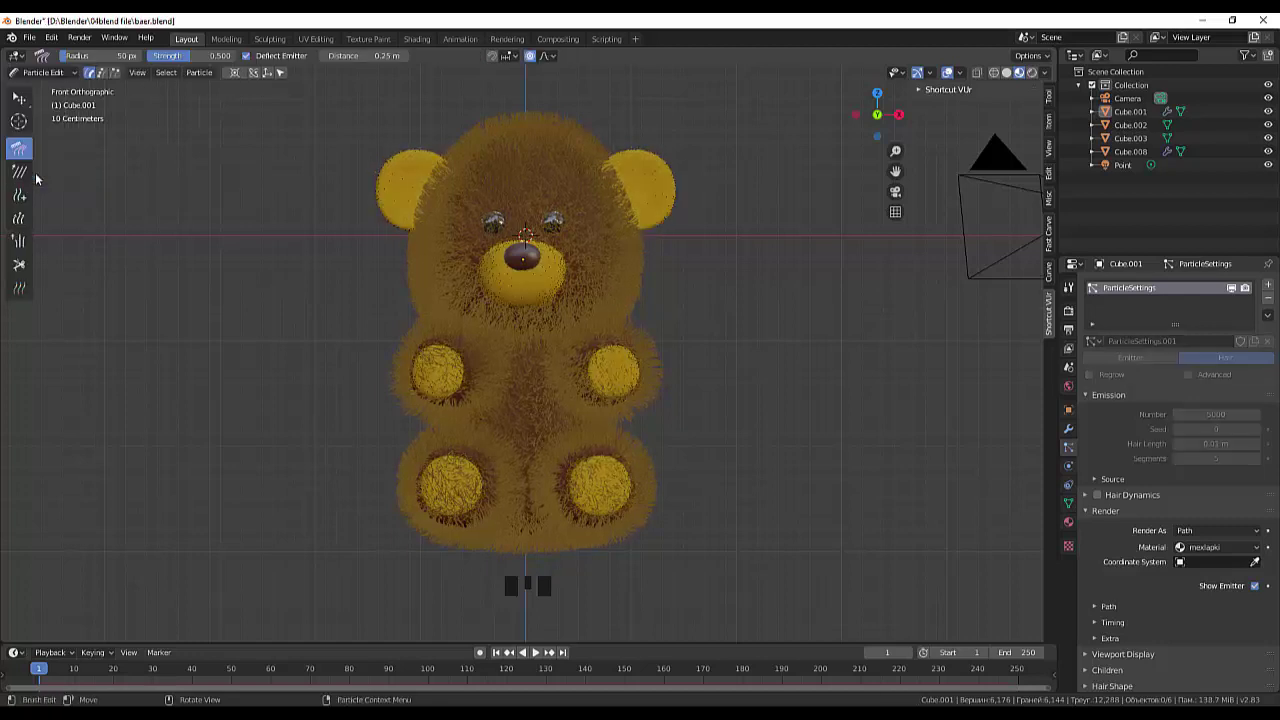